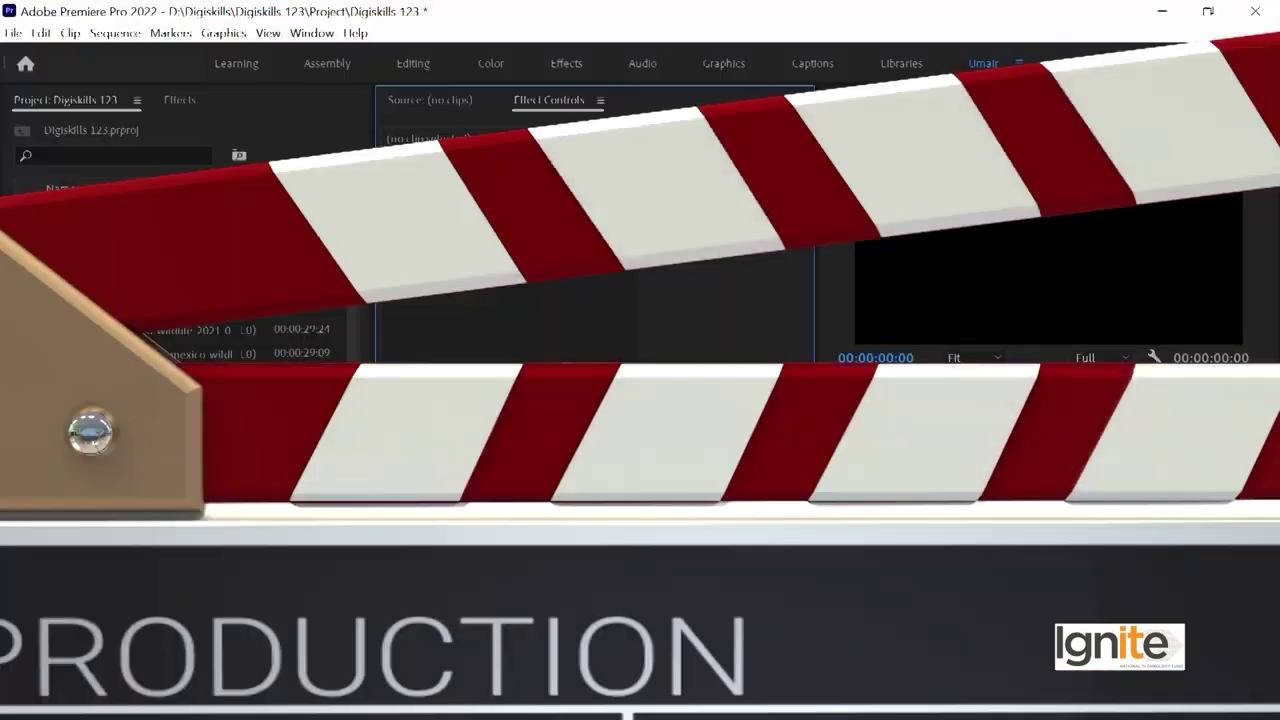
Bring up the Import dialog on Digiskills 123 > Video and select the astronaut and other space clips.
drag(349, 426, 71, 376)
click(71, 376)
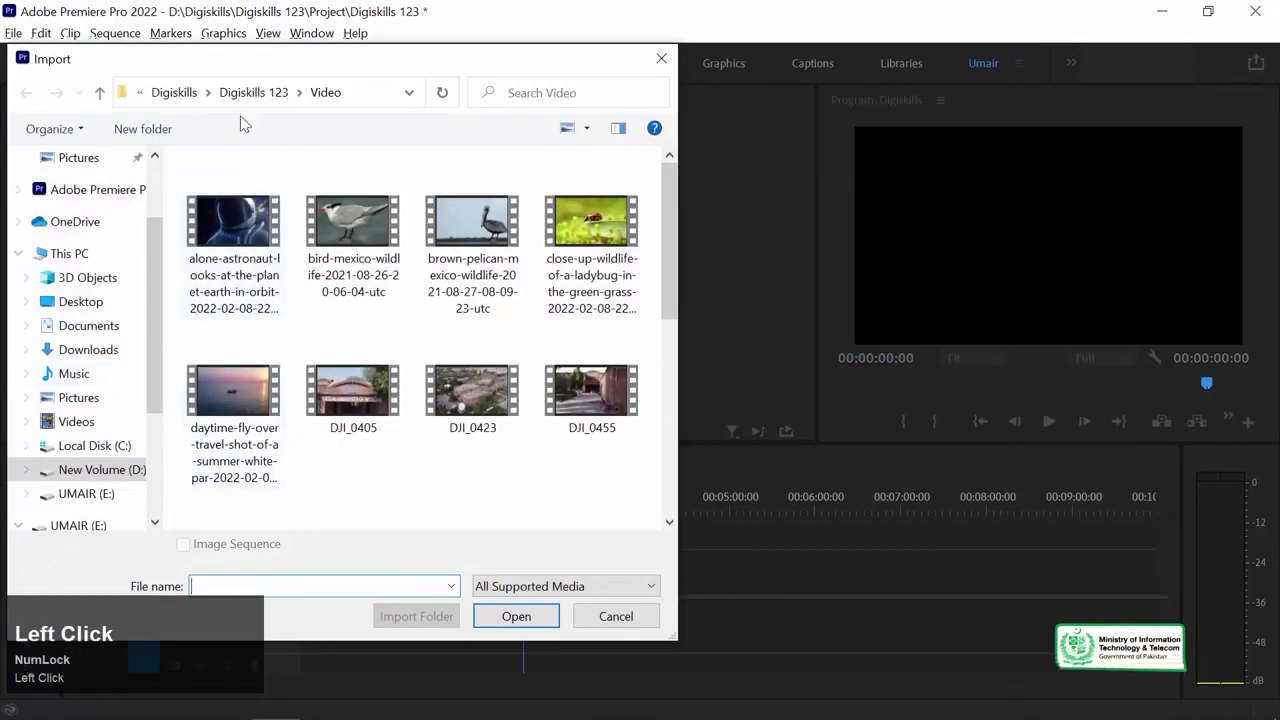
right_click(431, 476)
click(349, 263)
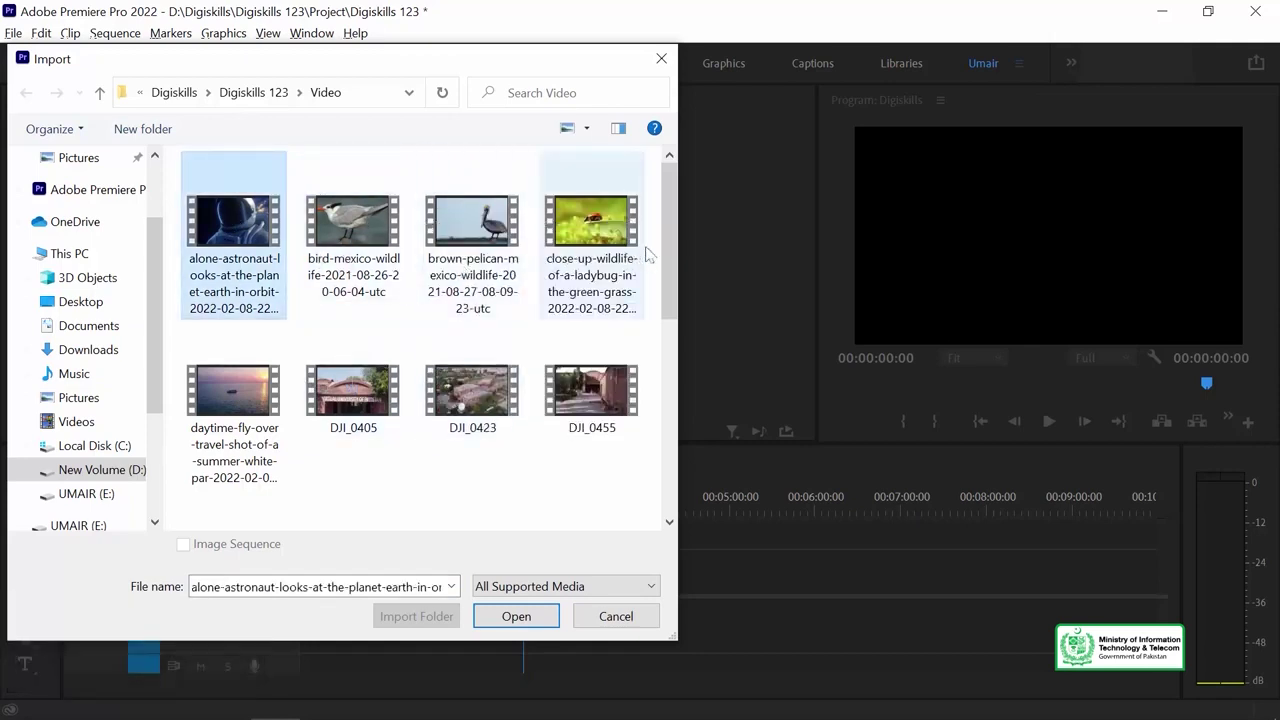
drag(678, 246, 384, 344)
scroll(down, 3)
scroll(up, 3)
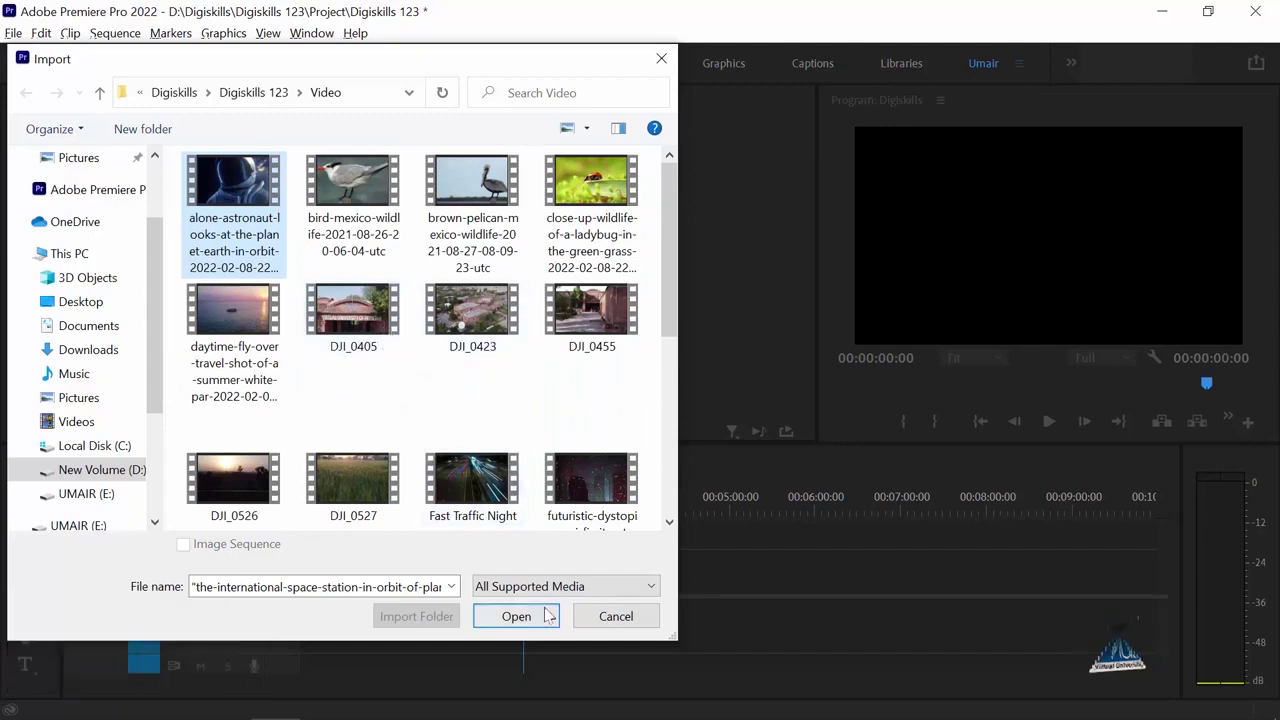
Import the selected clips and load the international space station clip in the Source Monitor to play it.
click(542, 616)
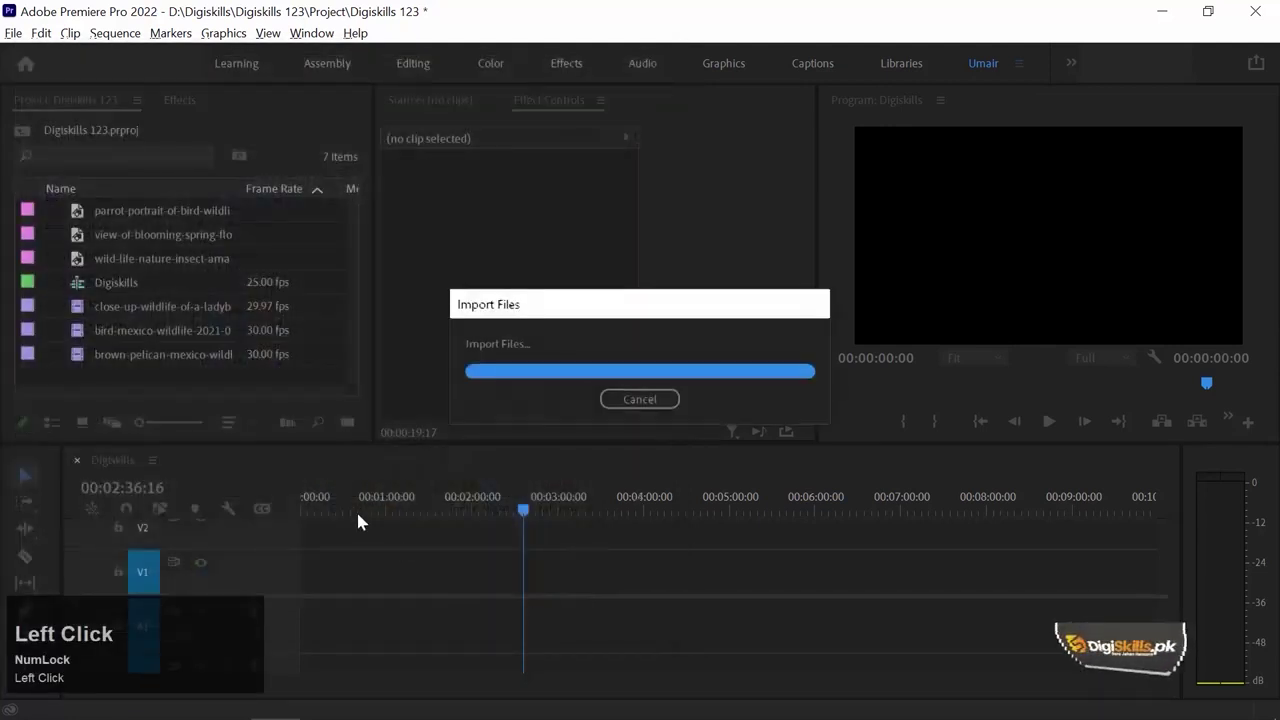
click(81, 313)
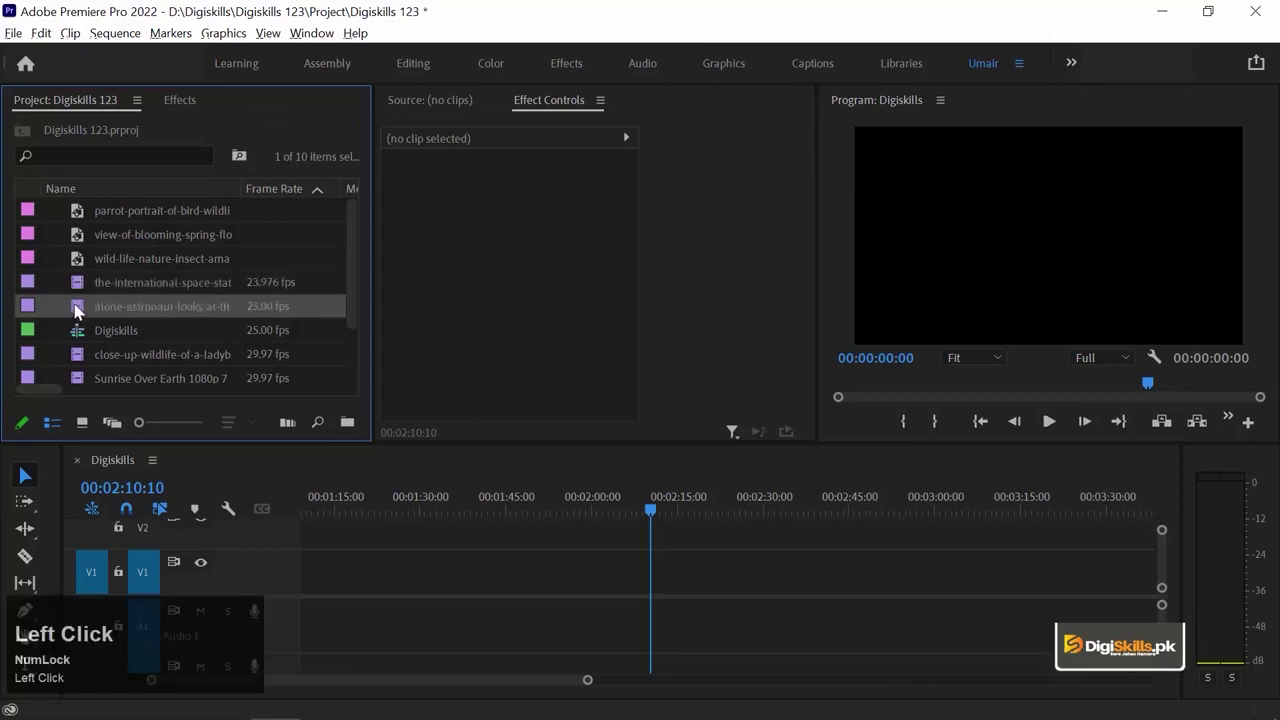
drag(82, 287, 464, 395)
key(i)
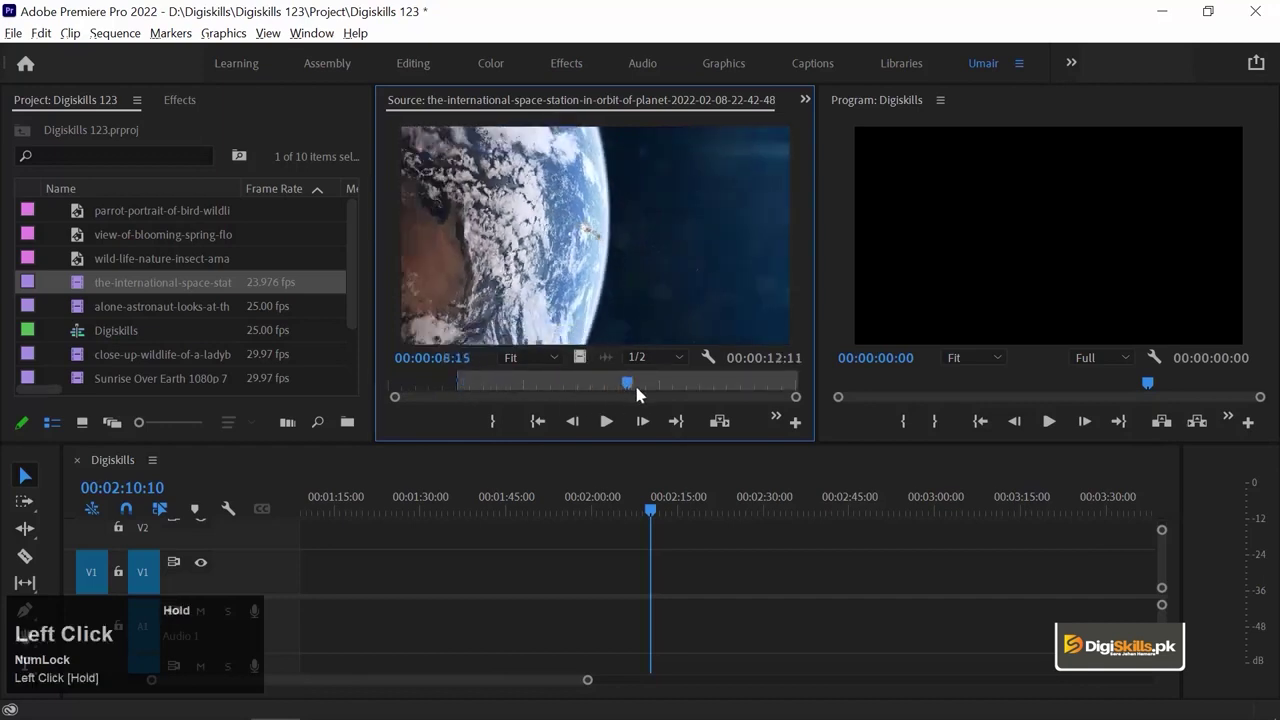
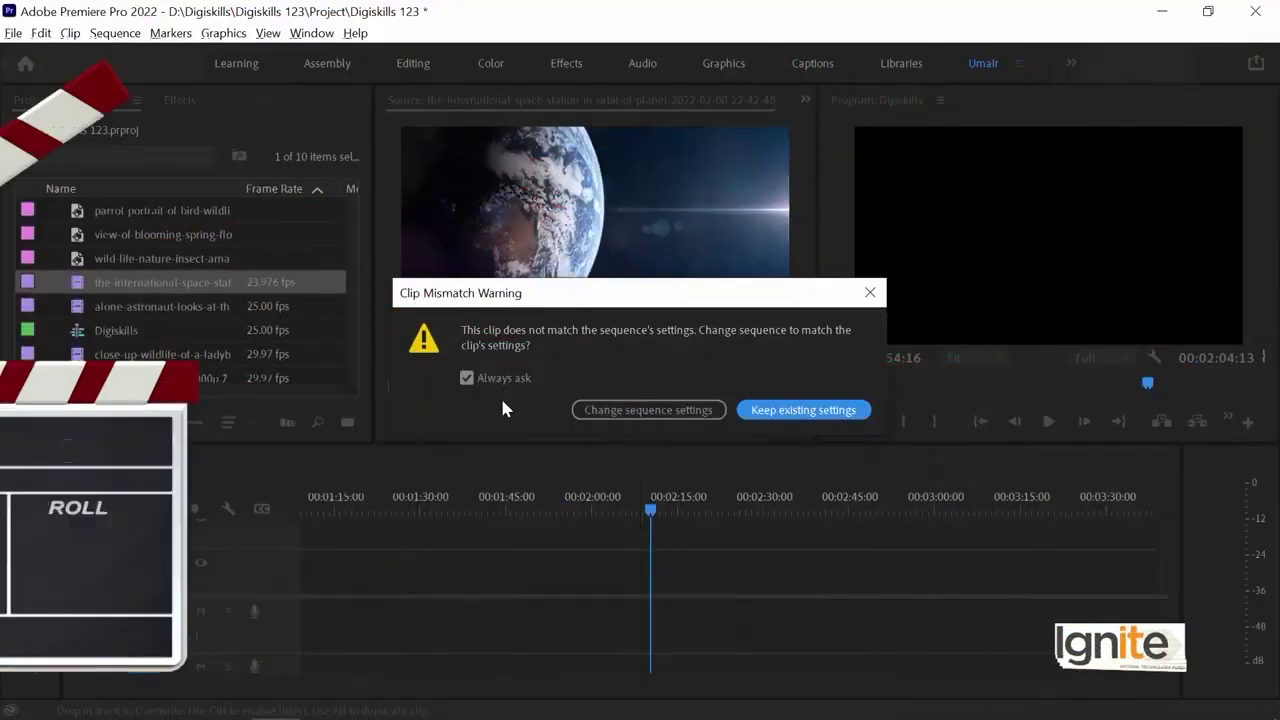
Place the space station clip in the sequence, then add astronaut and a trimmed Sunrise Over Earth after it.
drag(822, 424, 452, 395)
key(space)
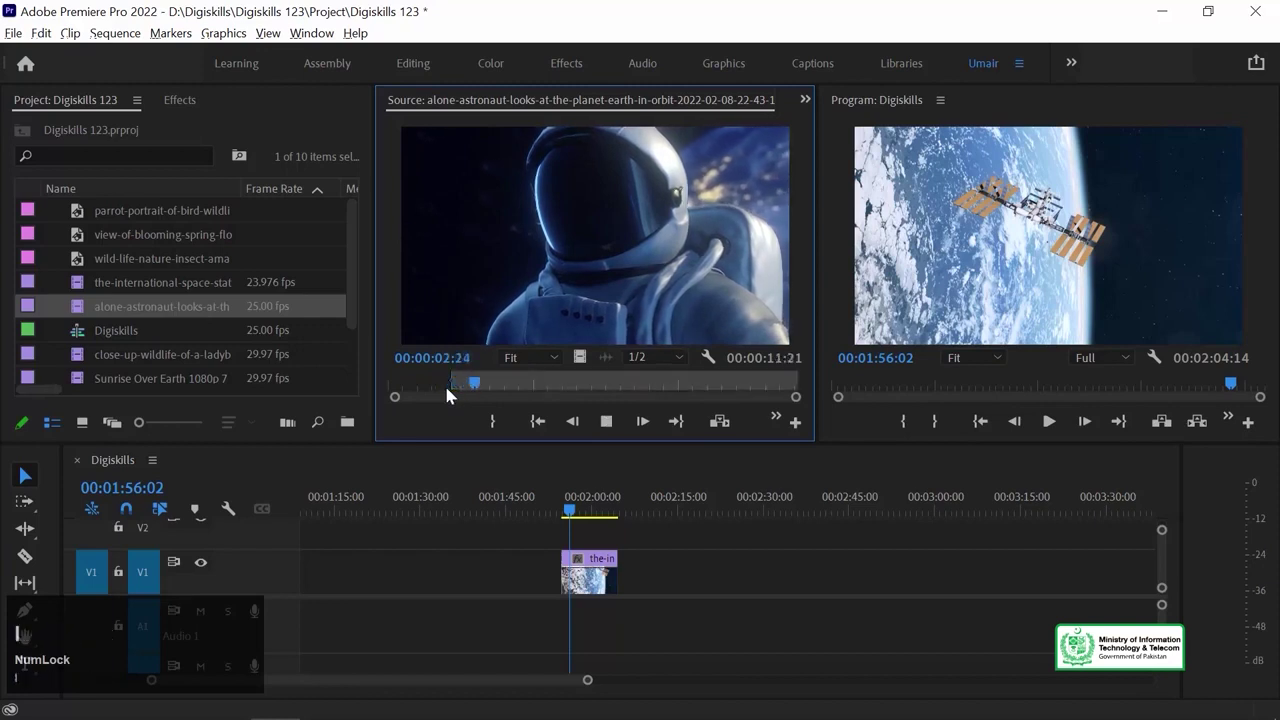
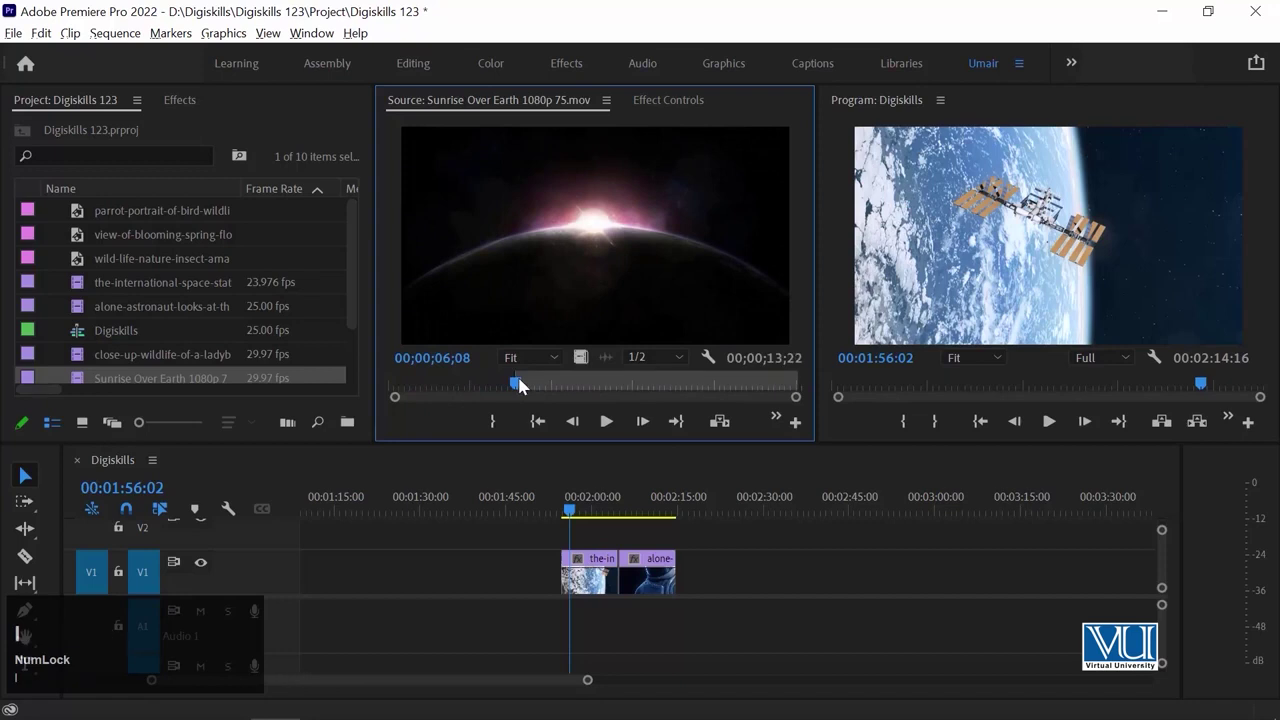
click(506, 387)
drag(499, 387, 792, 390)
key(o)
key(o)
drag(566, 268, 796, 536)
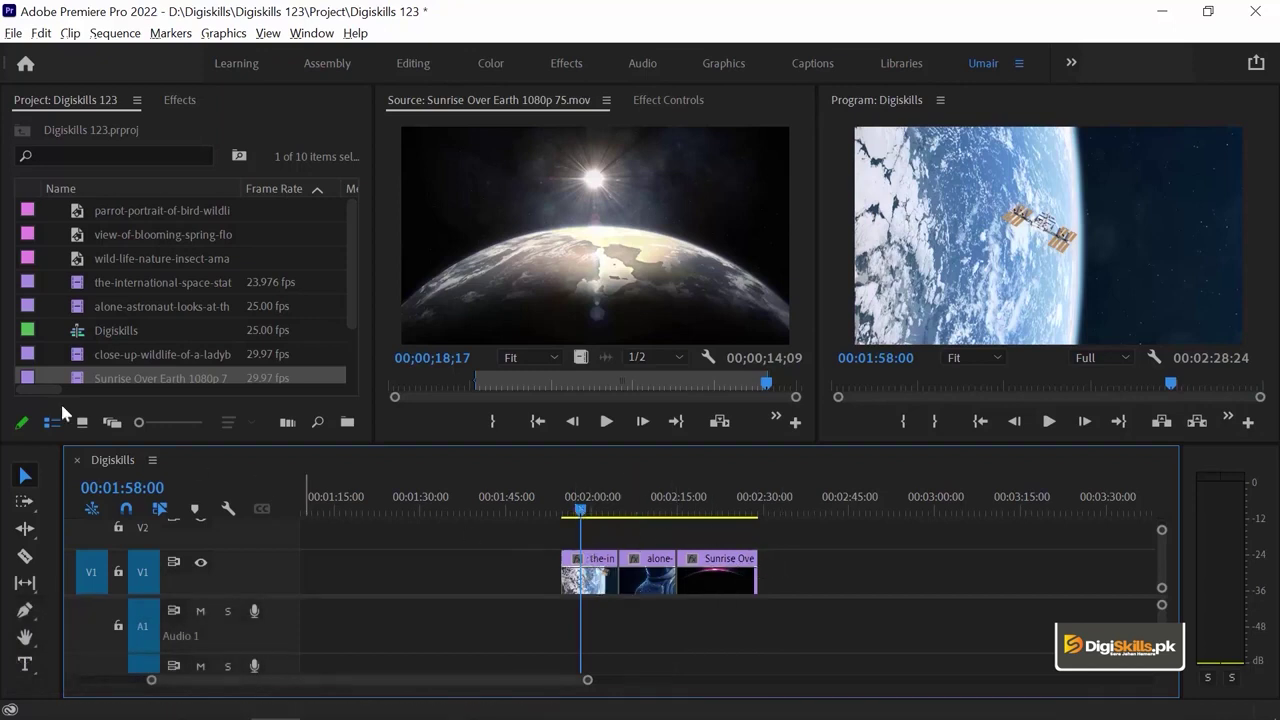
In the Effects panel collapse Video Effects, expand Video Transitions and glance through the Iris folder.
click(187, 107)
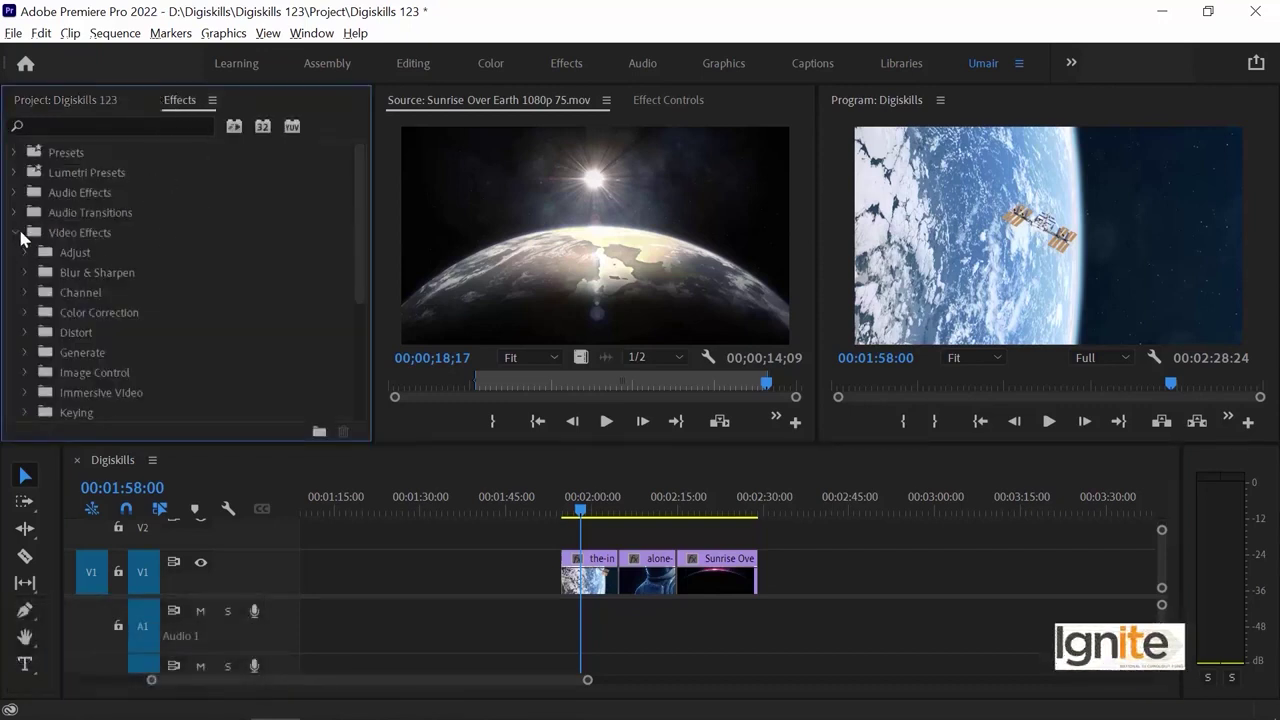
click(26, 238)
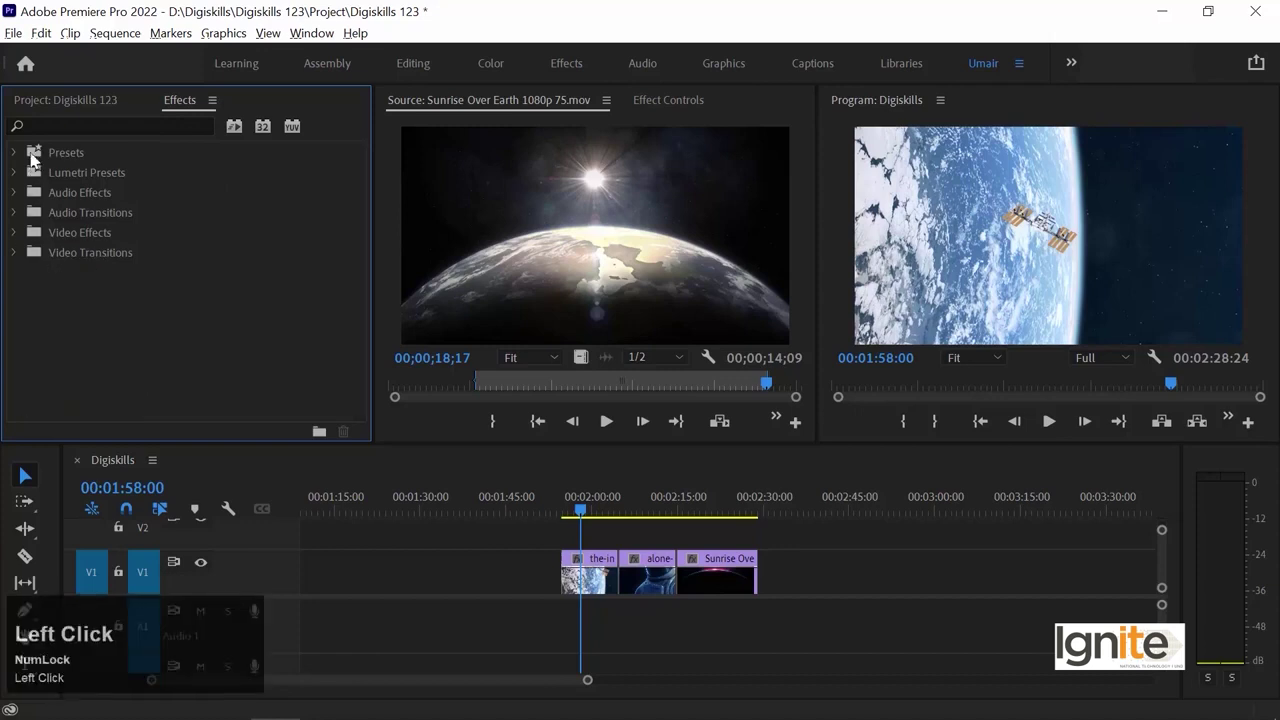
click(39, 281)
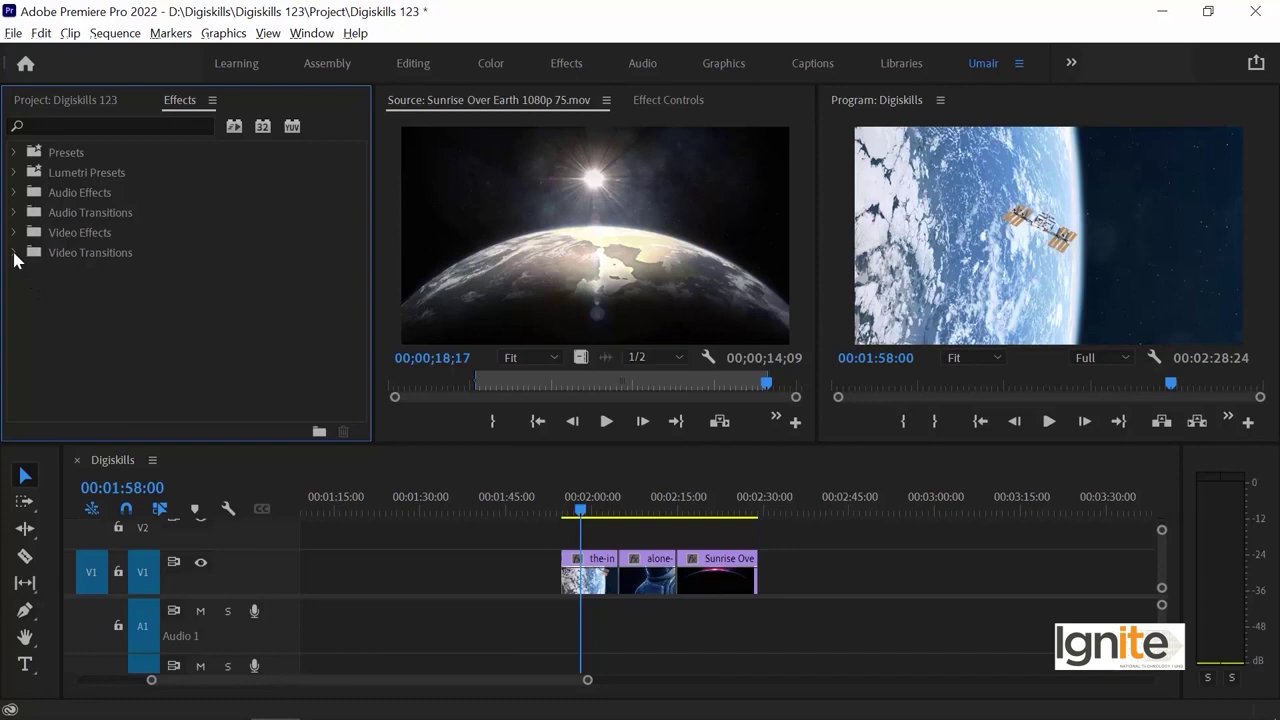
click(21, 264)
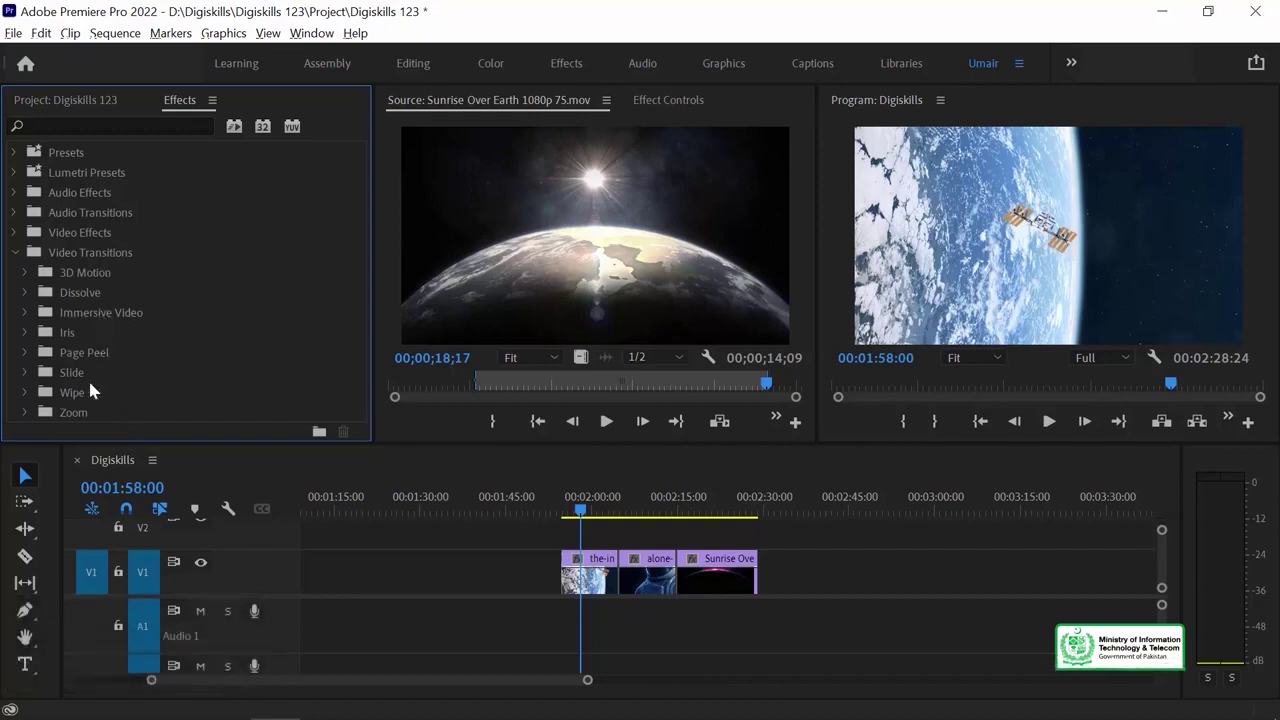
scroll(down, 3)
click(27, 334)
scroll(down, 3)
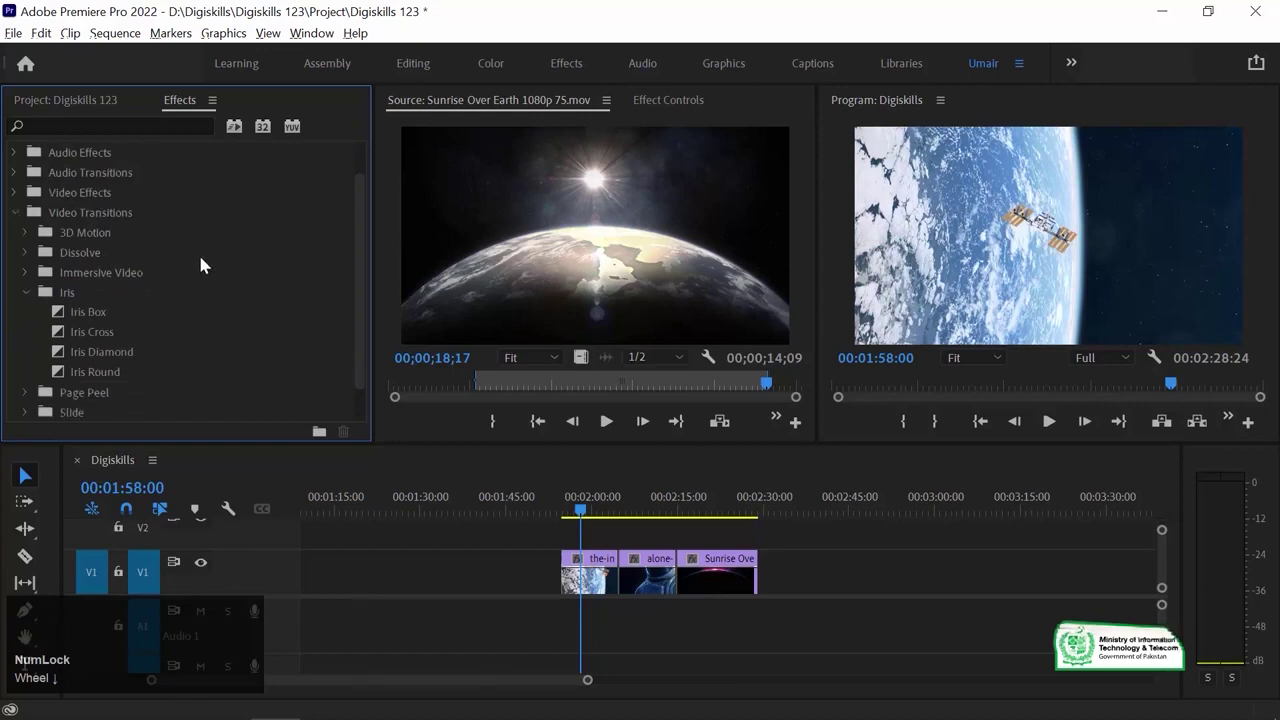
click(35, 297)
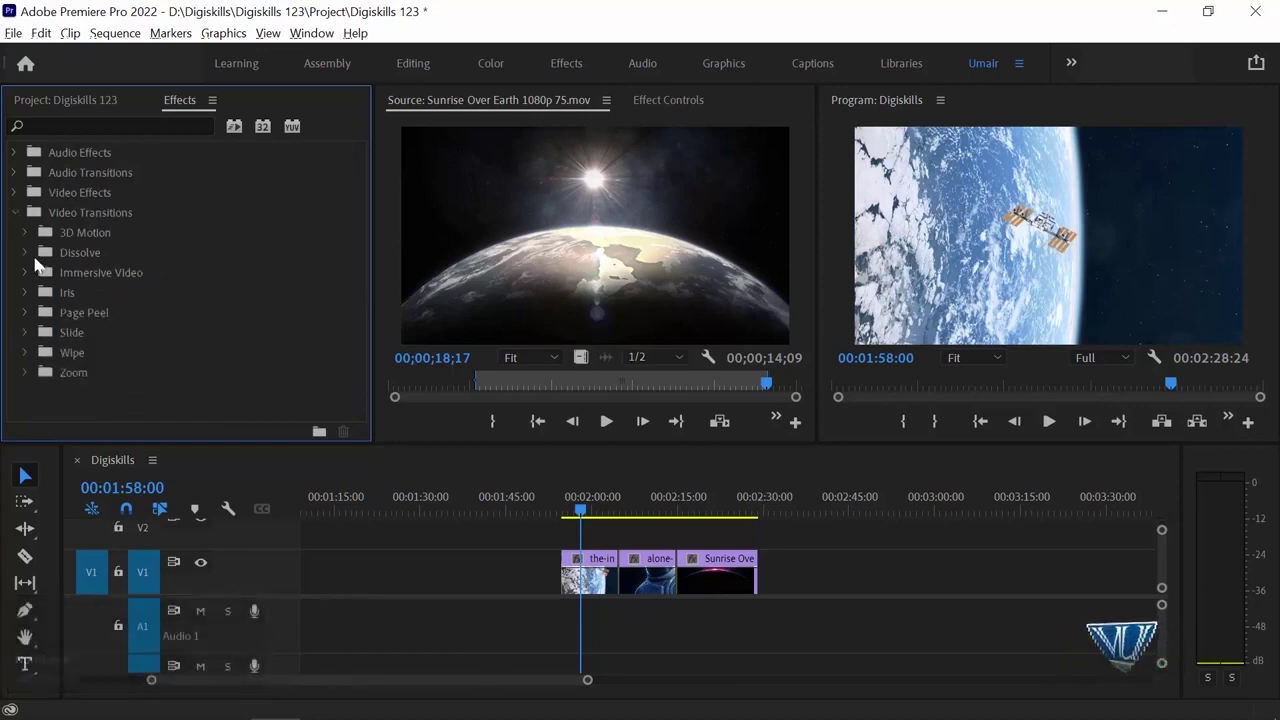
Expand the Dissolve folder and select the Cross Dissolve transition.
click(33, 259)
click(59, 312)
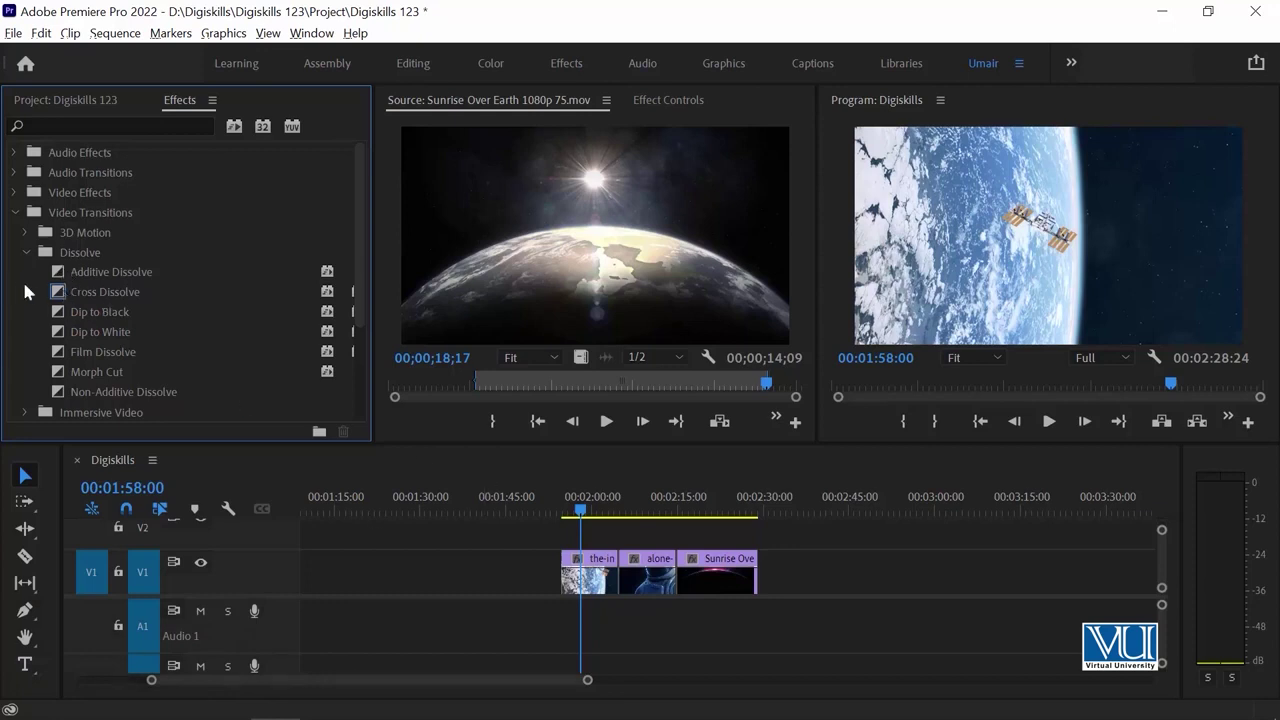
drag(64, 301, 69, 296)
Zoom in on the sequence clips, drop Cross Dissolve near the cut and play the result.
click(599, 586)
key(=)
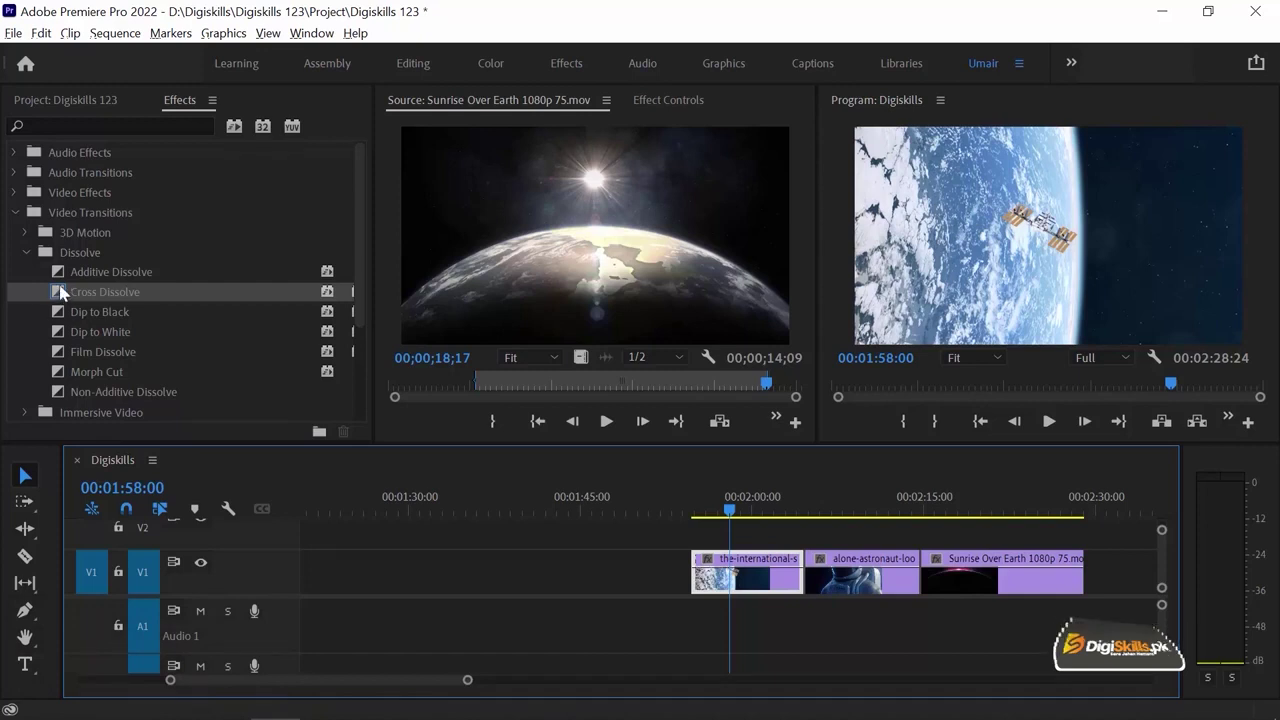
drag(67, 299, 775, 497)
click(776, 497)
key(space)
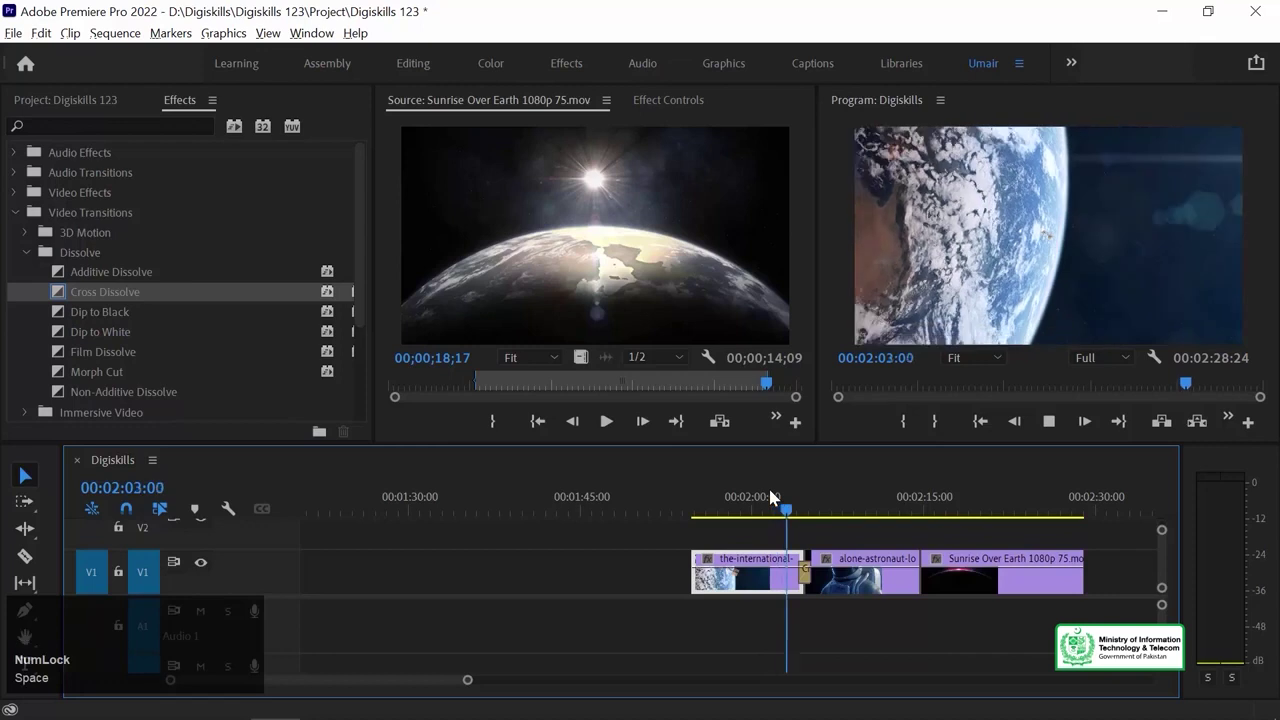
key(space)
Undo that attempt and play across the plain cut between the space station and astronaut clips.
text(=)
text(=)
click(688, 579)
key(ctrl+z)
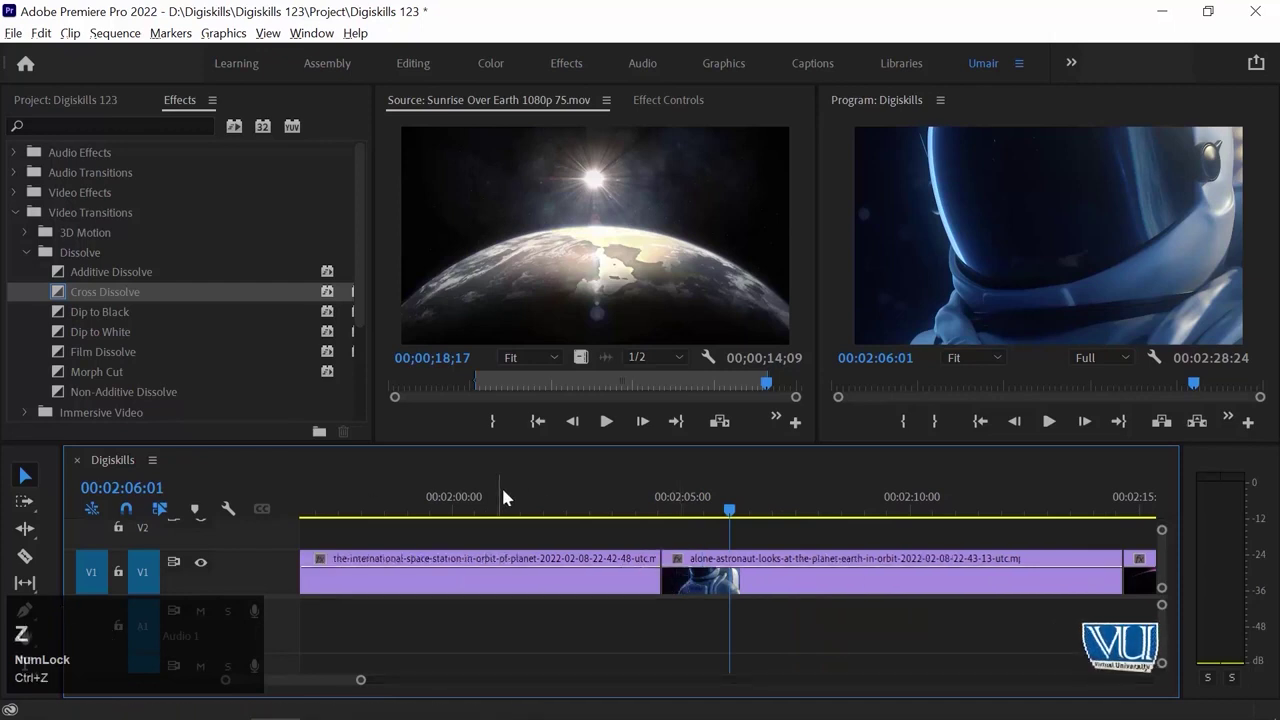
click(545, 493)
key(space)
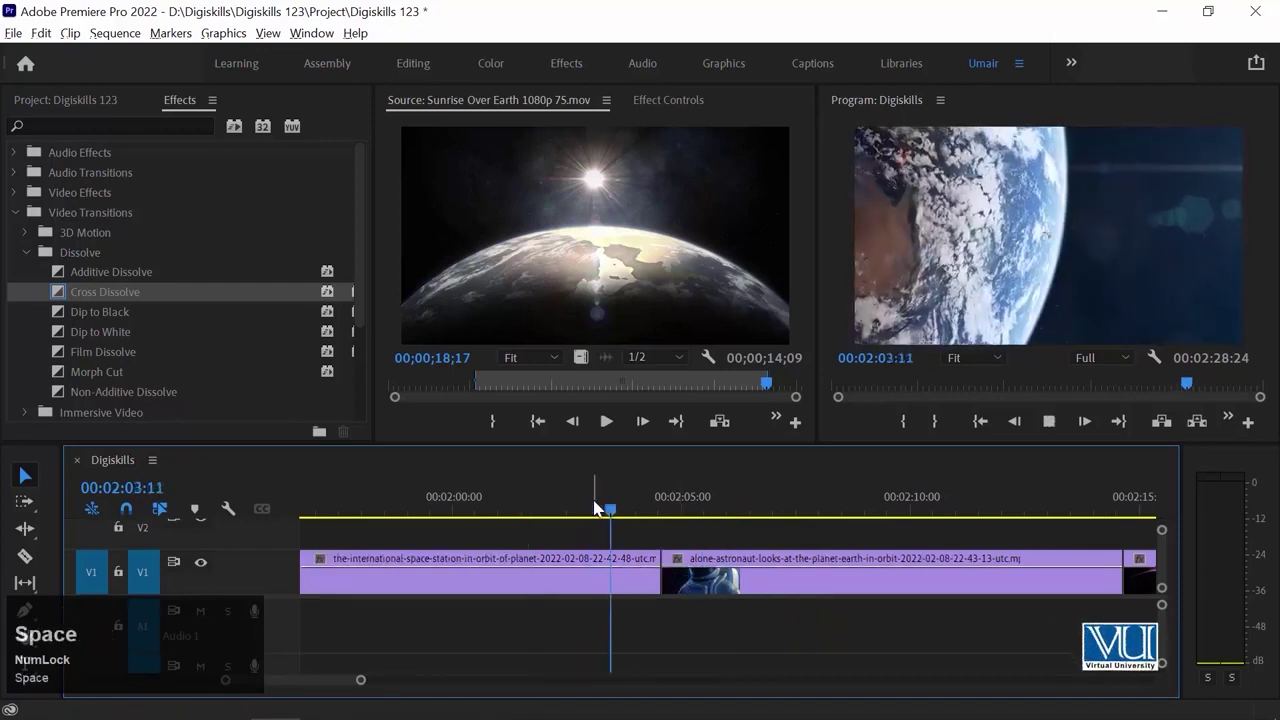
key(space)
click(579, 507)
key(space)
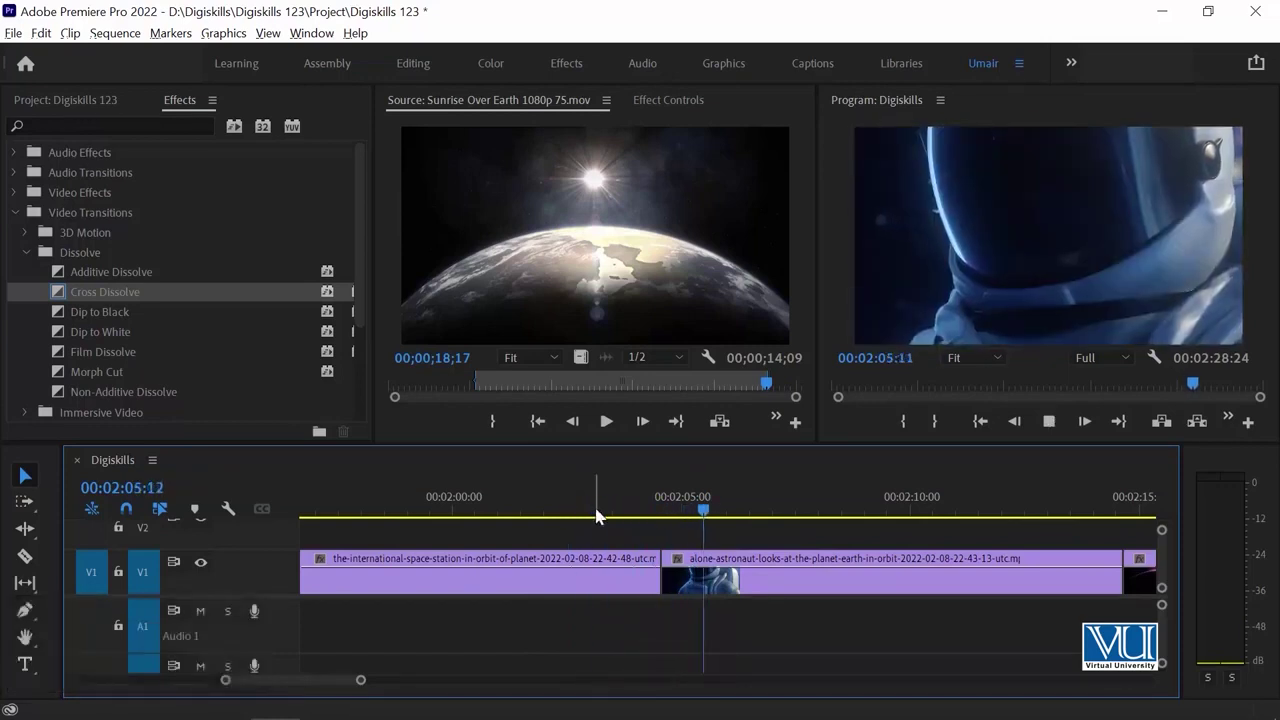
key(space)
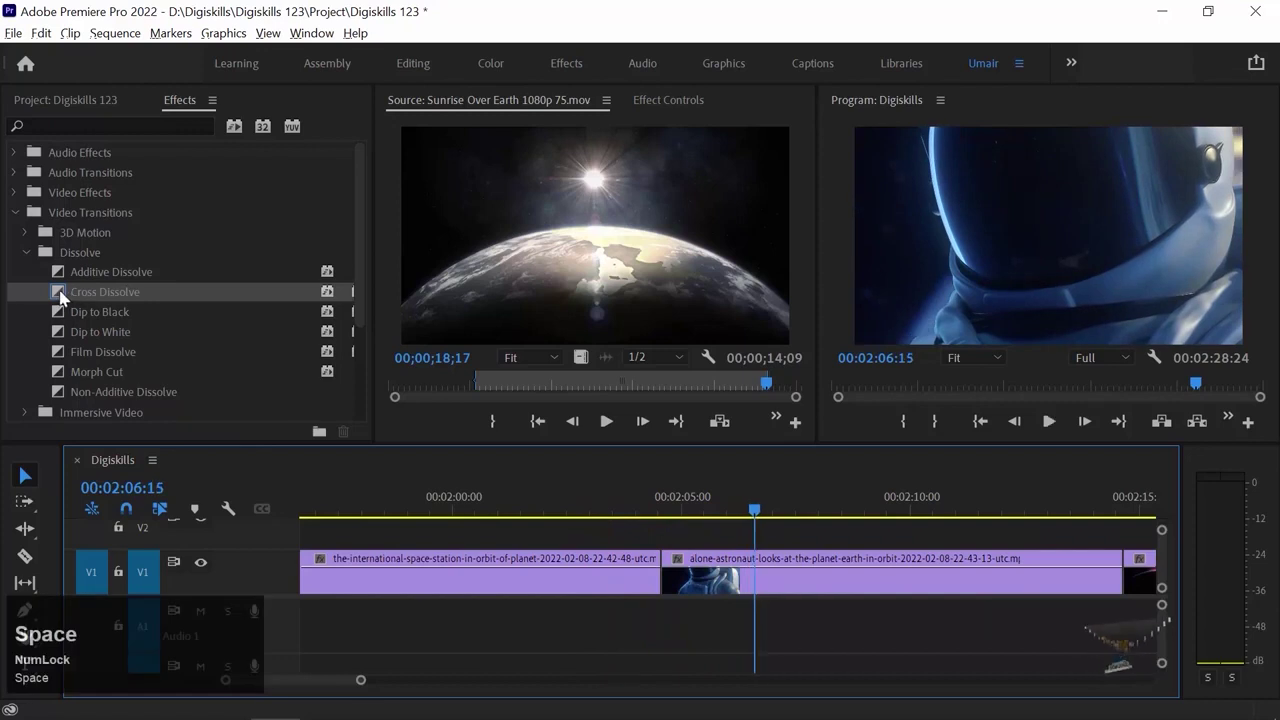
Apply Cross Dissolve exactly at the cut between the first two clips and play through it.
drag(65, 294, 536, 507)
key(space)
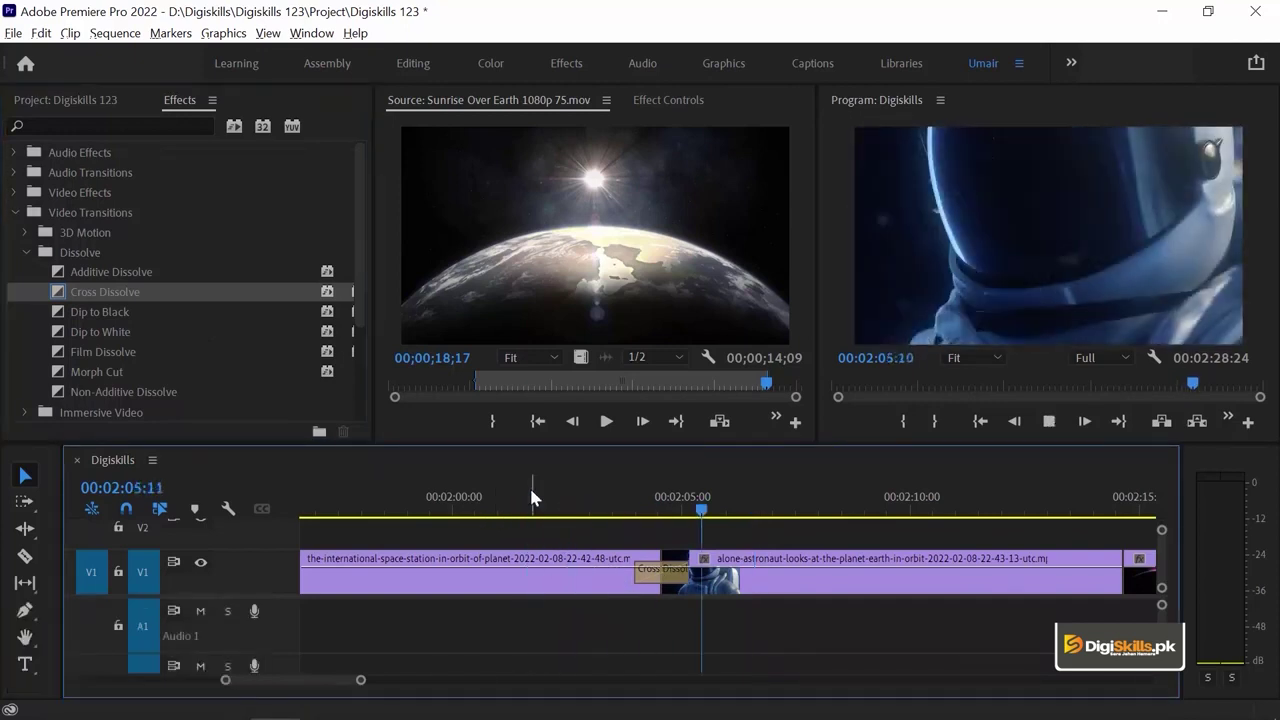
key(space)
key(Left)
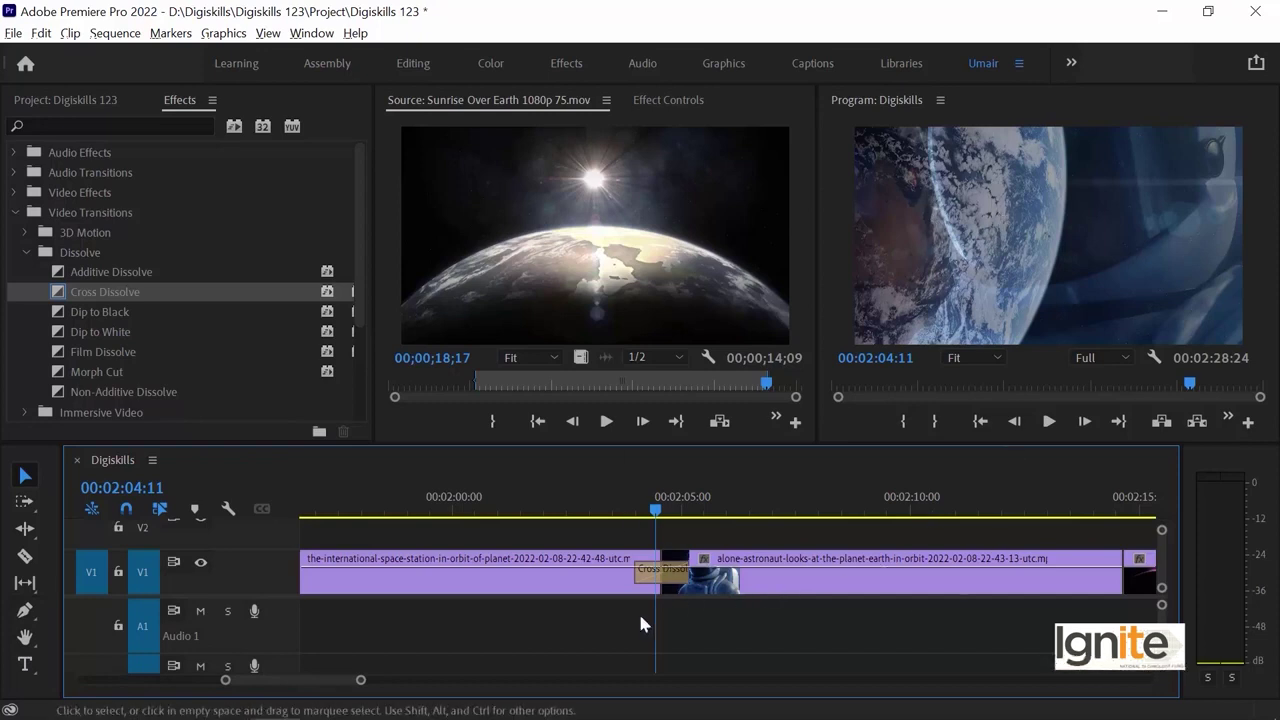
key(Right)
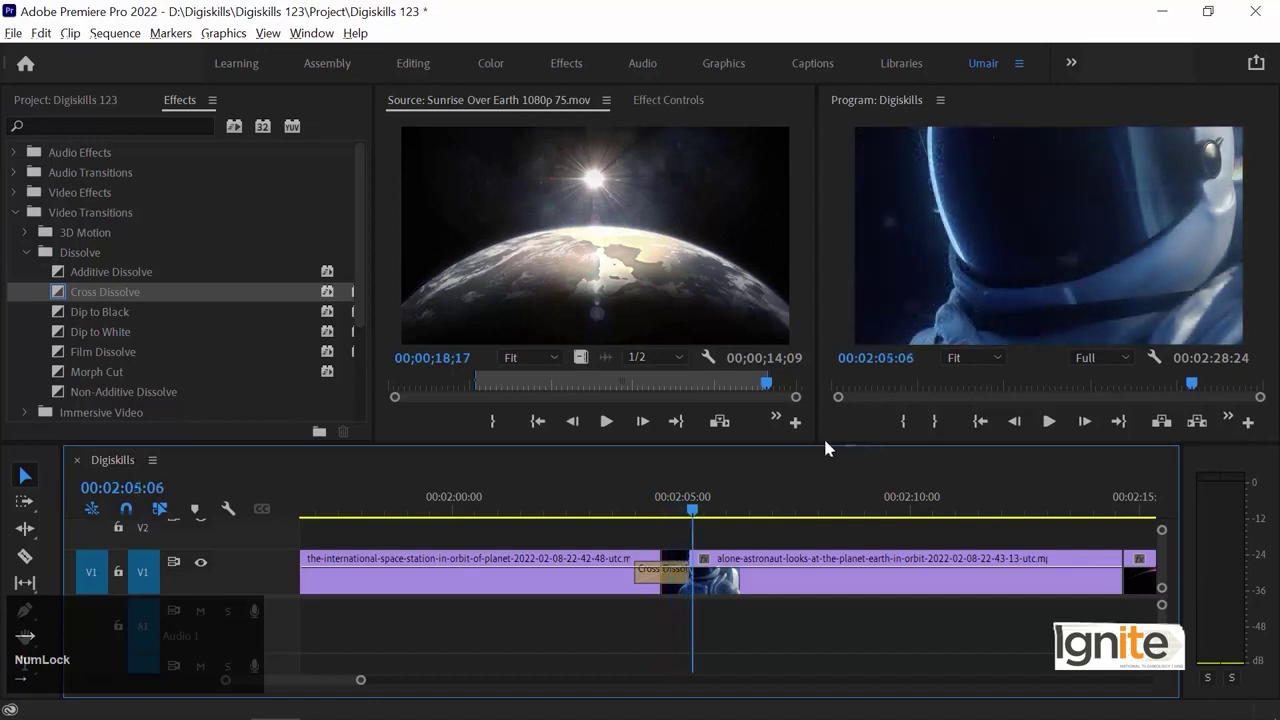
Replay the Cross Dissolve a few times and adjust the timeline zoom around the cut.
click(615, 493)
key(space)
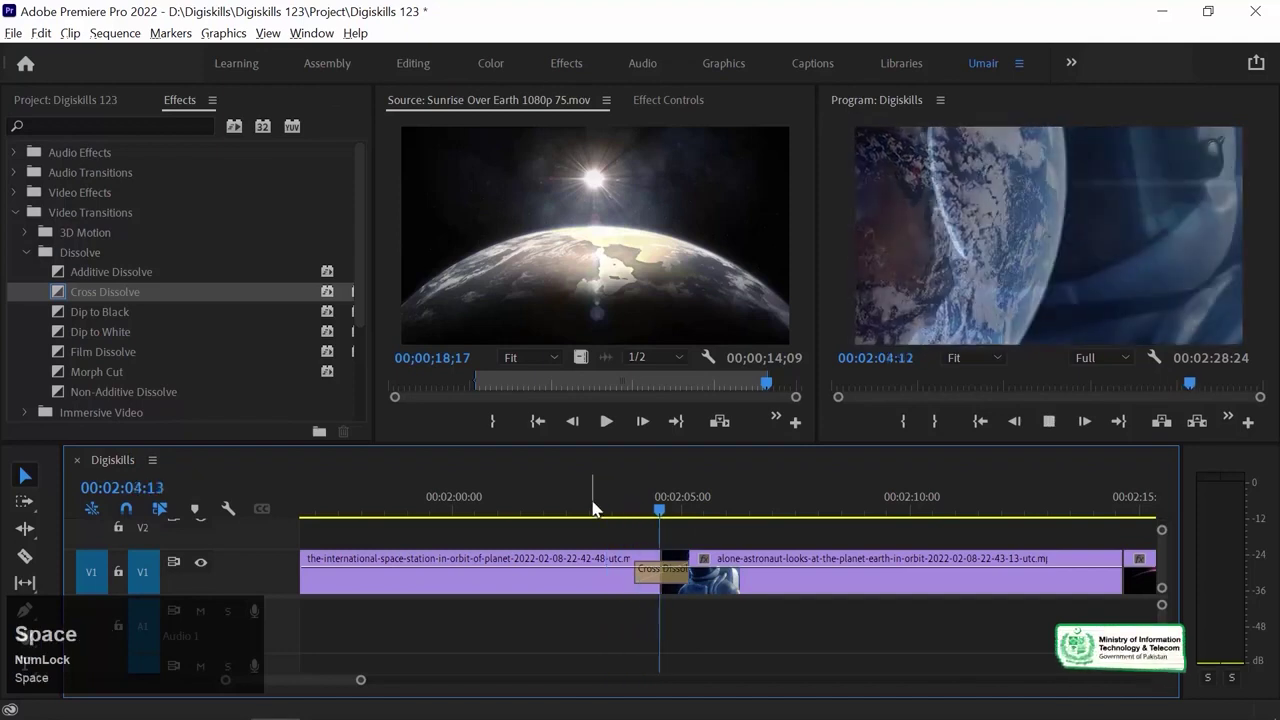
key(space)
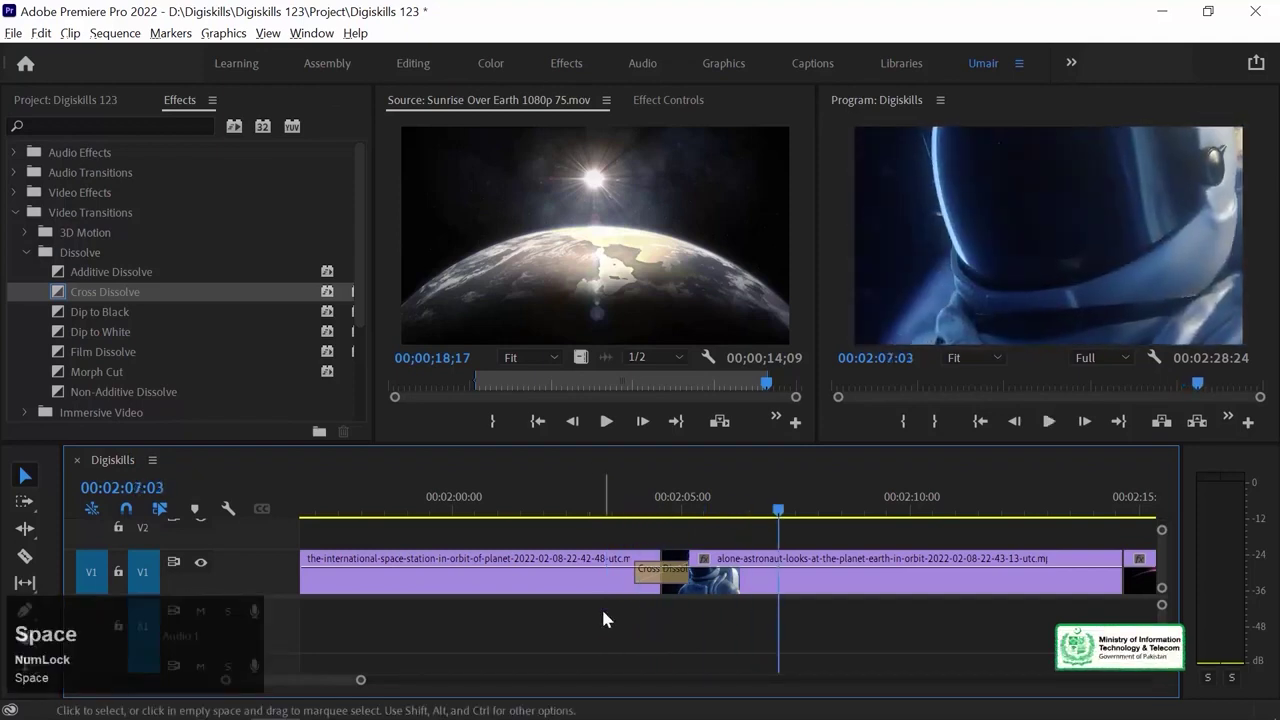
key(space)
click(664, 579)
key(Up)
key(-)
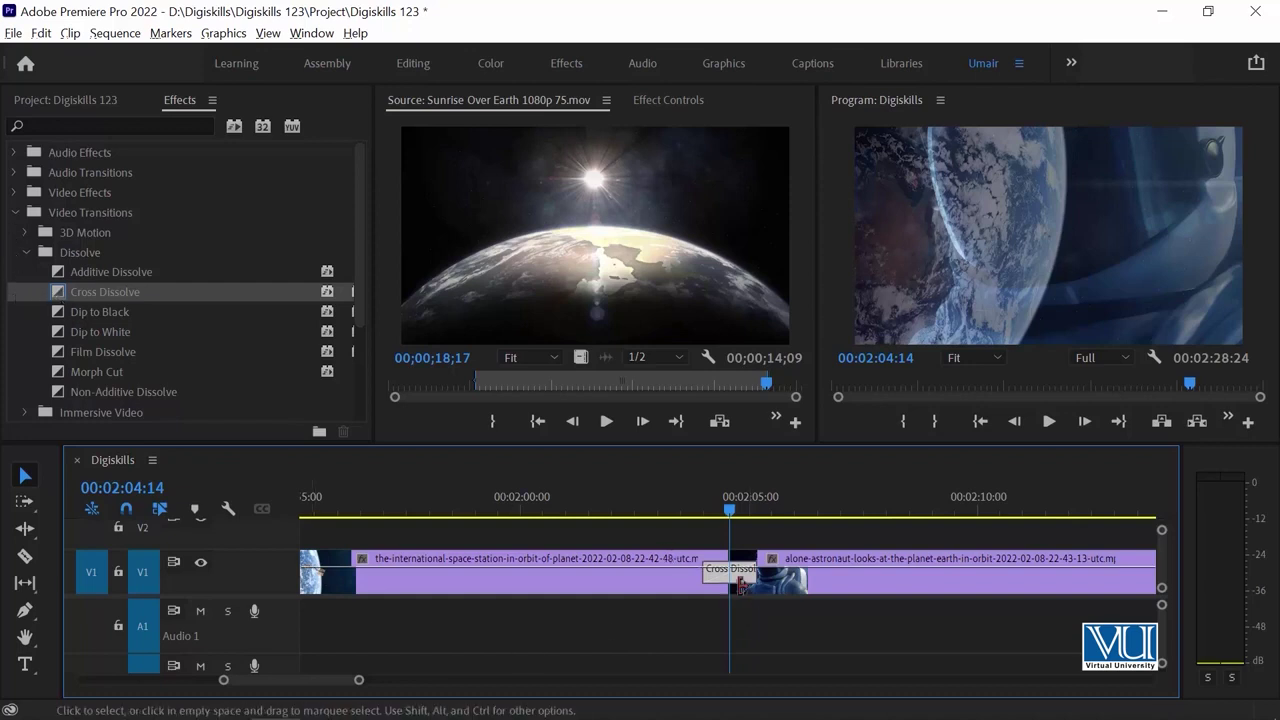
click(750, 585)
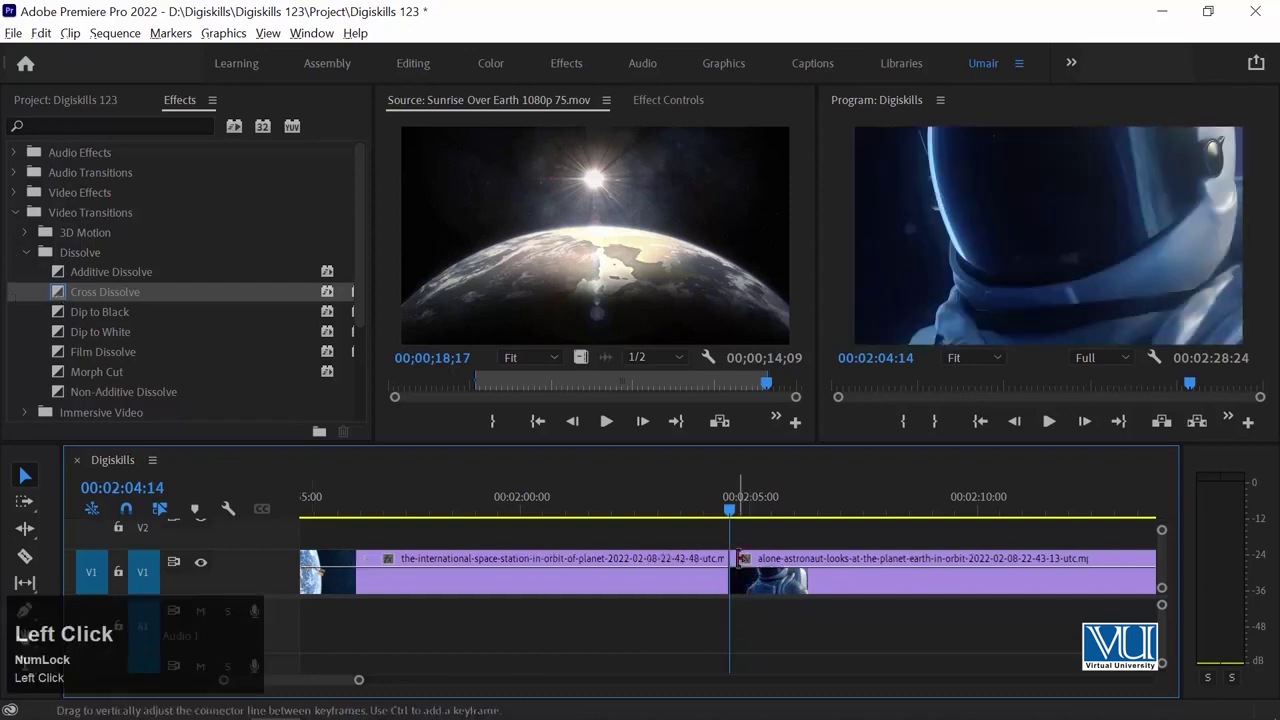
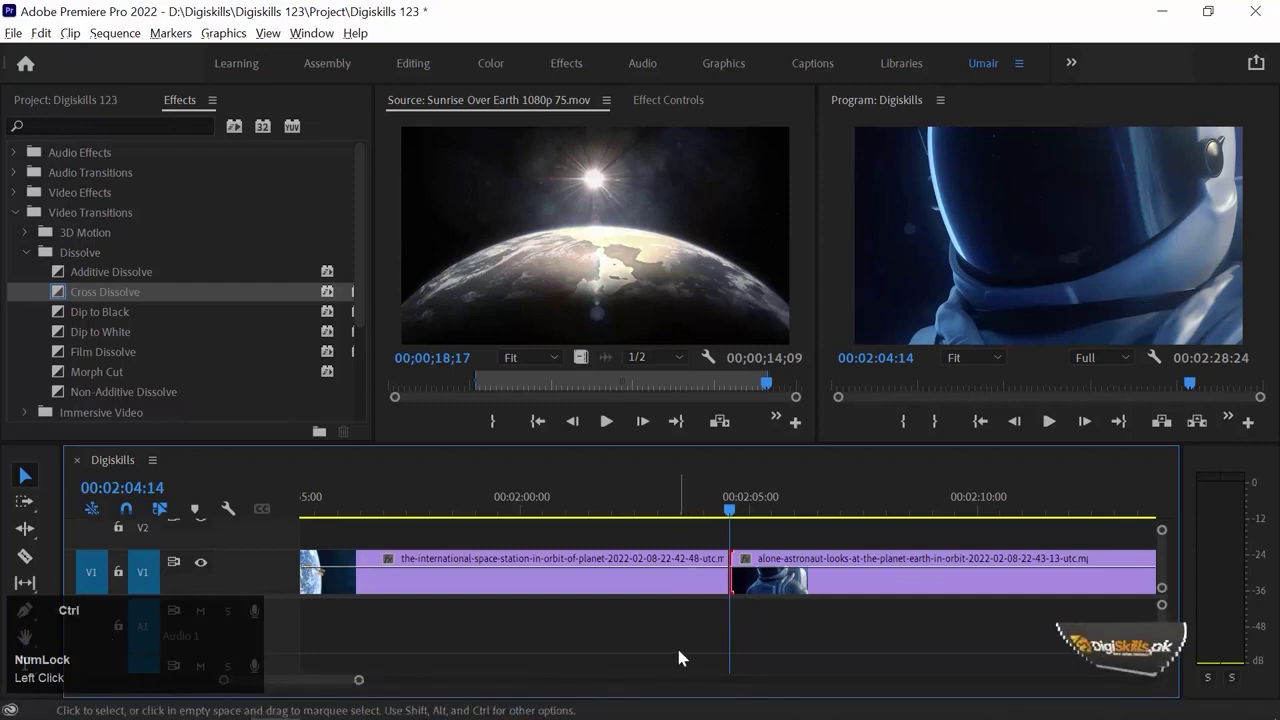
key(ctrl+Num_Lock)
click(685, 657)
key(ctrl+d)
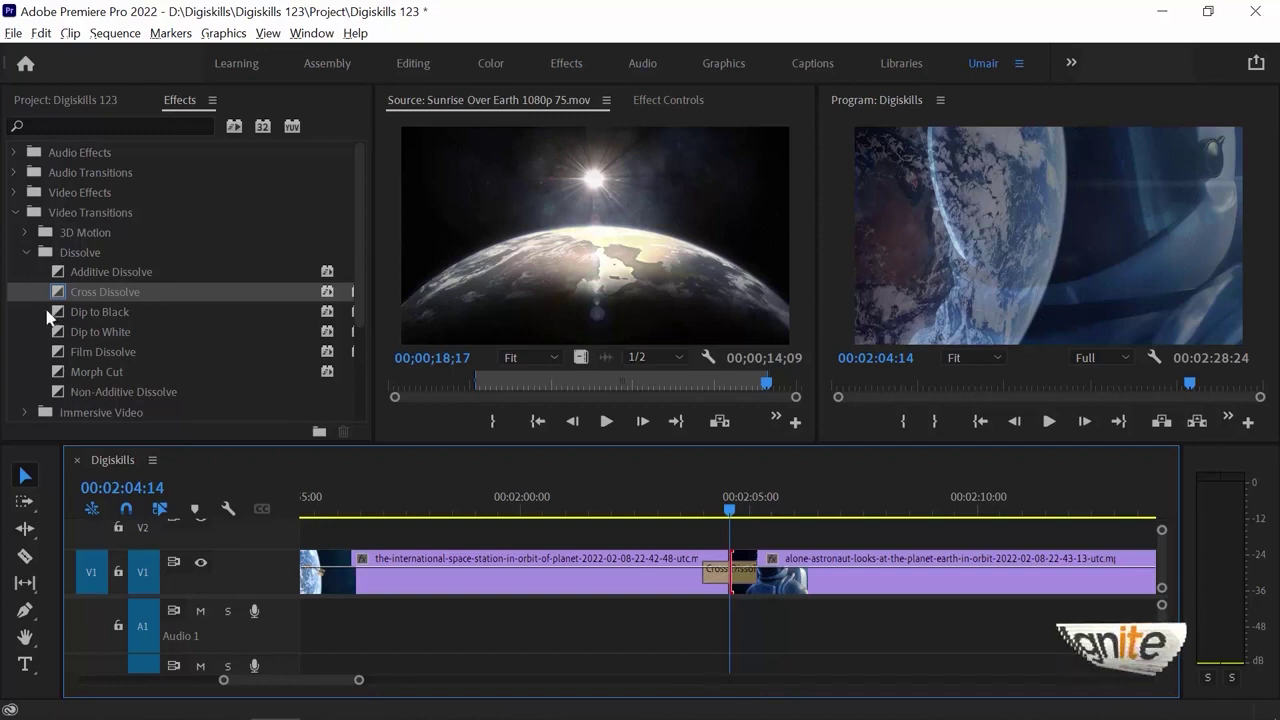
Replace the Cross Dissolve with Dip to White at the cut, play it several times and collapse the Dissolve folder.
click(86, 336)
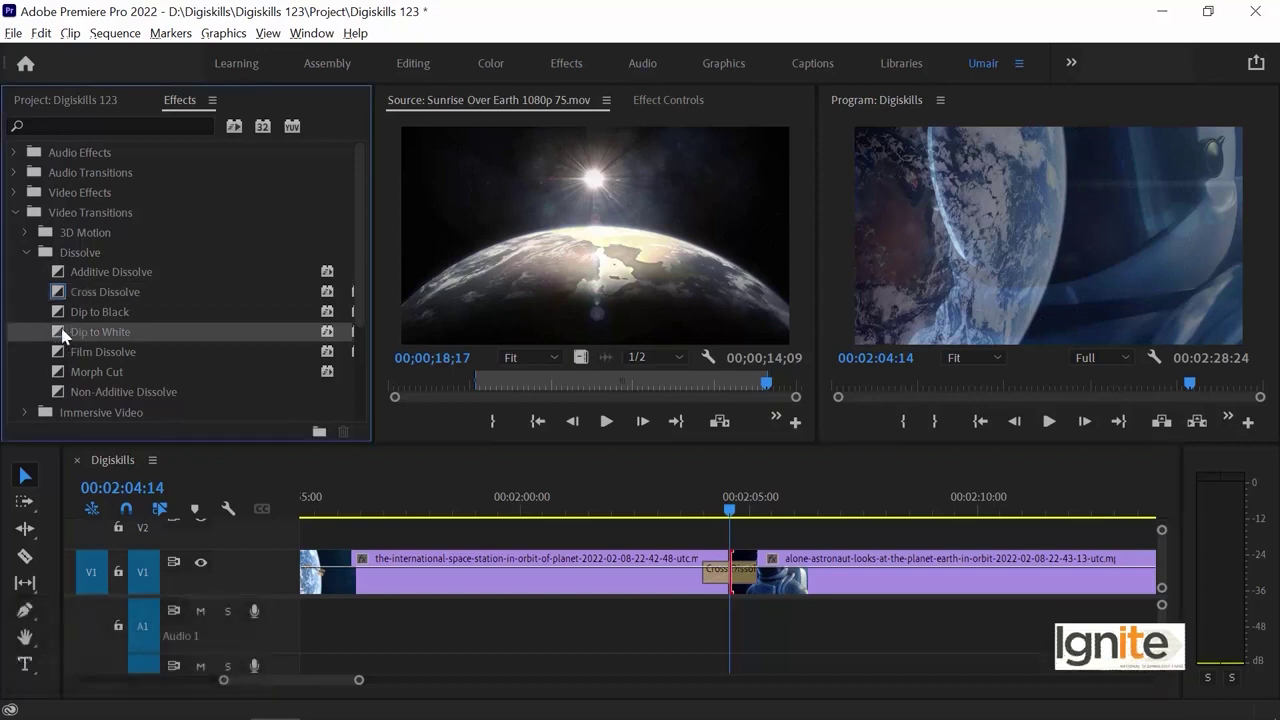
drag(67, 335, 713, 508)
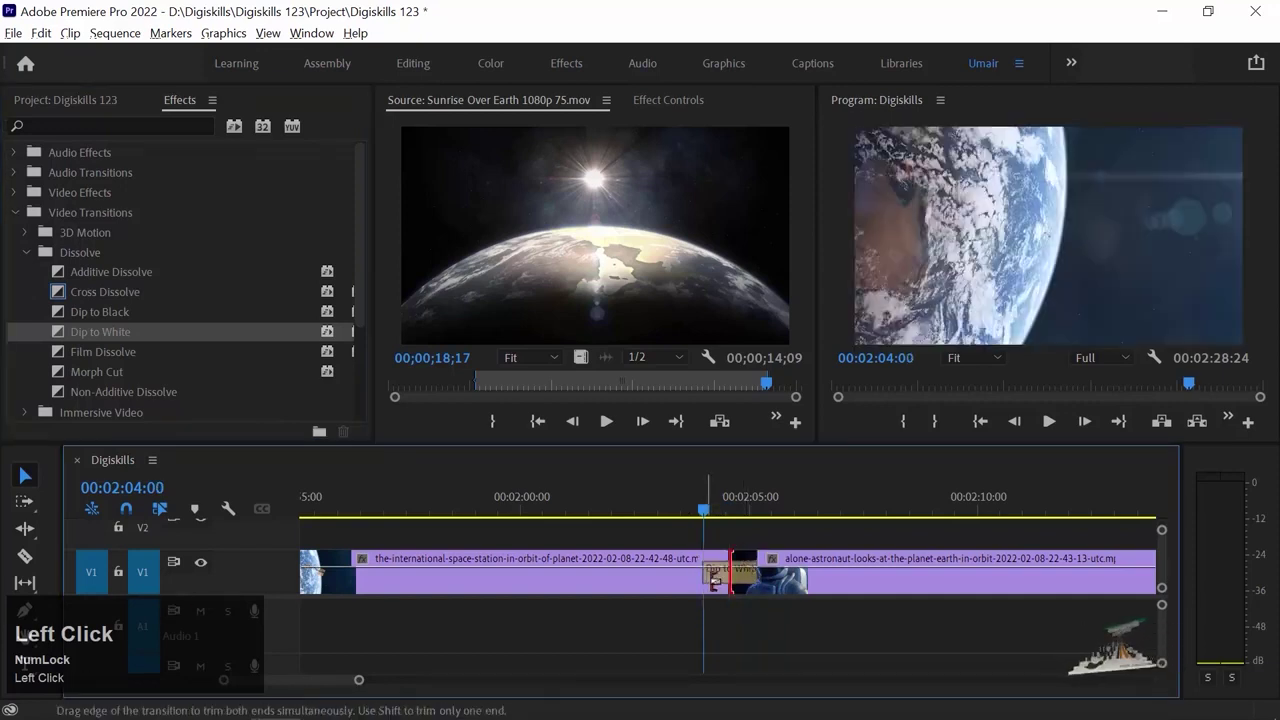
key(space)
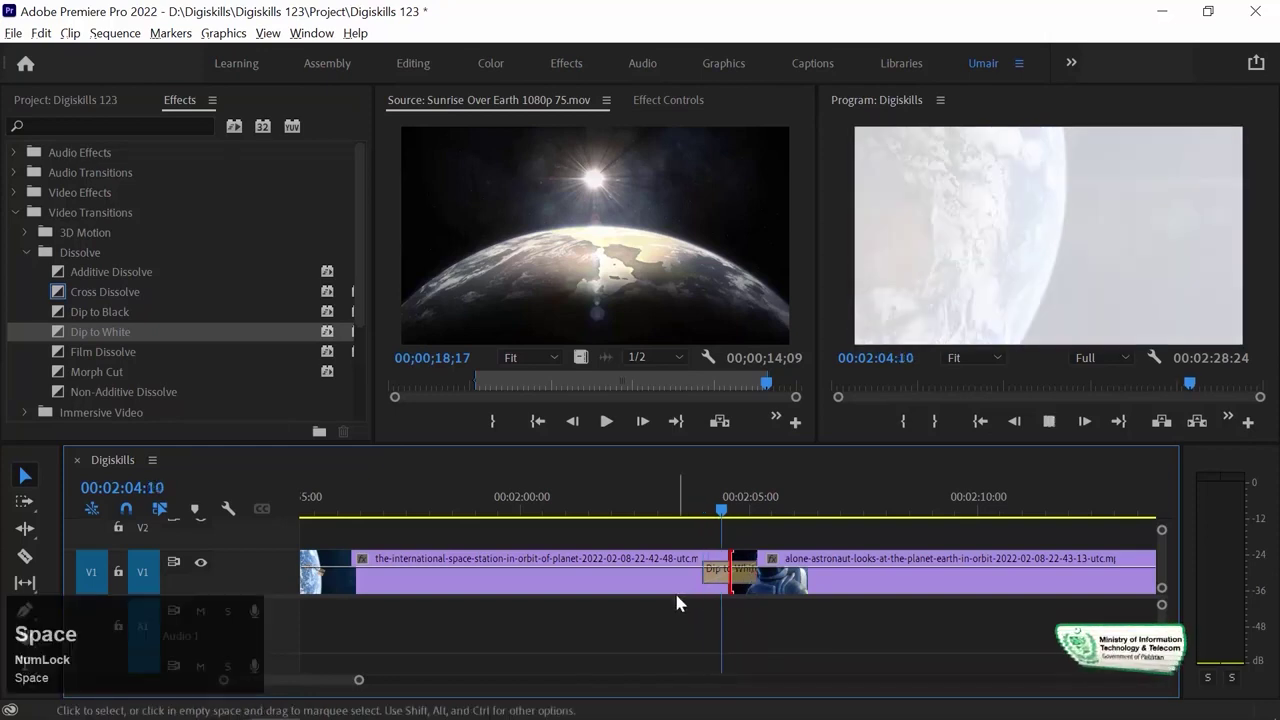
click(707, 501)
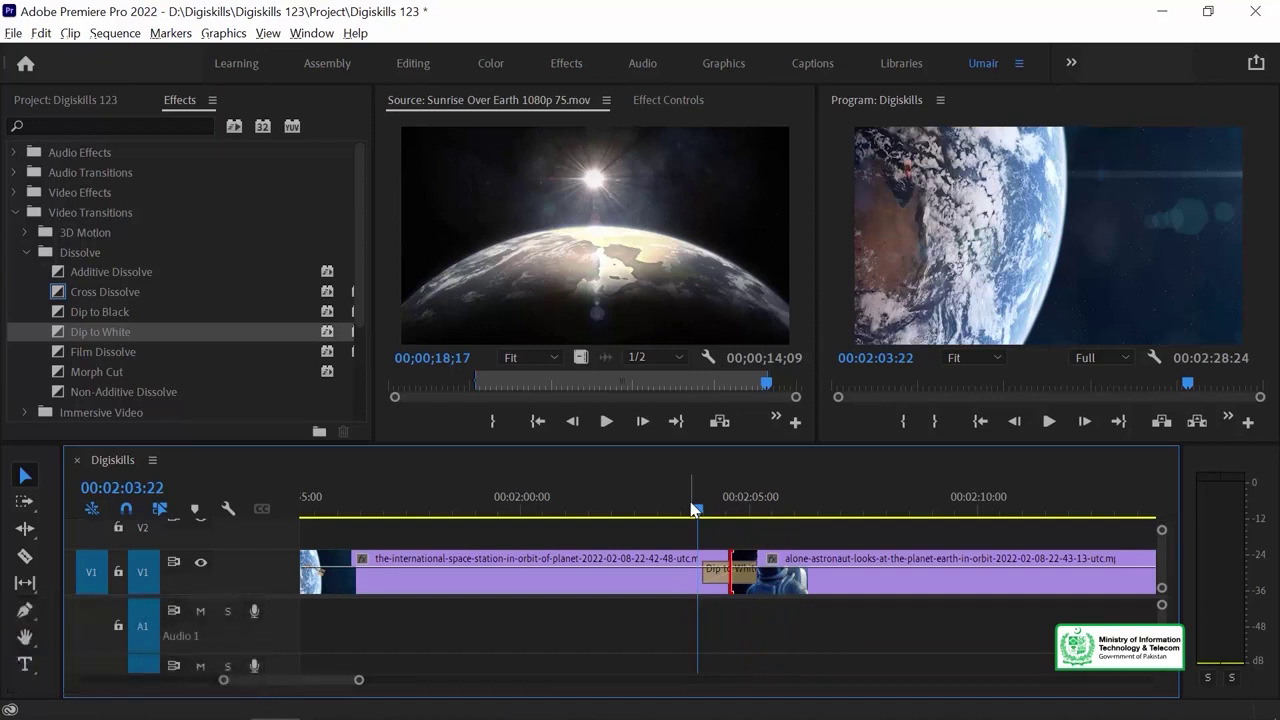
key(space)
key(space)
click(714, 507)
key(space)
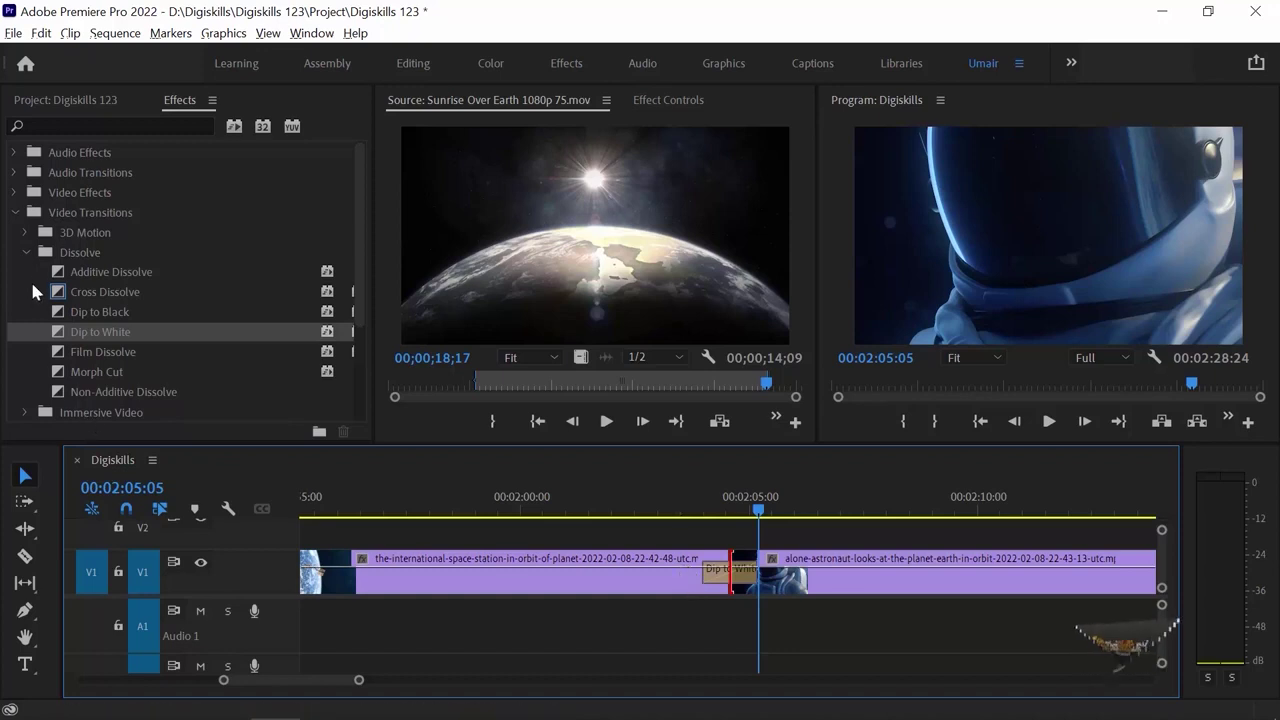
Drop Iris Diamond onto the space station–astronaut cut and play the transition.
click(32, 259)
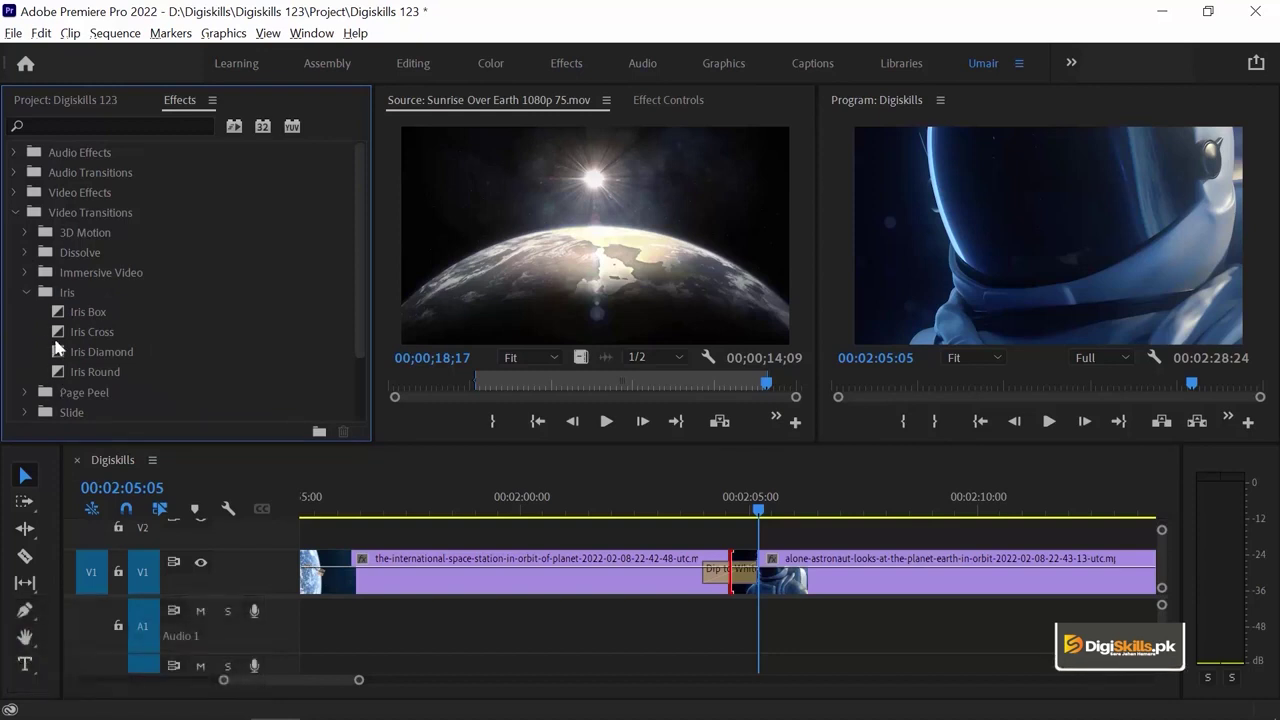
drag(60, 353, 714, 510)
click(710, 504)
key(space)
key(space)
click(711, 510)
key(space)
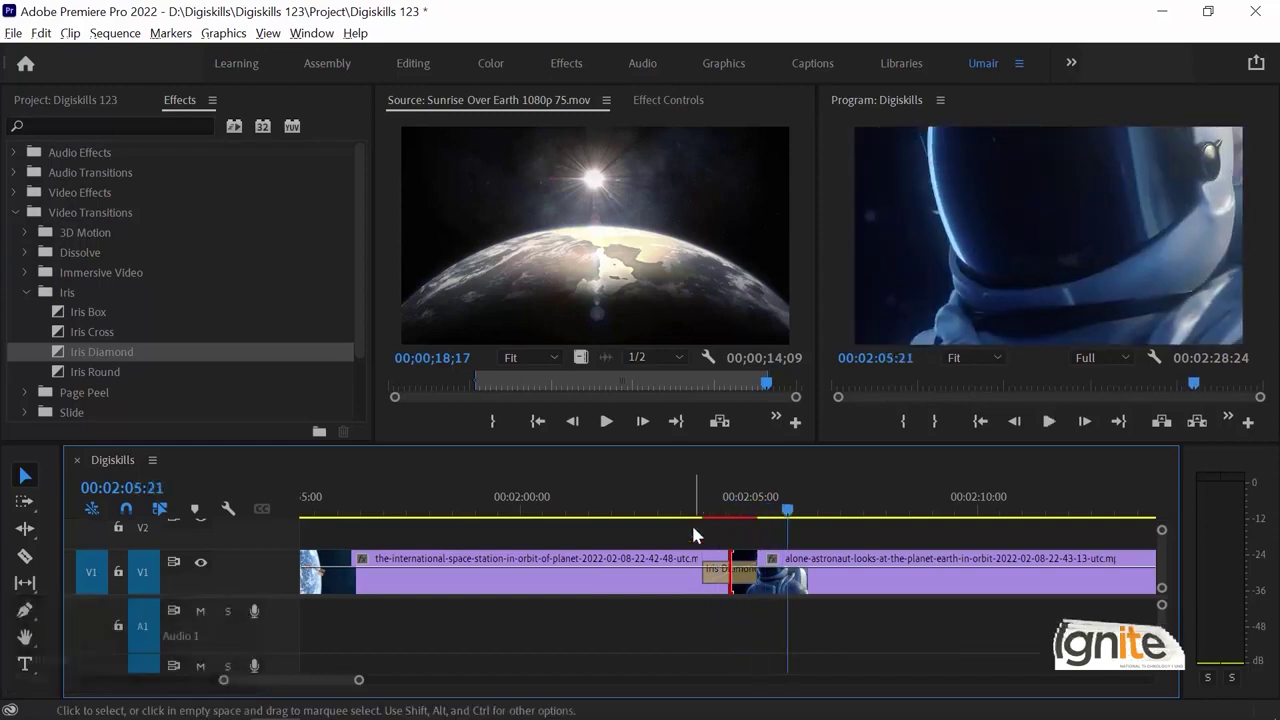
Undo the Iris Diamond, zoom out to the whole sequence and jump ahead to Sunrise Over Earth.
click(710, 503)
key(space)
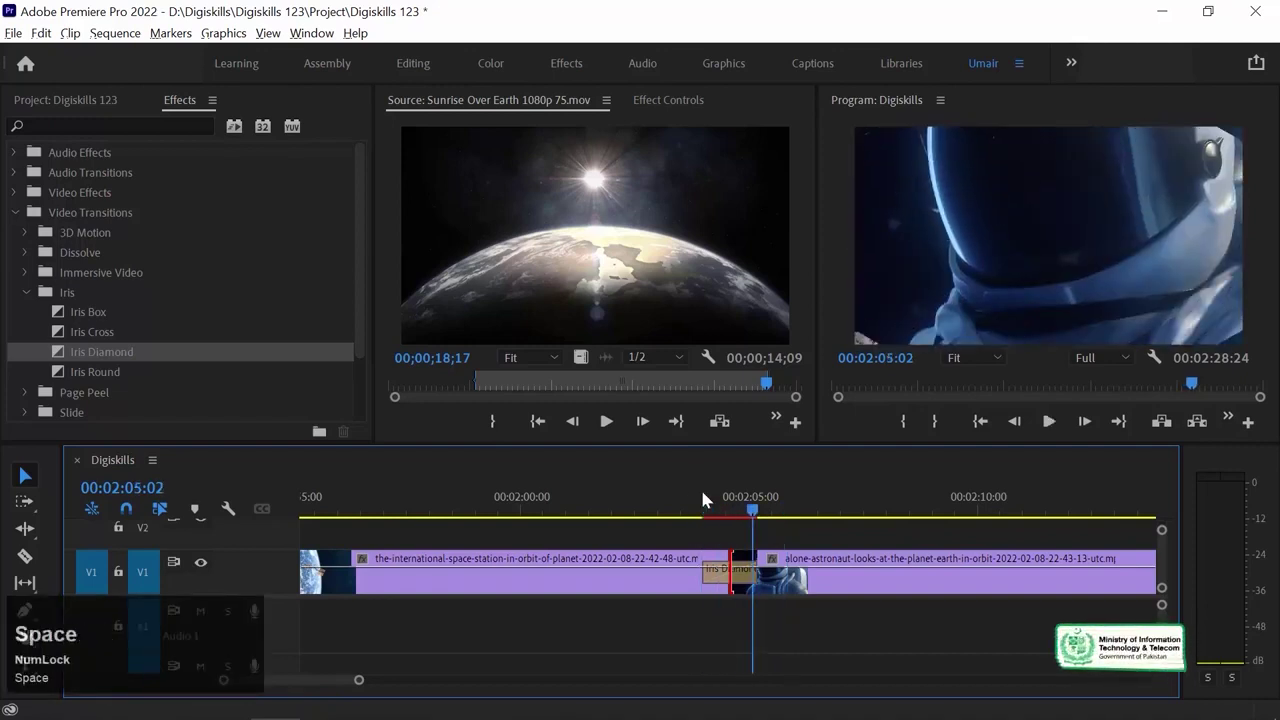
key(ctrl+z)
drag(707, 517, 713, 518)
key(-)
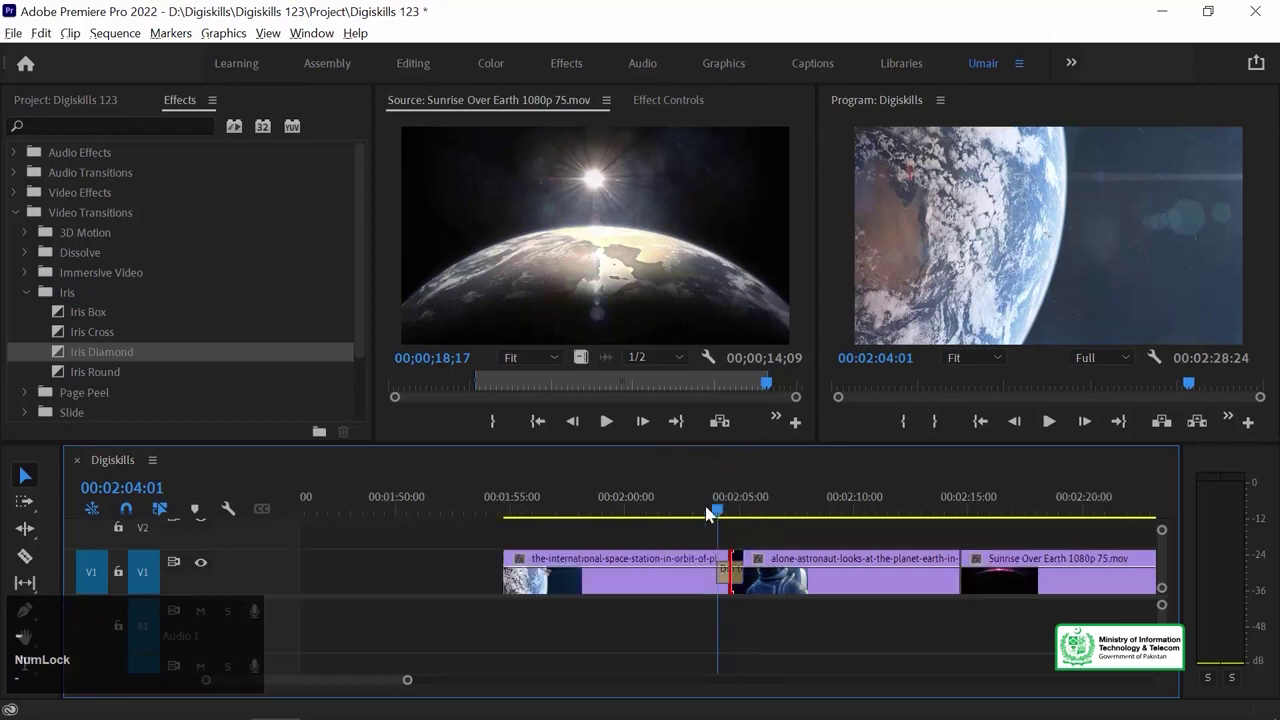
key(Down)
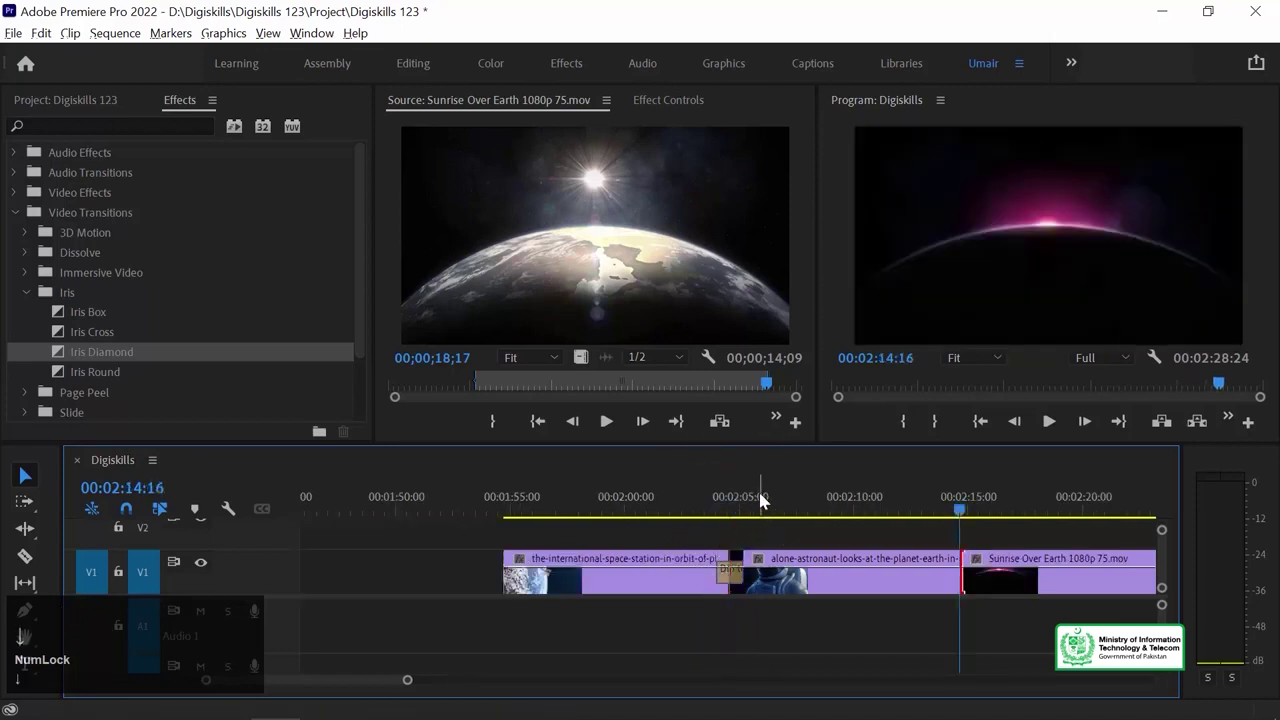
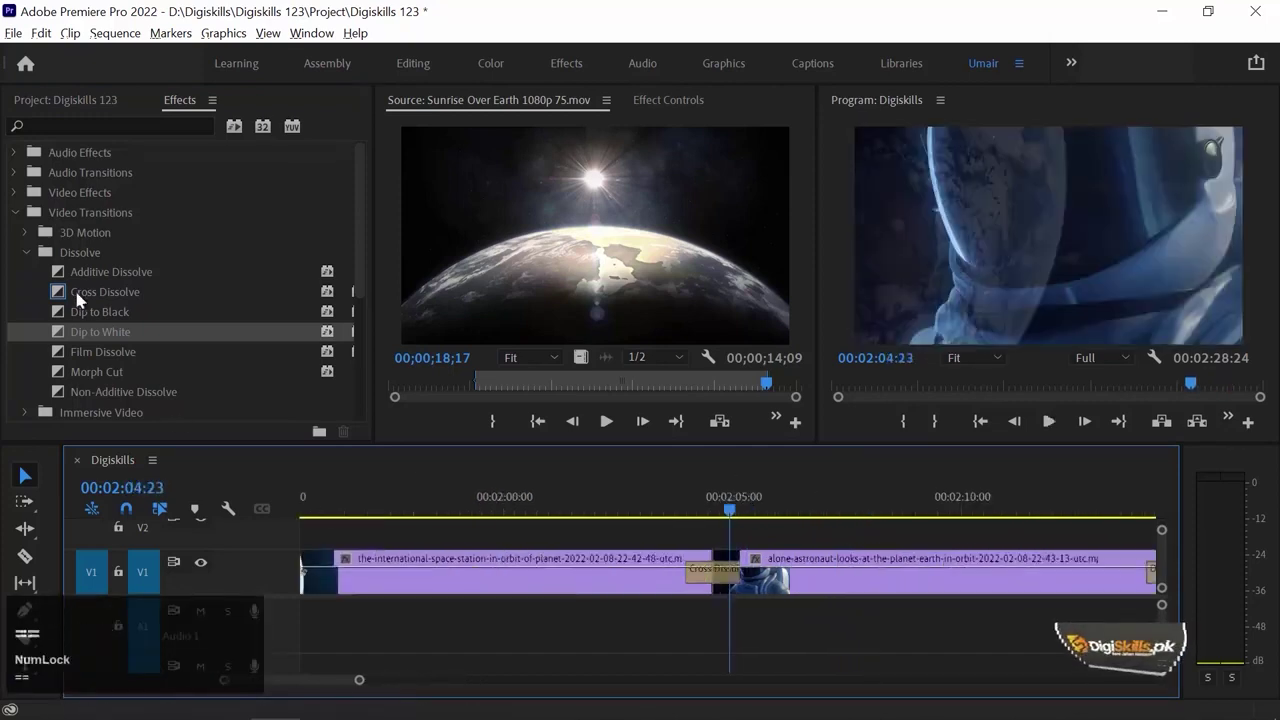
Apply Cross Zoom from the Zoom folder at the cut, preview it, then collapse the Zoom folder.
text(==)
click(34, 258)
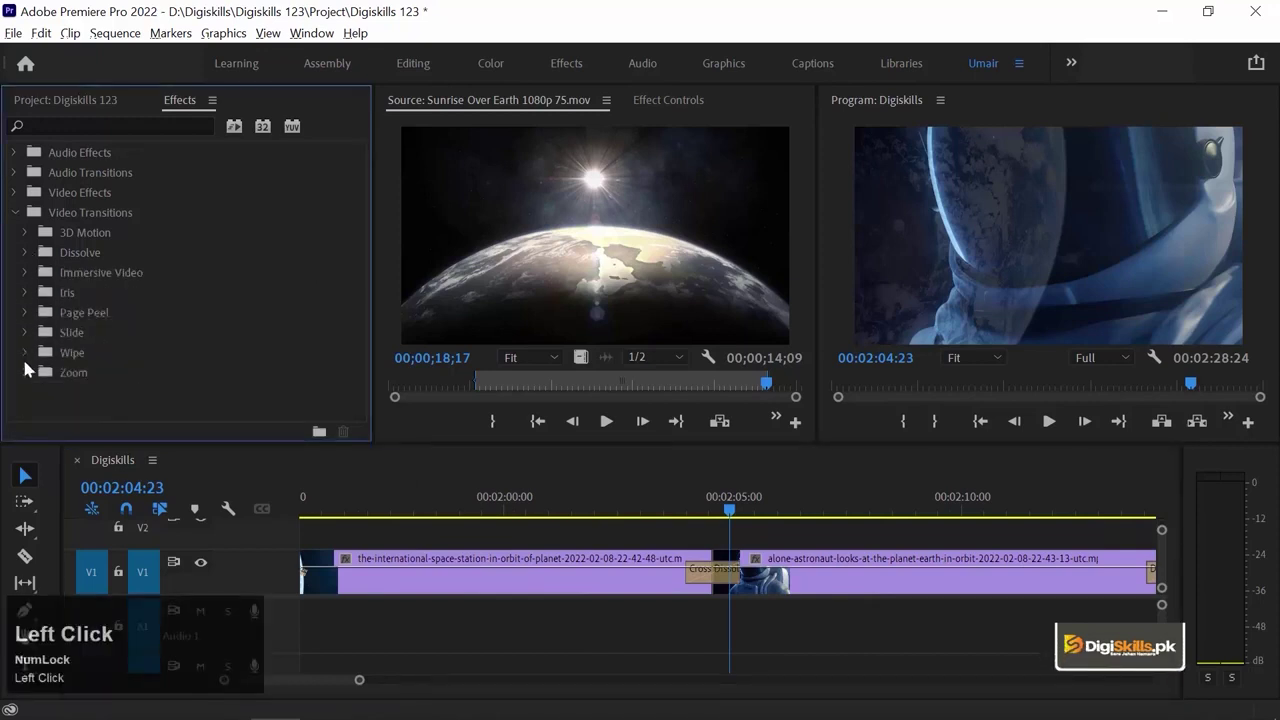
click(32, 385)
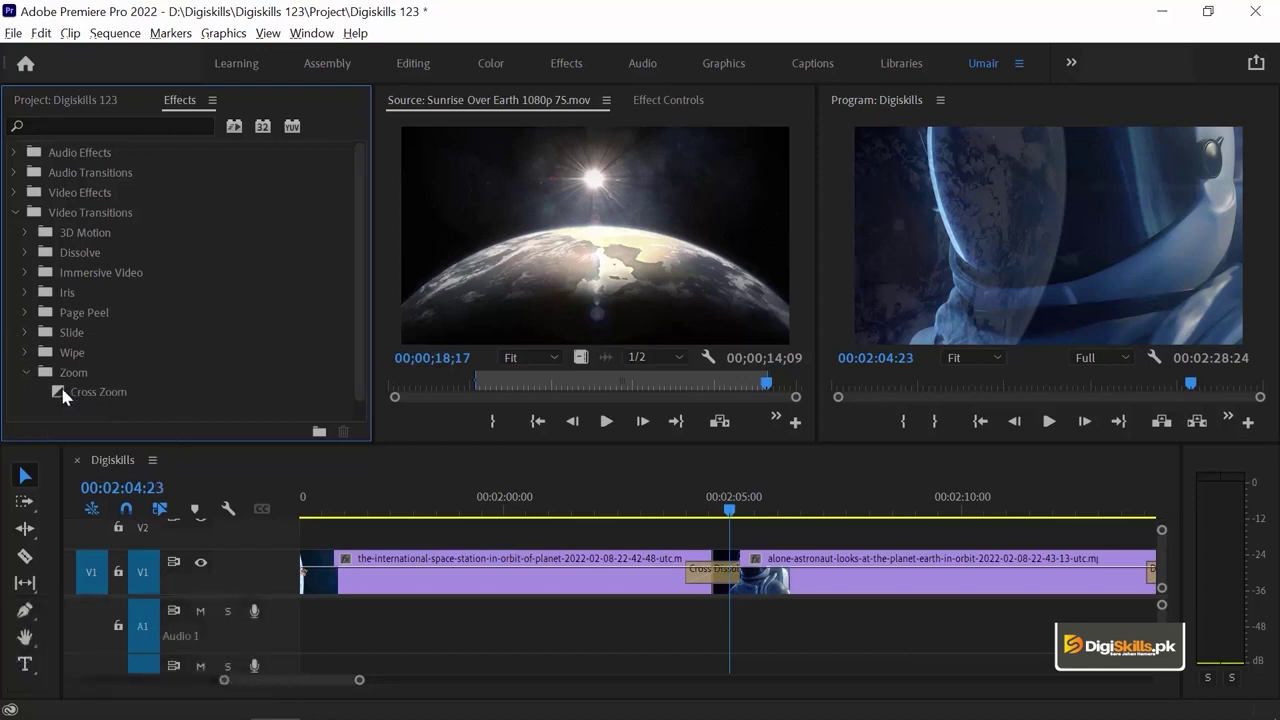
drag(65, 400, 673, 507)
key(space)
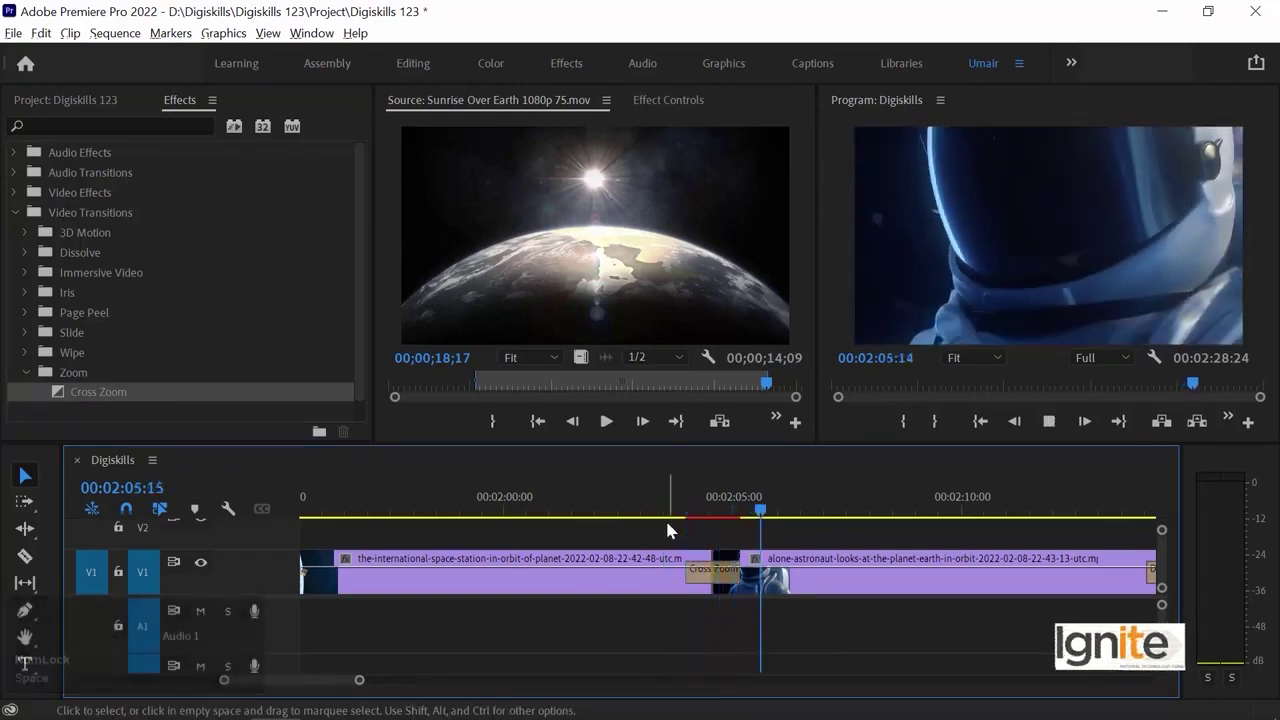
key(space)
drag(701, 507, 29, 378)
click(29, 378)
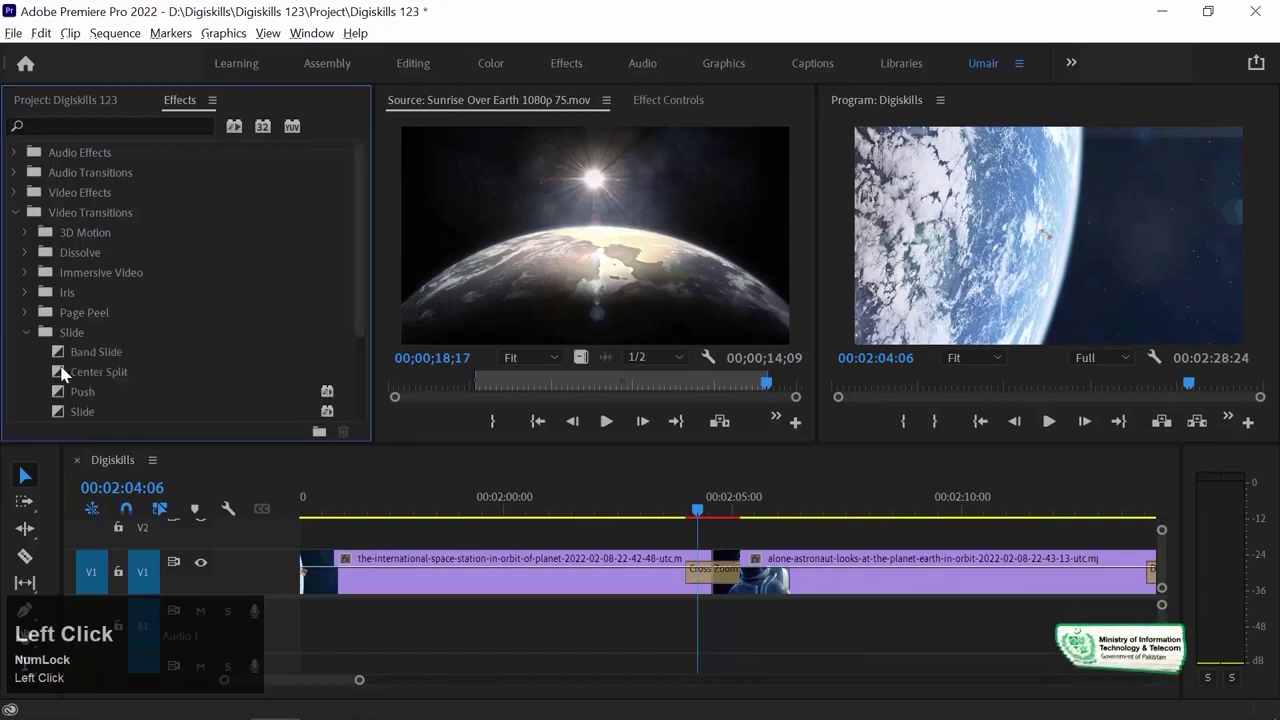
Apply the Push slide transition at the cut and play it back twice.
drag(65, 399, 690, 506)
key(space)
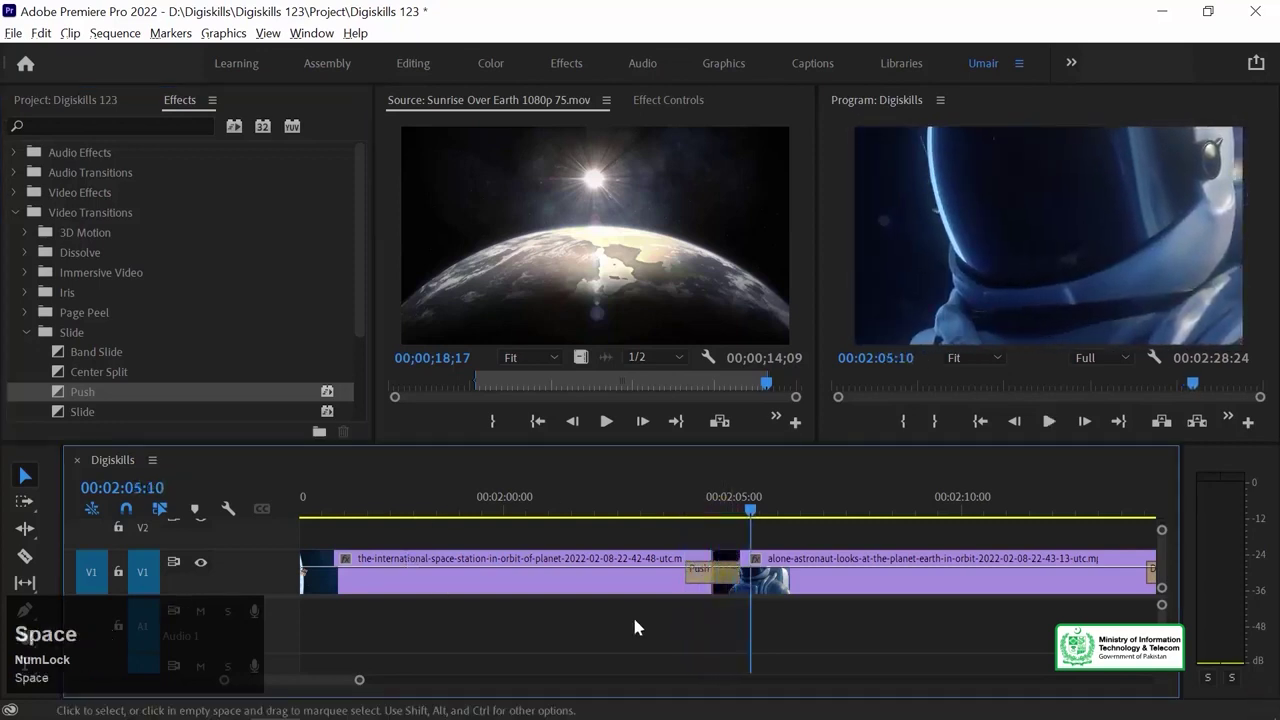
click(689, 507)
key(space)
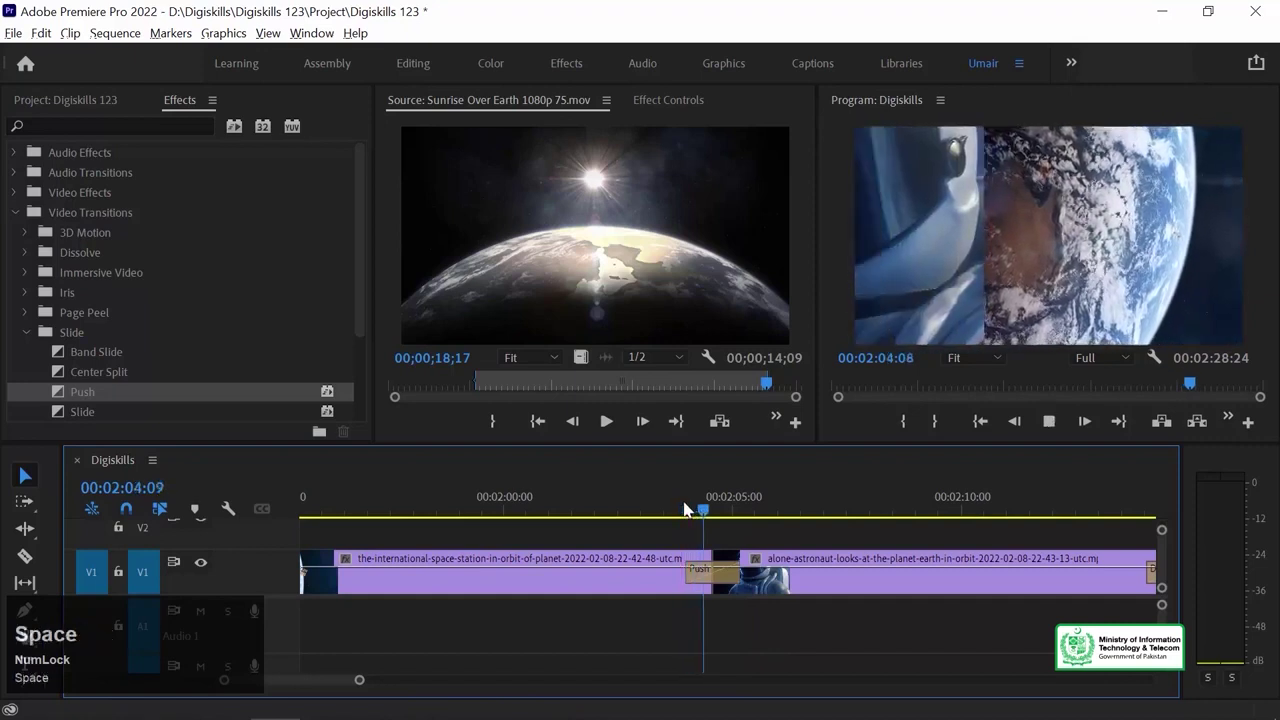
key(space)
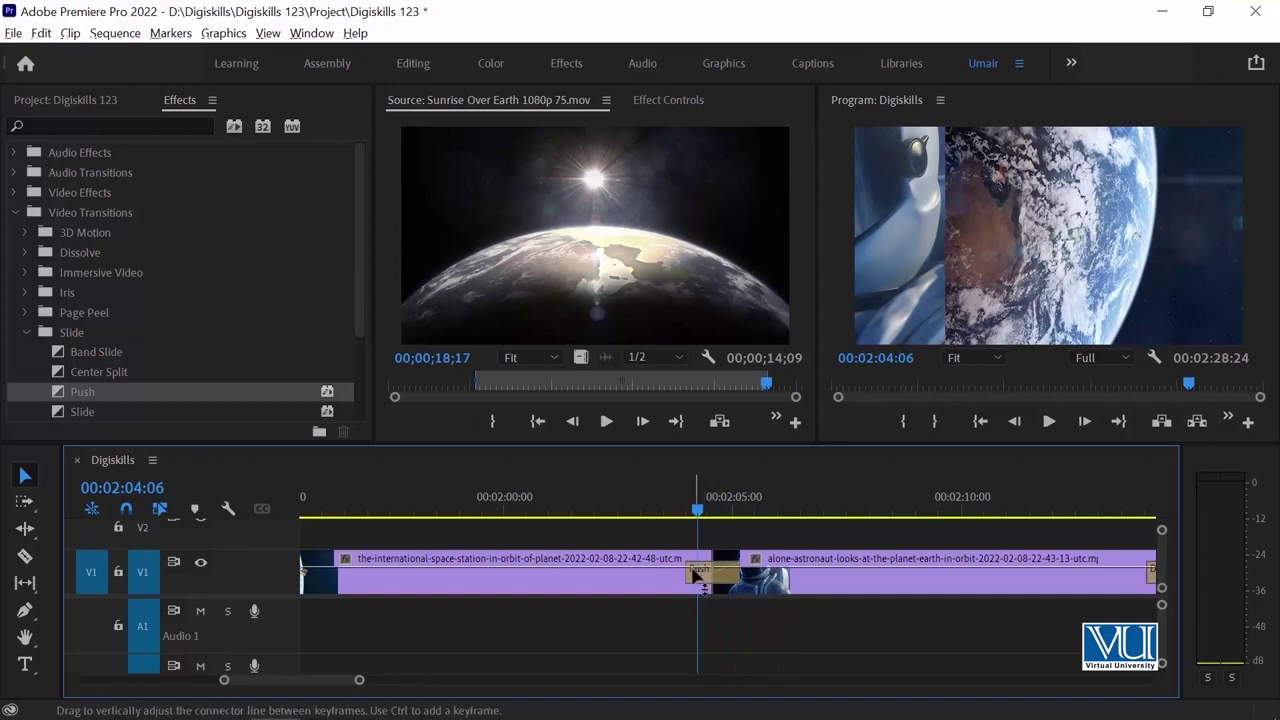
Set the Push Duration in Effect Controls to 00:00:00:10 and preview the shortened transition.
click(727, 581)
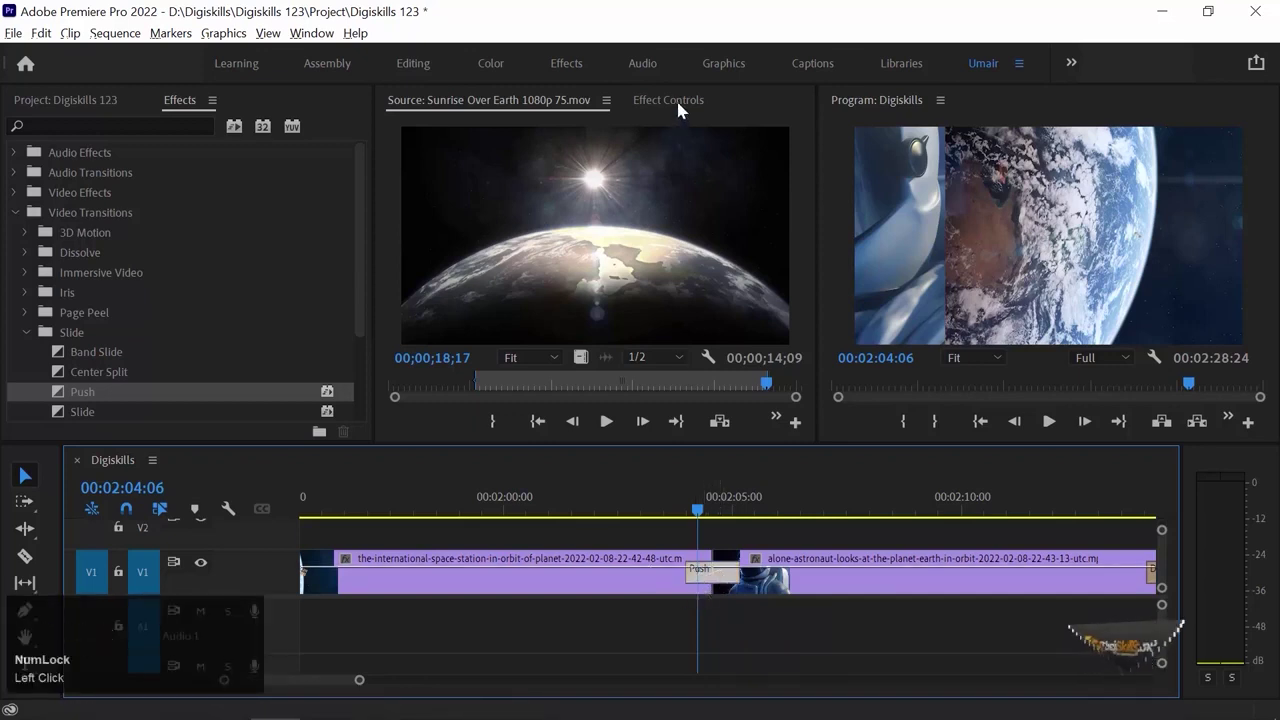
click(685, 114)
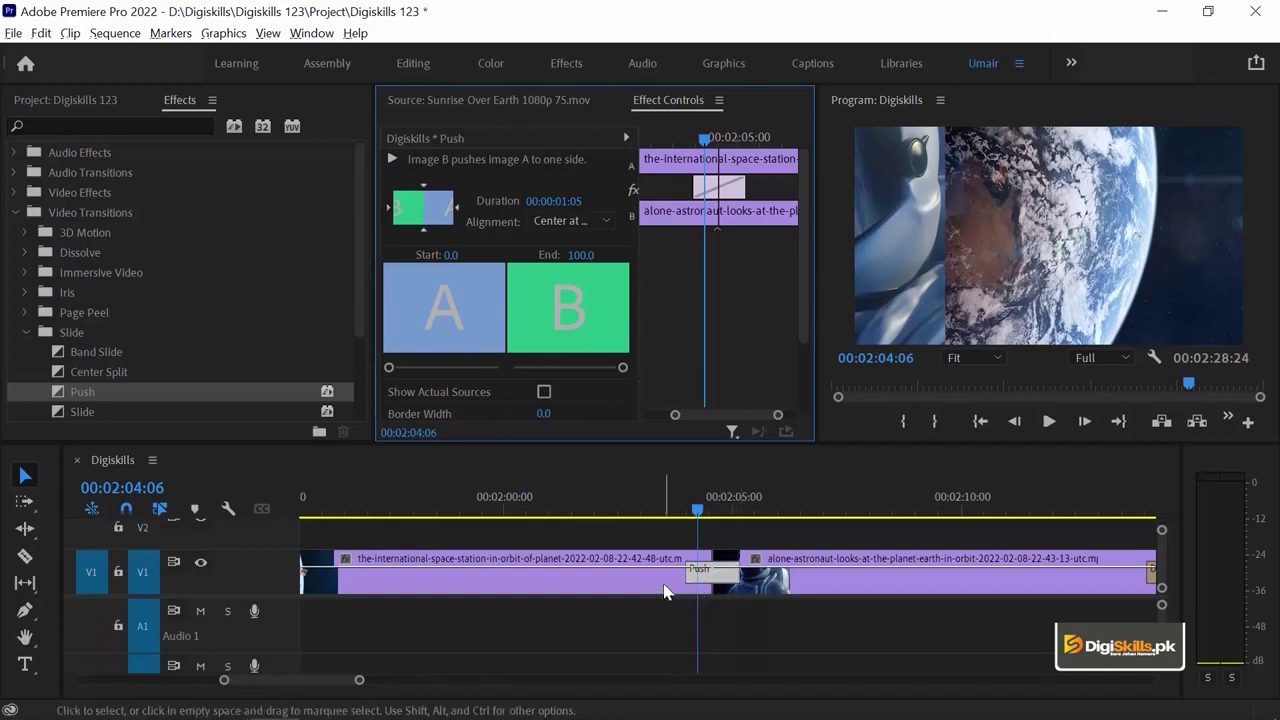
double_click(674, 588)
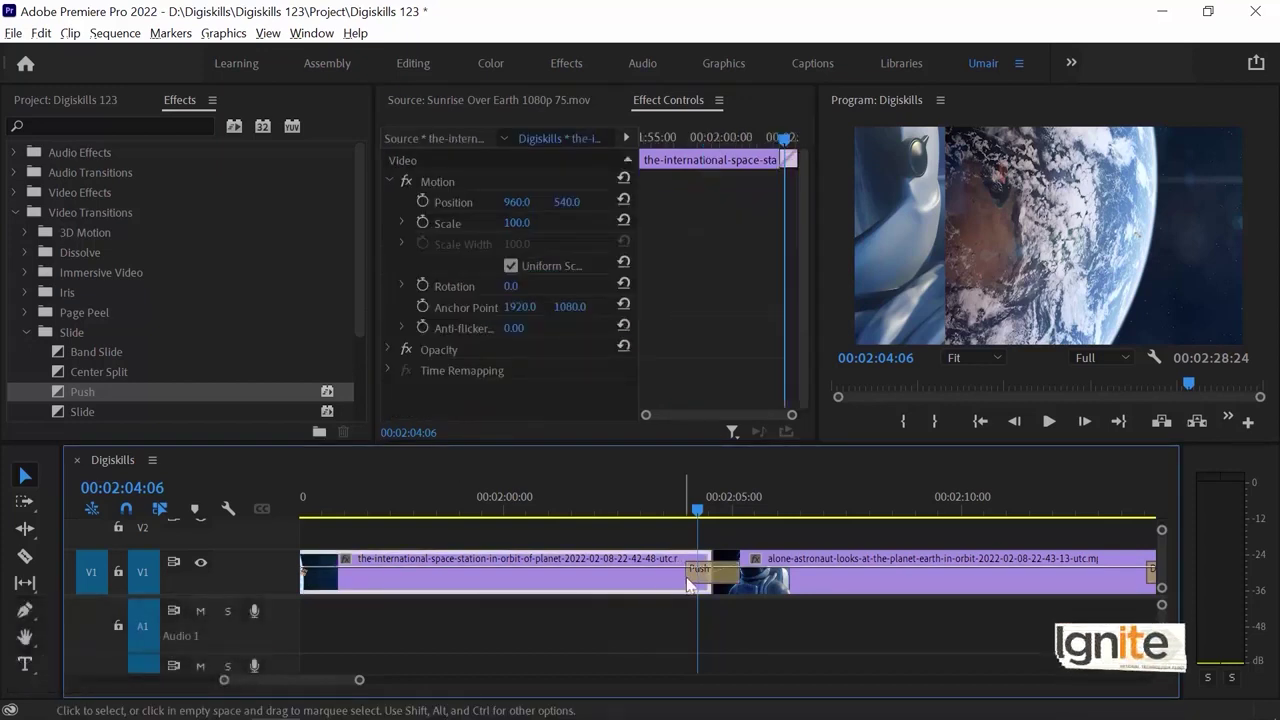
click(718, 580)
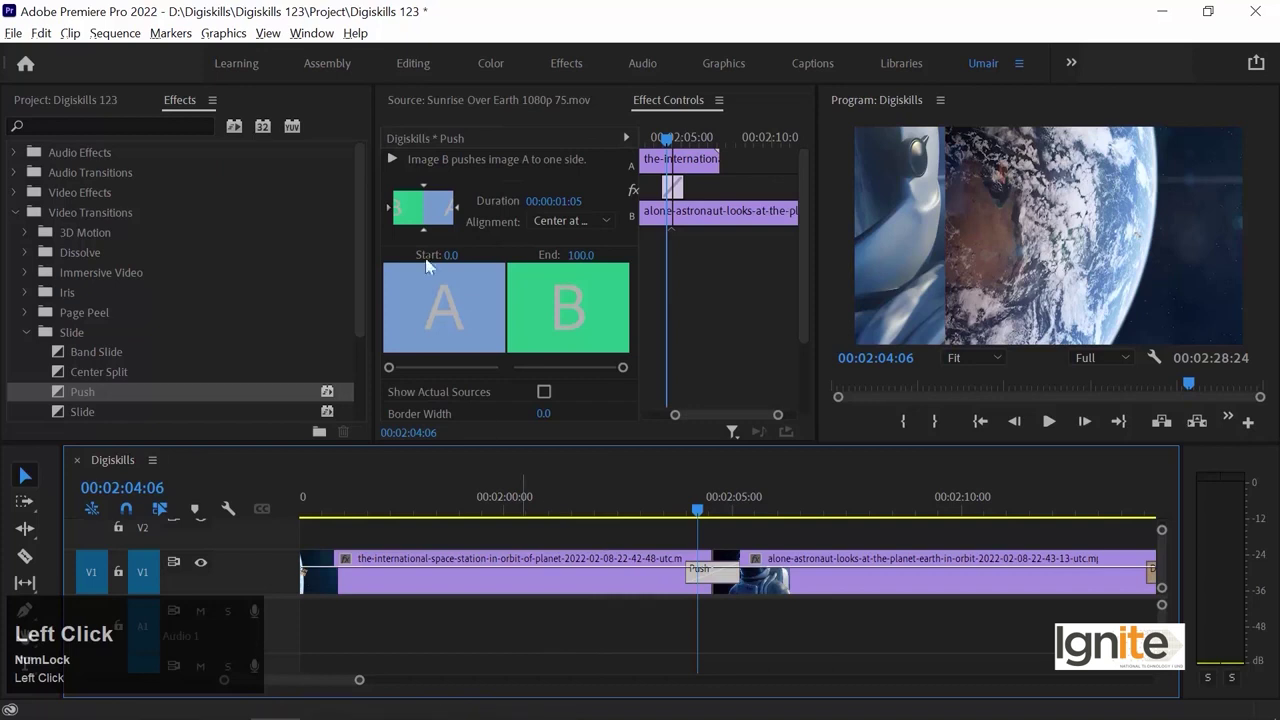
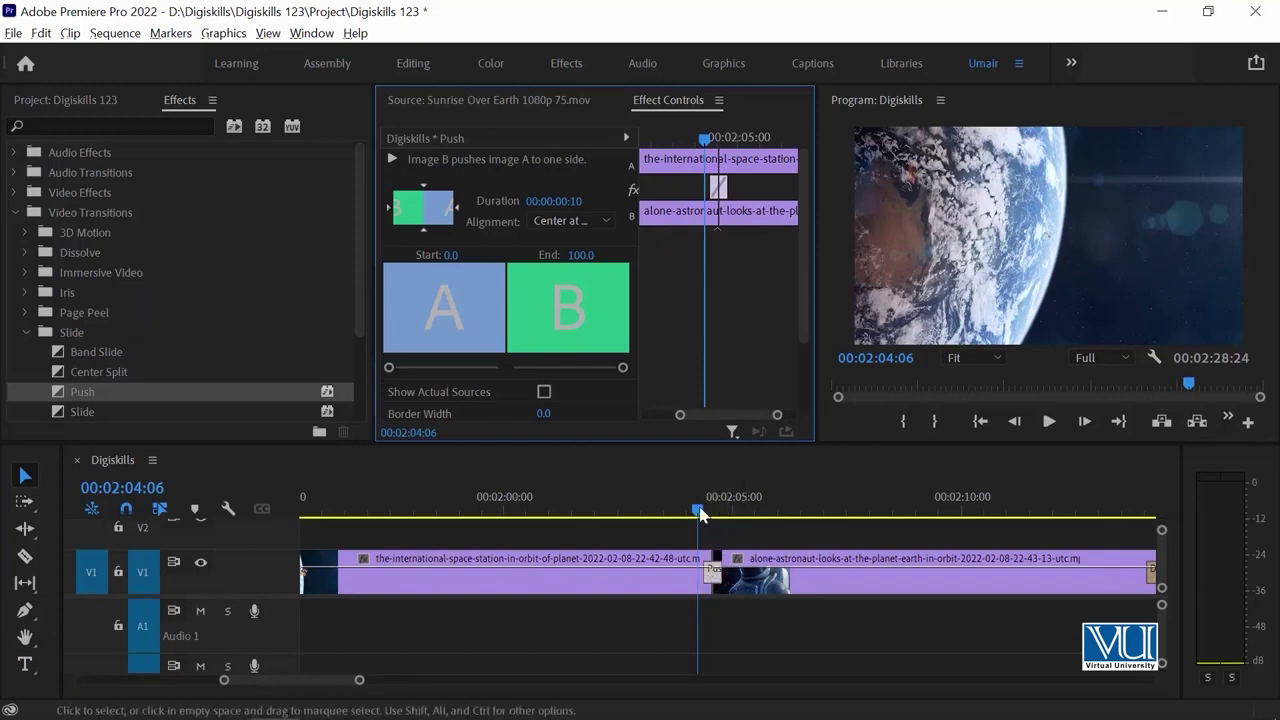
click(703, 510)
key(space)
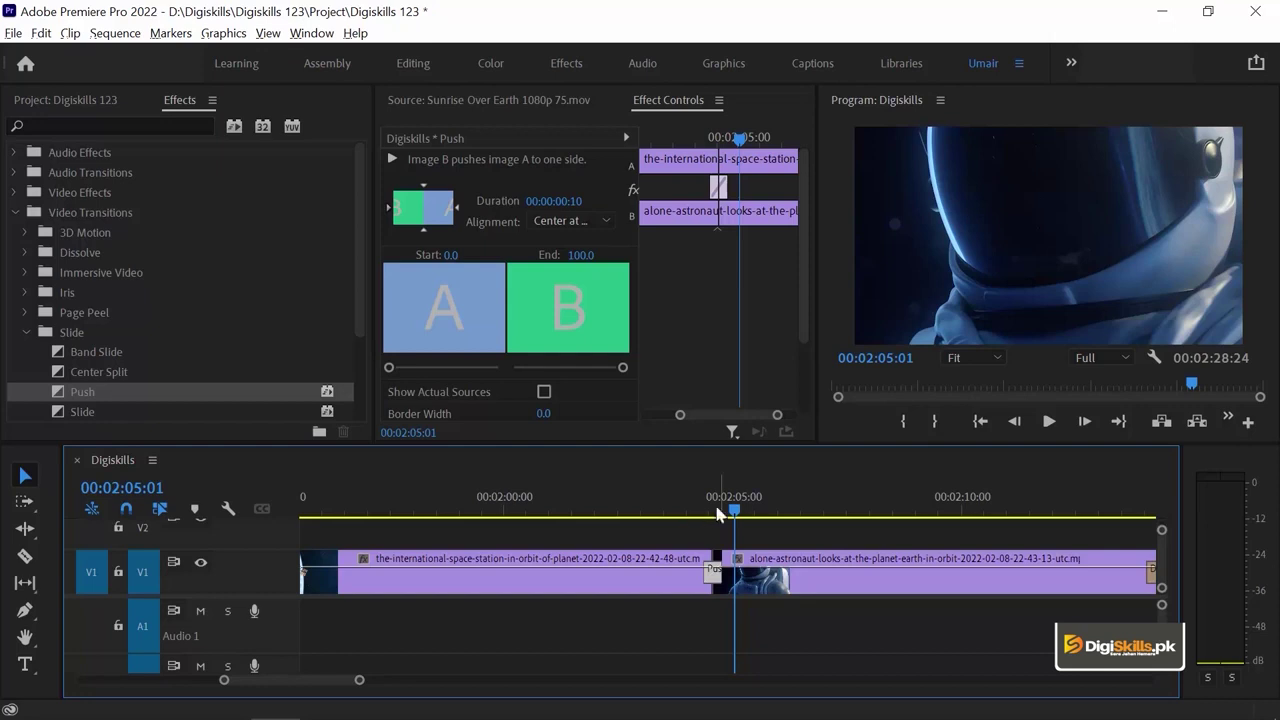
click(707, 500)
key(space)
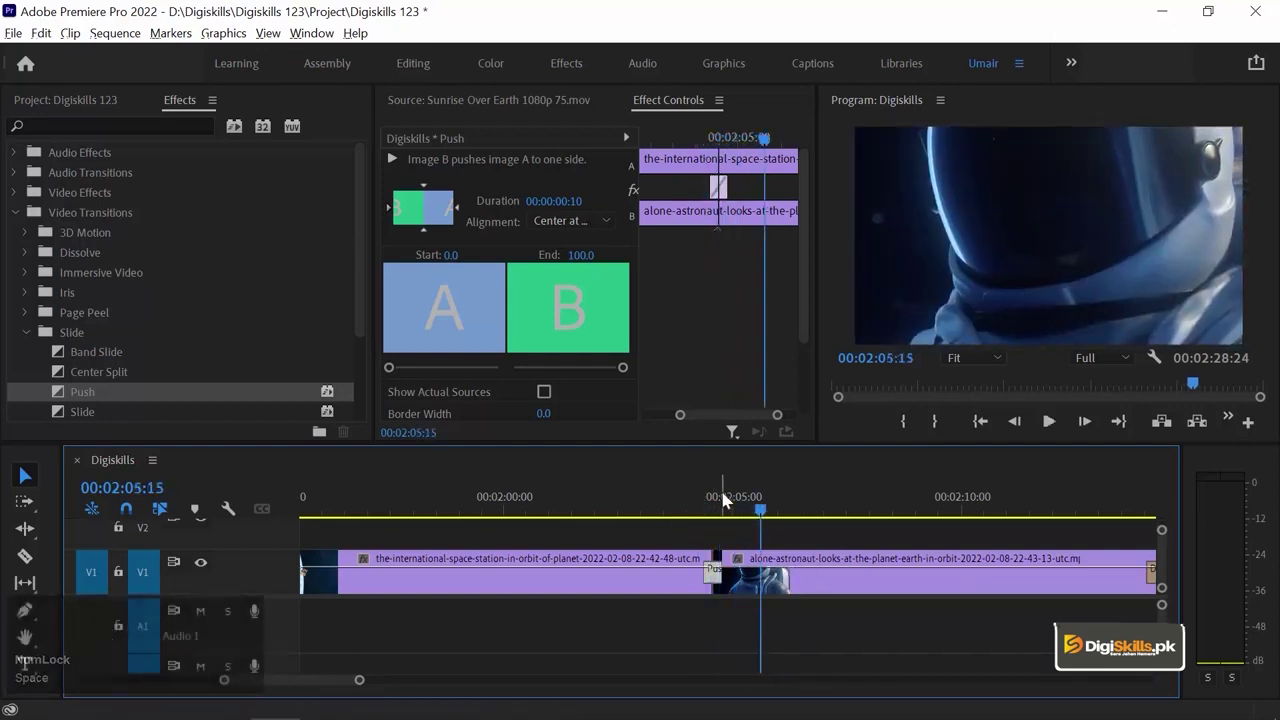
Undo to restore the Push duration to 00:00:01:05 and play it again.
click(727, 499)
key(ctrl+z)
click(717, 505)
key(space)
Switch the Push edge selector to North to South so shots slide vertically, then preview.
click(712, 495)
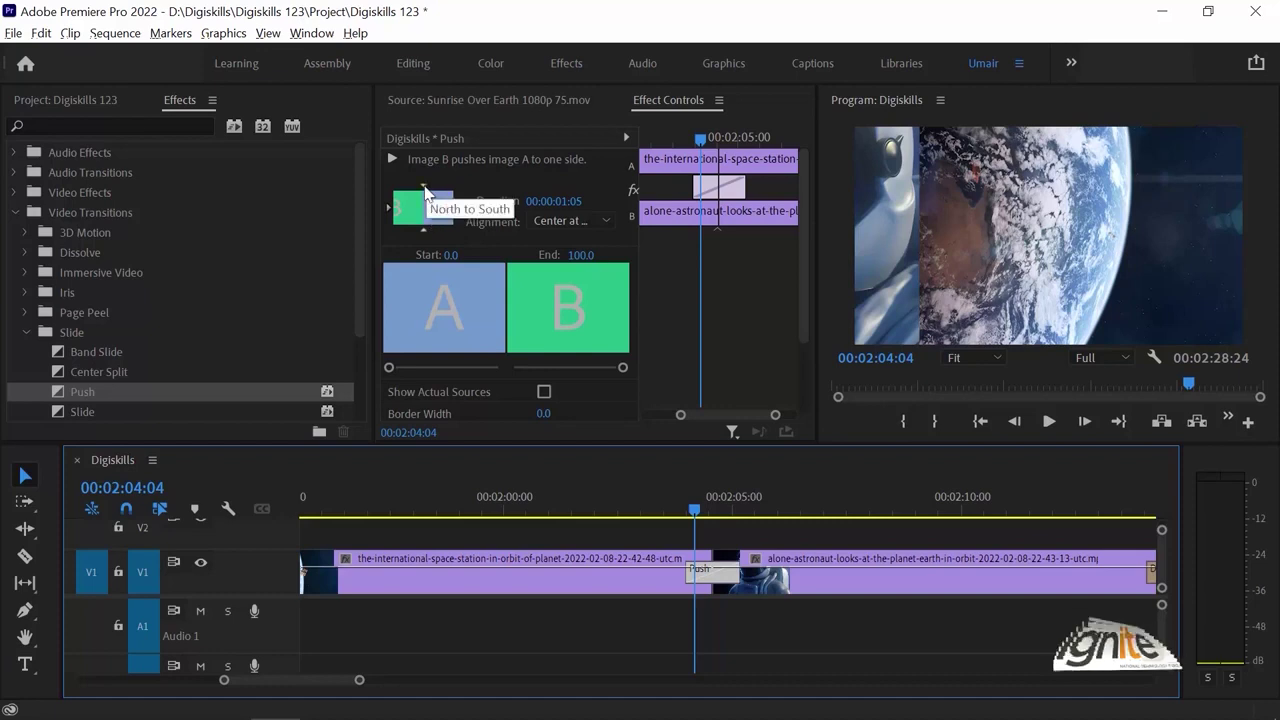
drag(432, 197, 594, 582)
key(space)
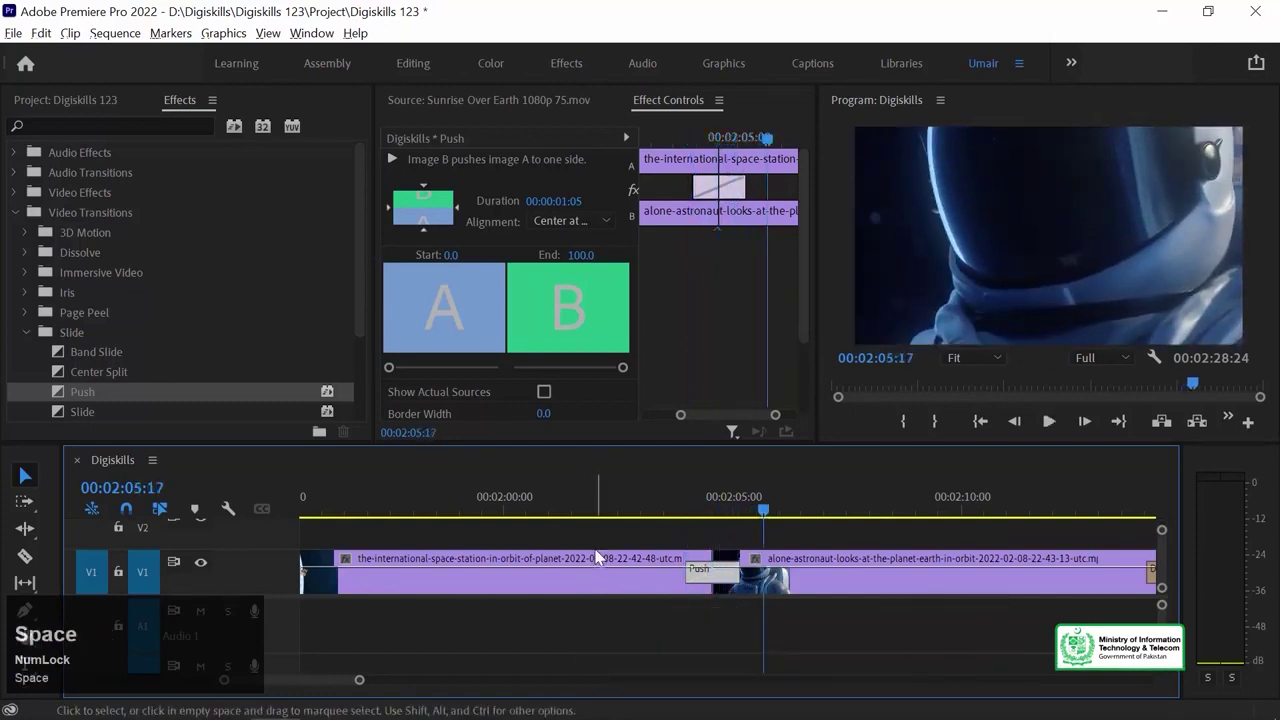
Replay the vertical Push from before the cut and return the playhead to it.
click(430, 240)
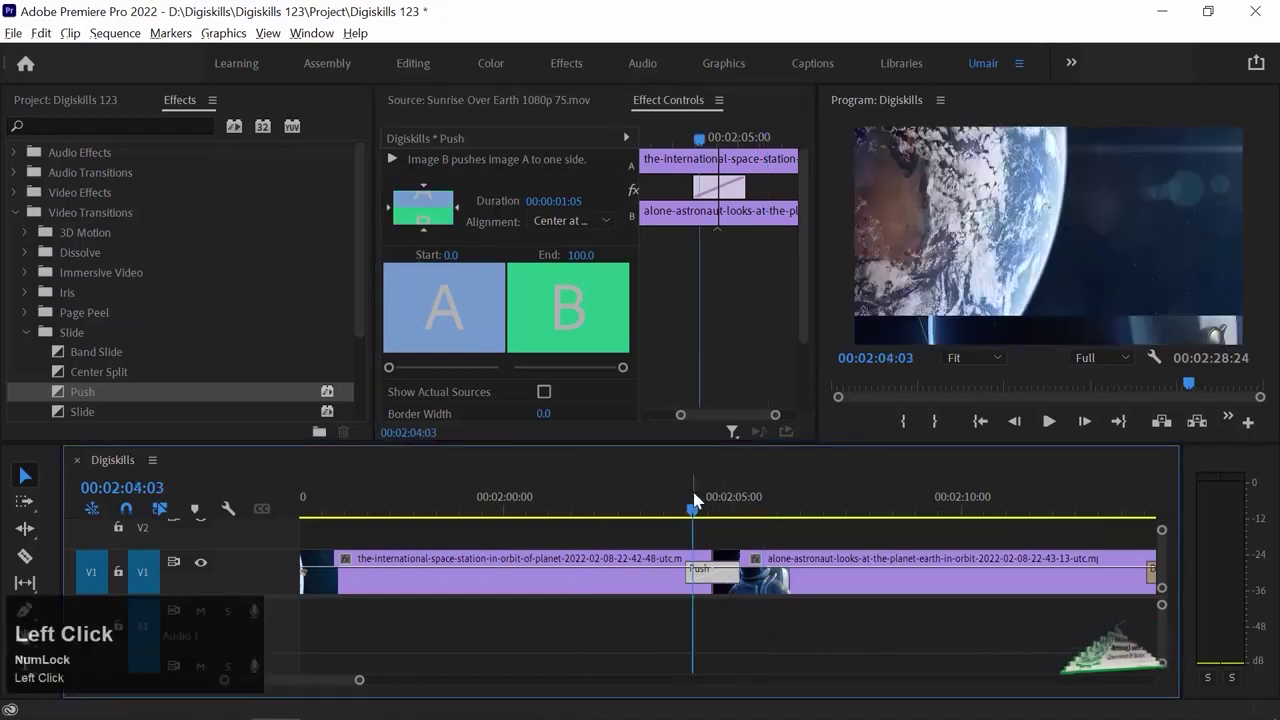
key(space)
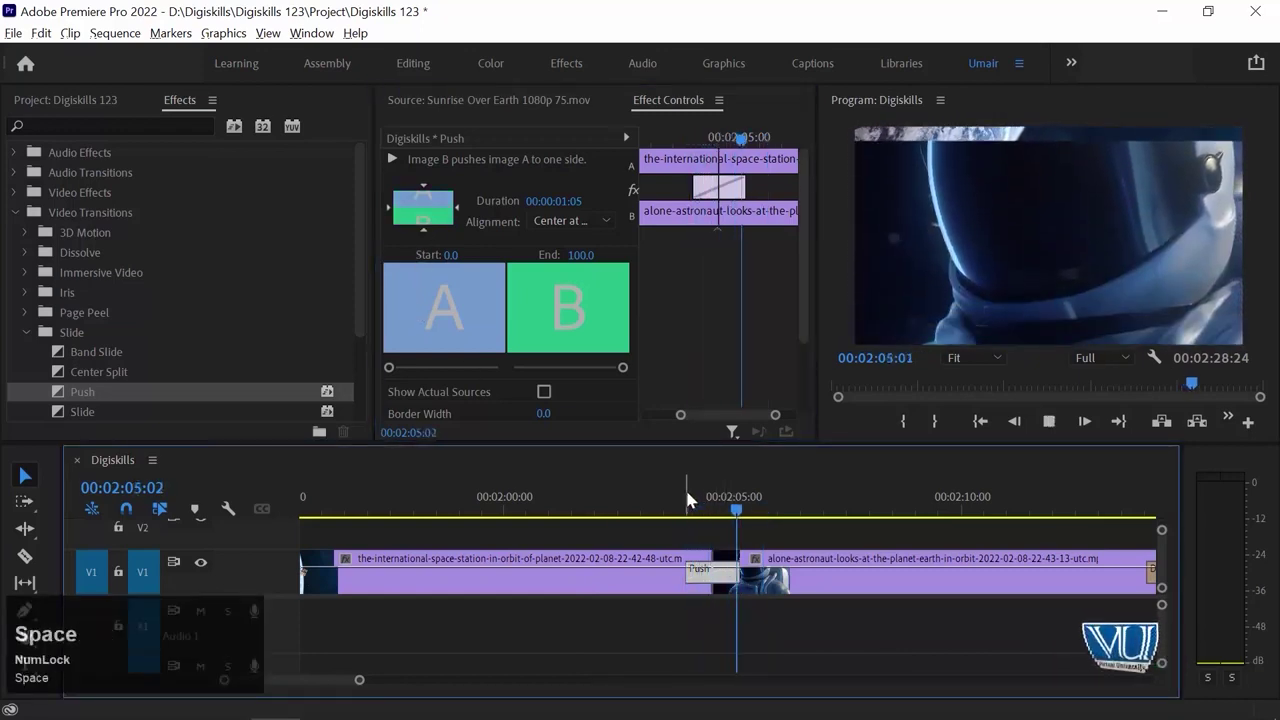
key(space)
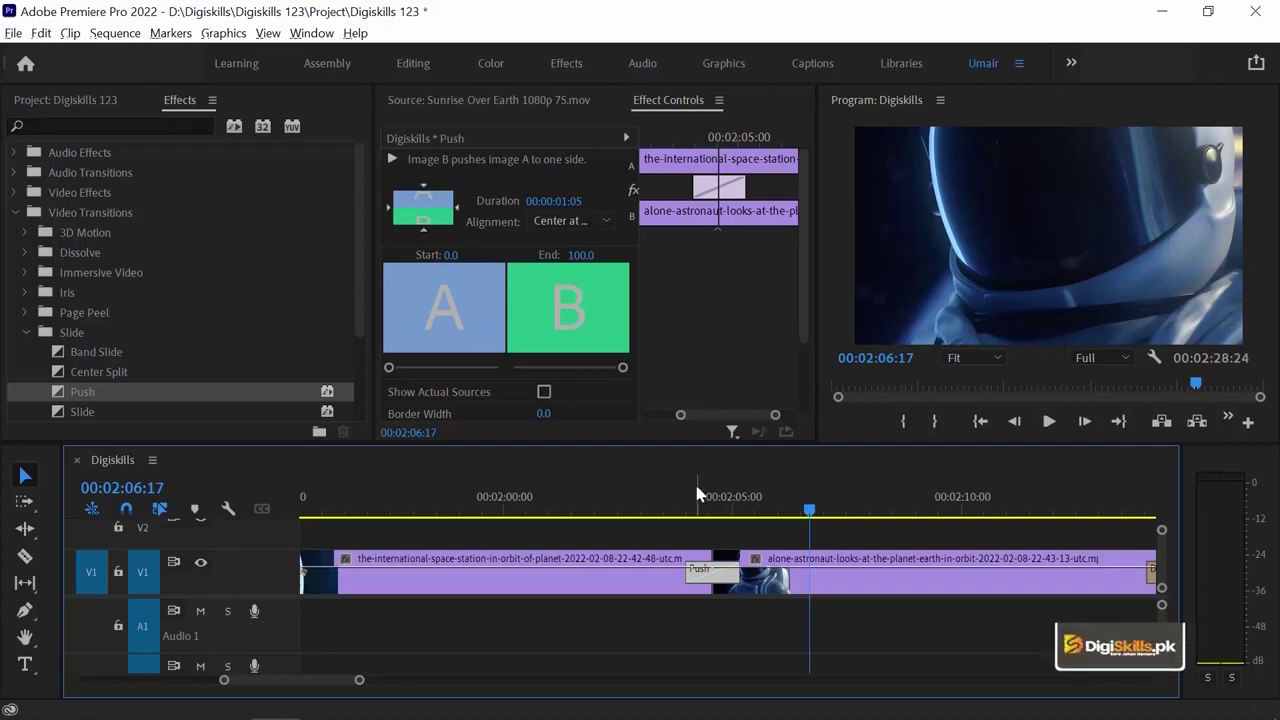
click(704, 497)
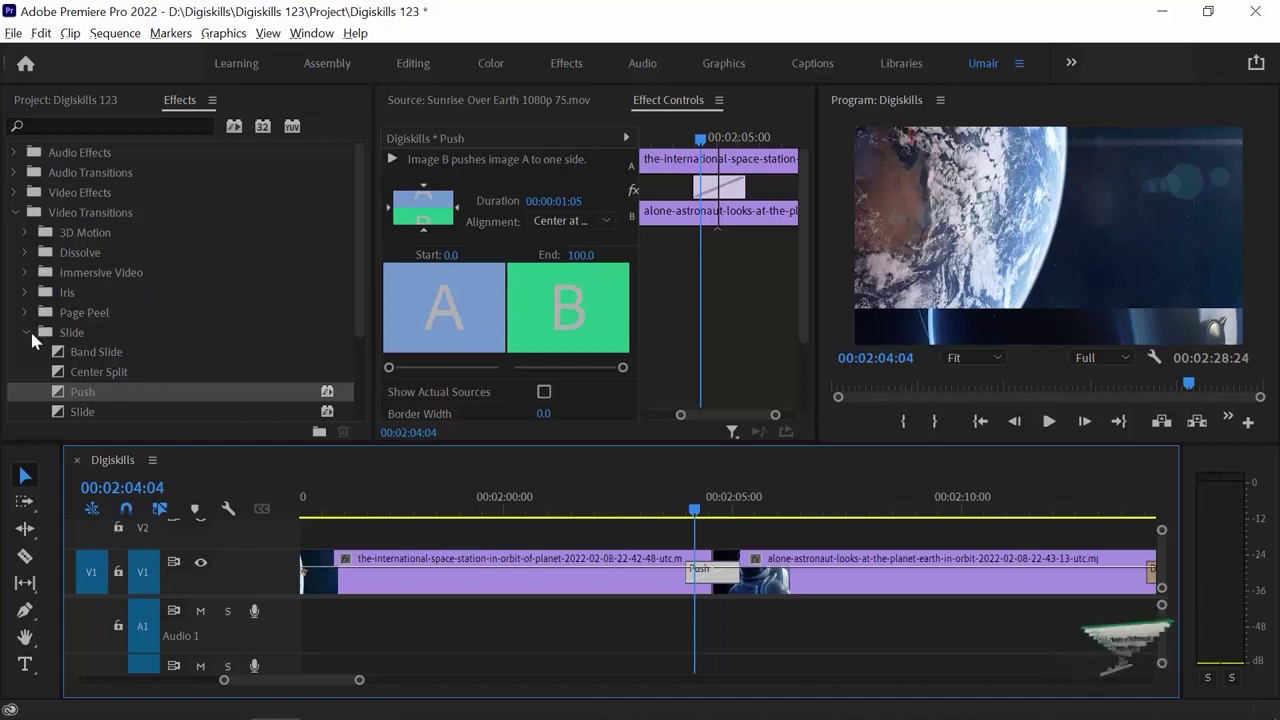
Drop a Clock Wipe from the Wipe folder onto the space station–astronaut cut and play across it.
click(35, 344)
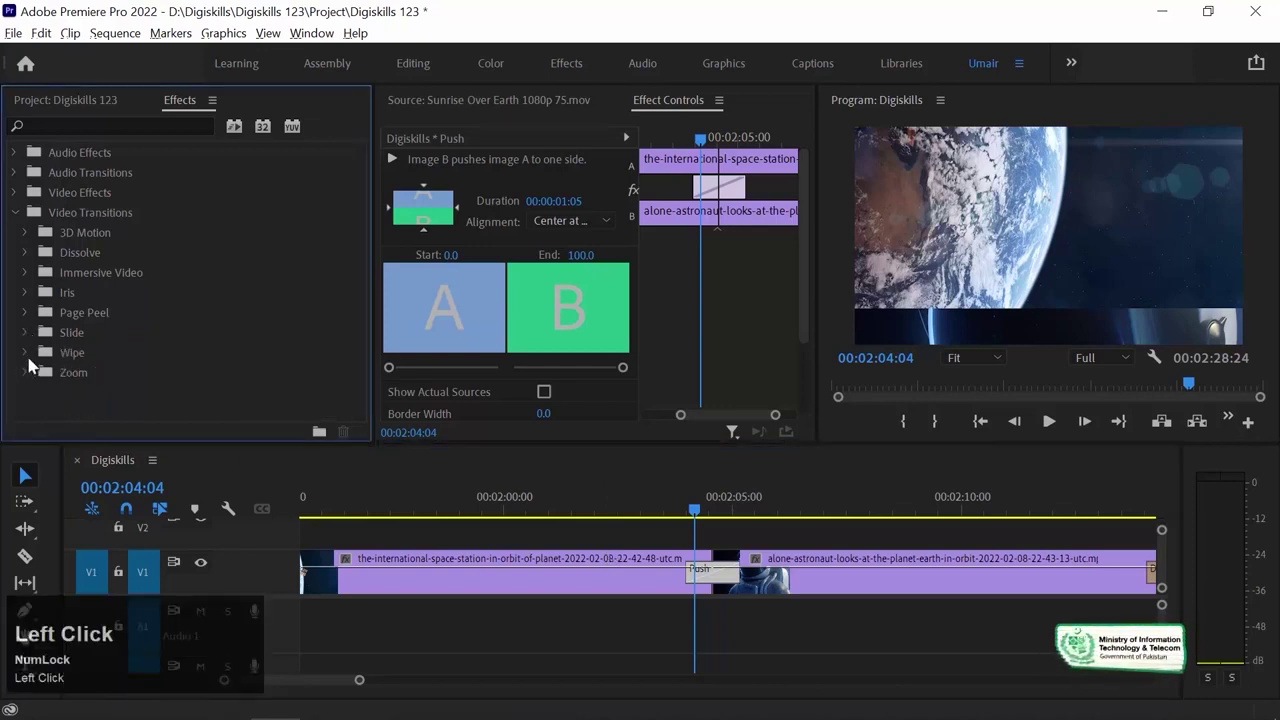
scroll(down, 3)
scroll(down, 3)
drag(65, 421, 695, 506)
key(space)
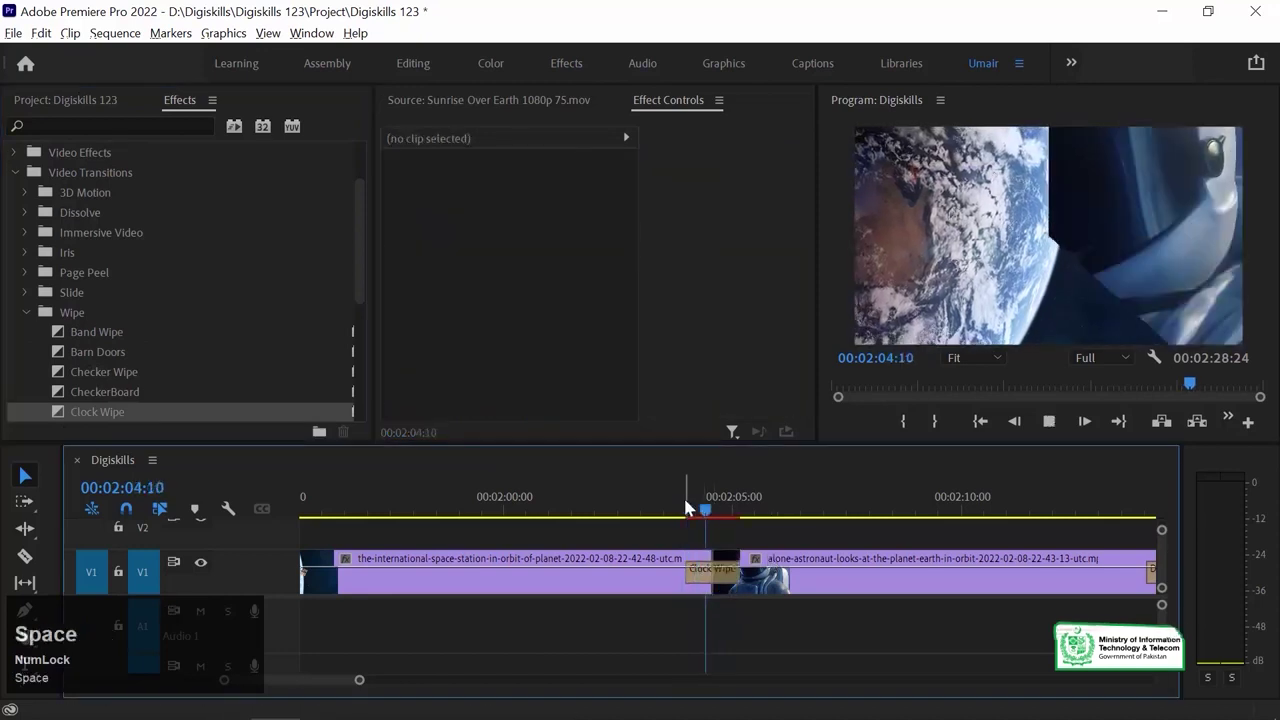
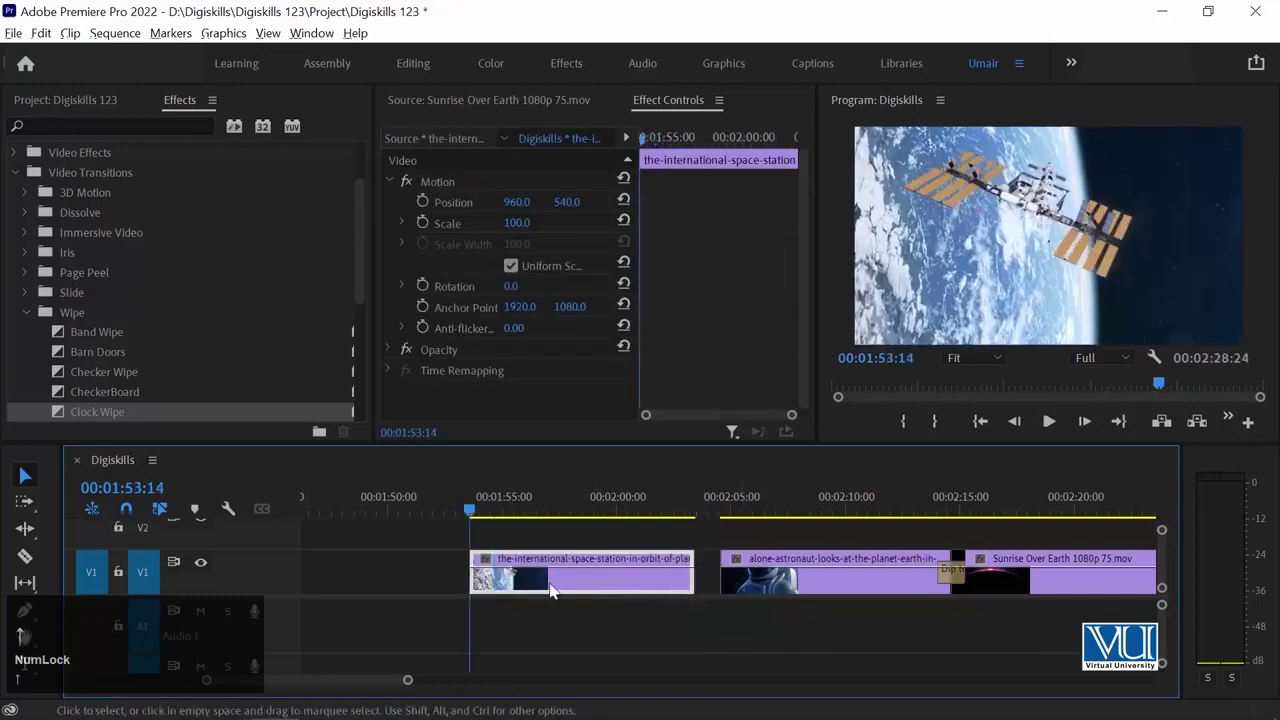
Move the space station clip left to leave a gap and try a Clock Wipe on it.
drag(114, 412, 488, 585)
key(space)
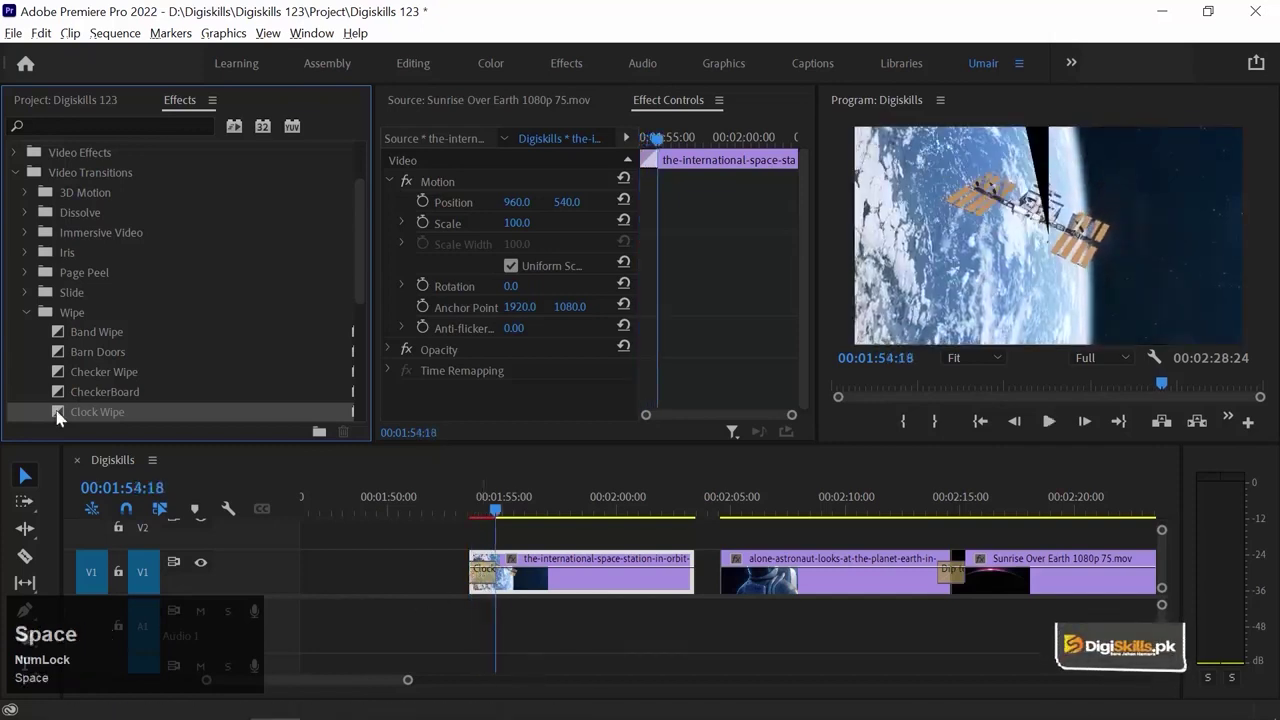
drag(67, 422, 1024, 183)
key(space)
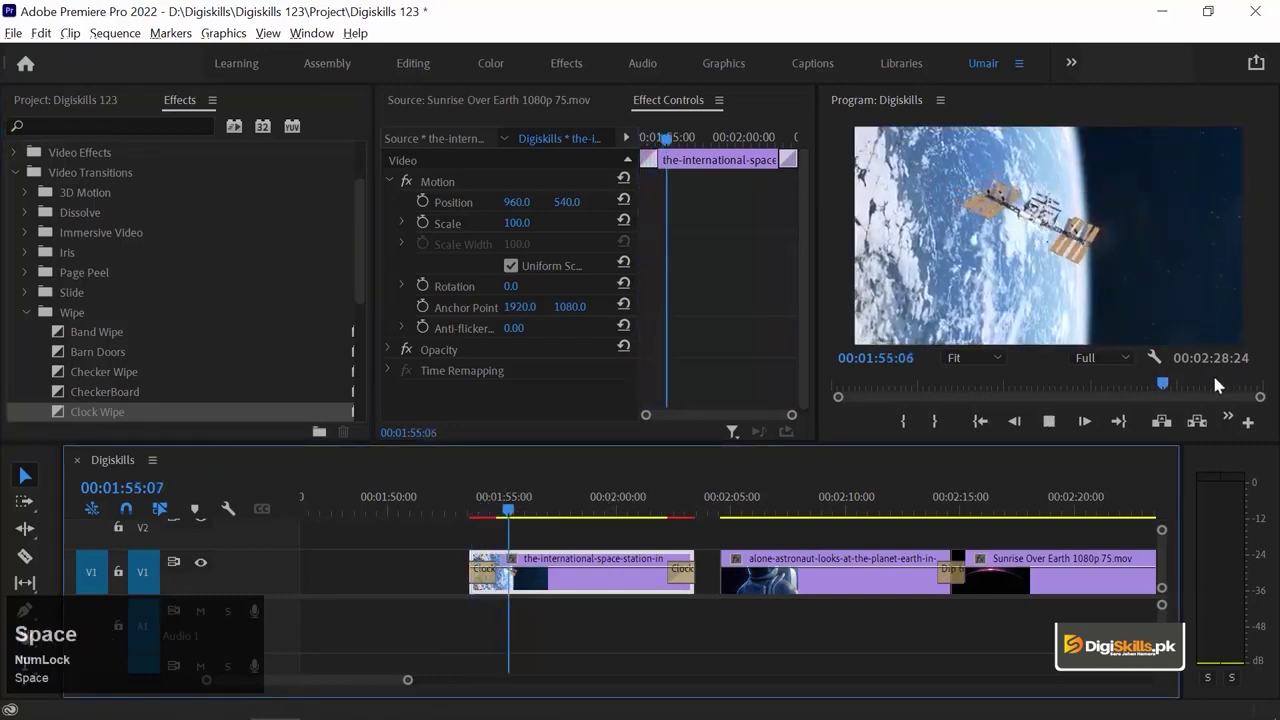
key(space)
Preview near the clip's end, then undo to remove the Clock Wipes.
click(673, 501)
key(space)
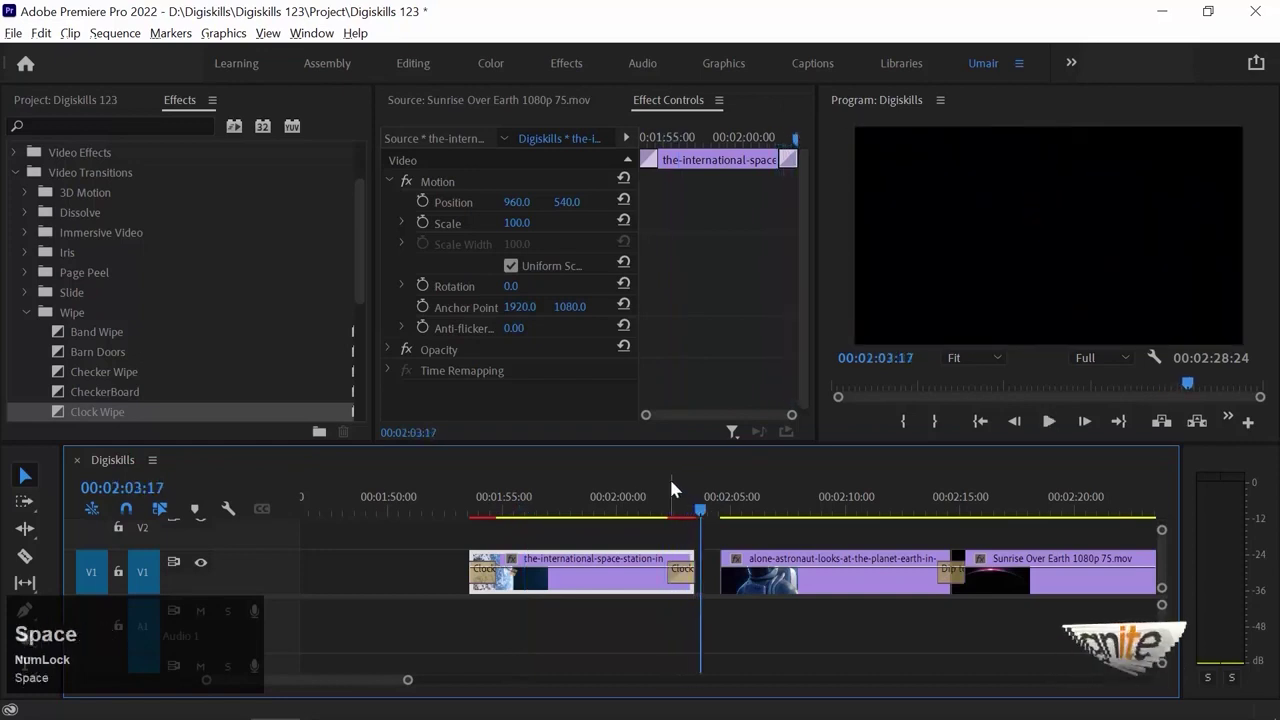
key(z)
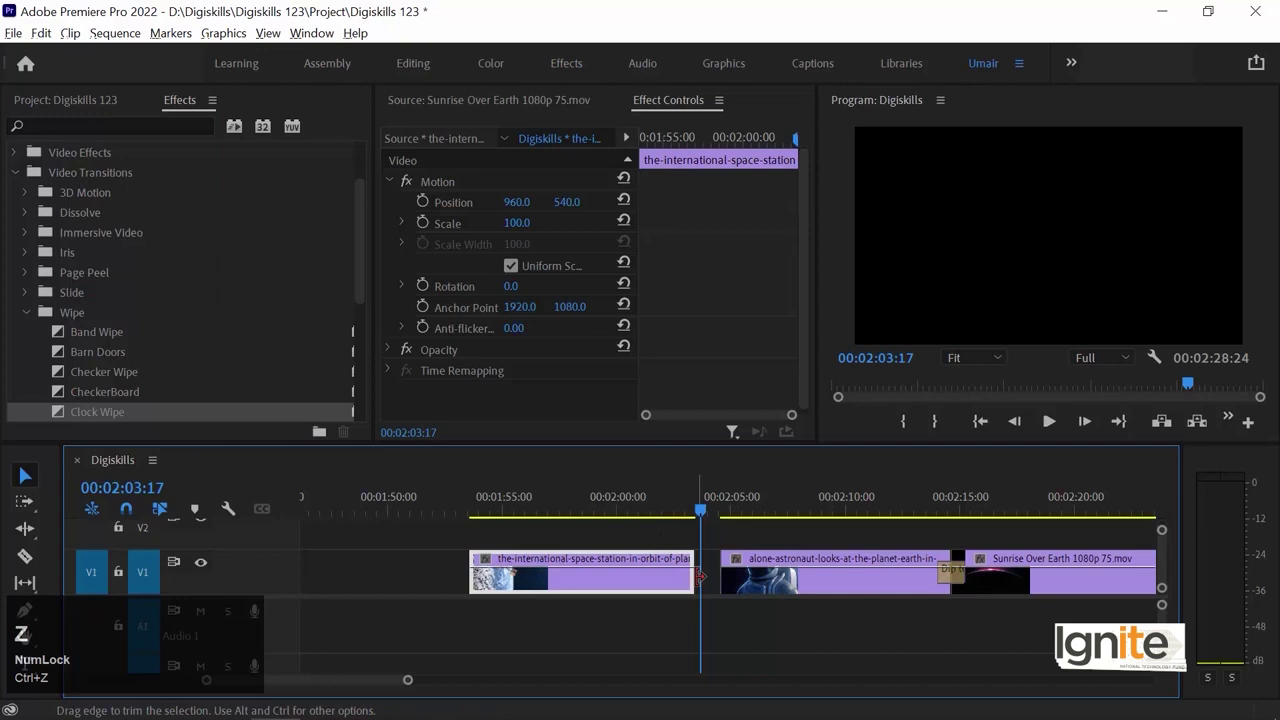
key(Up)
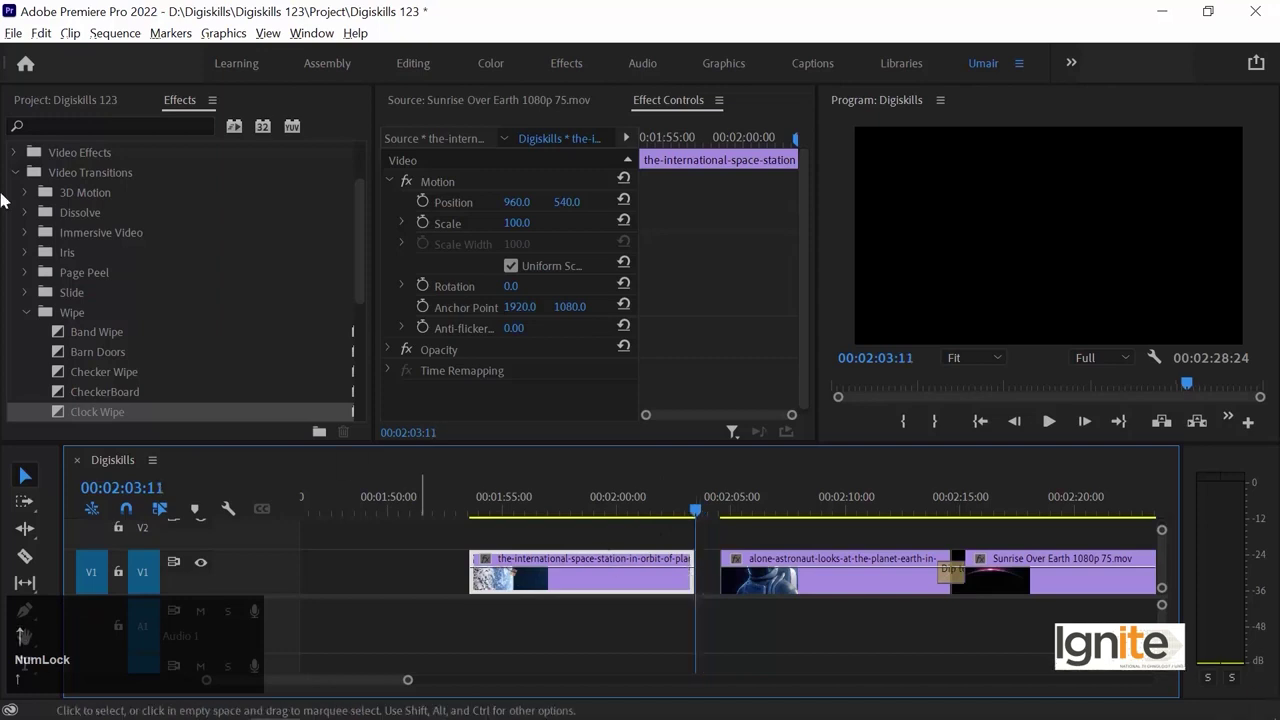
Add Cross Dissolves to both the end and the start of the space station clip.
drag(31, 222, 674, 502)
key(space)
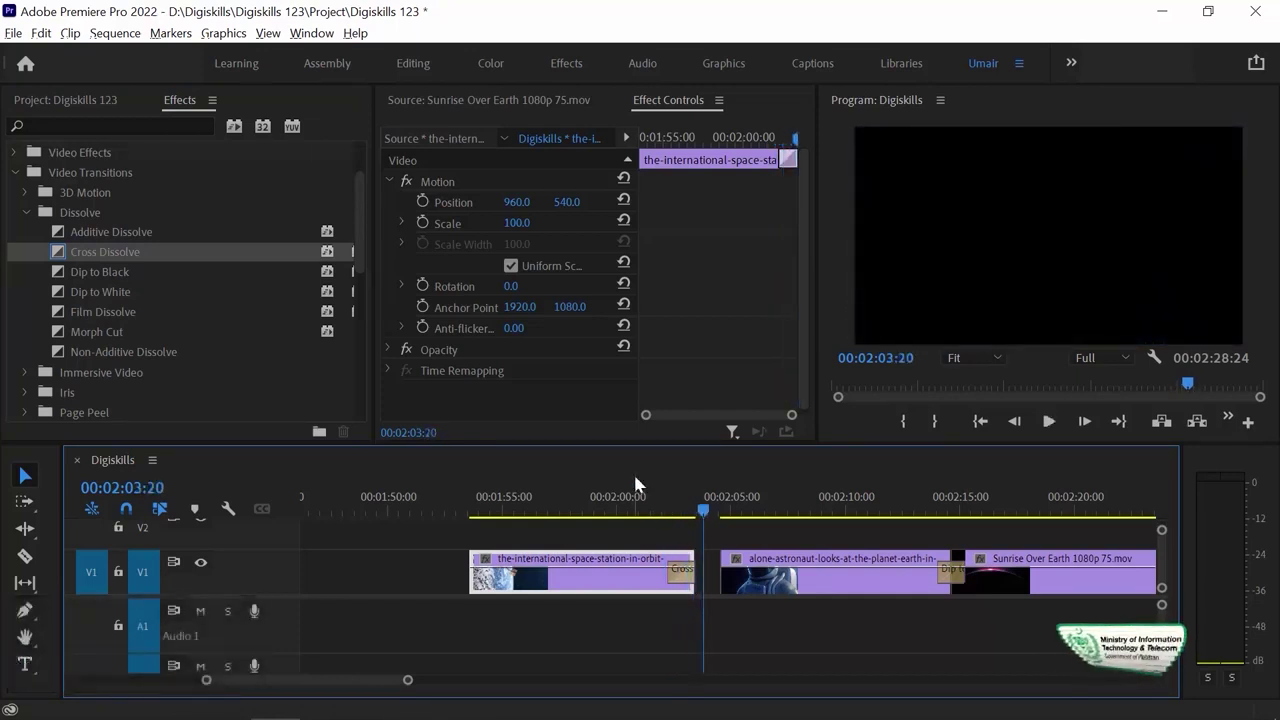
key(Up)
drag(71, 266, 510, 602)
key(space)
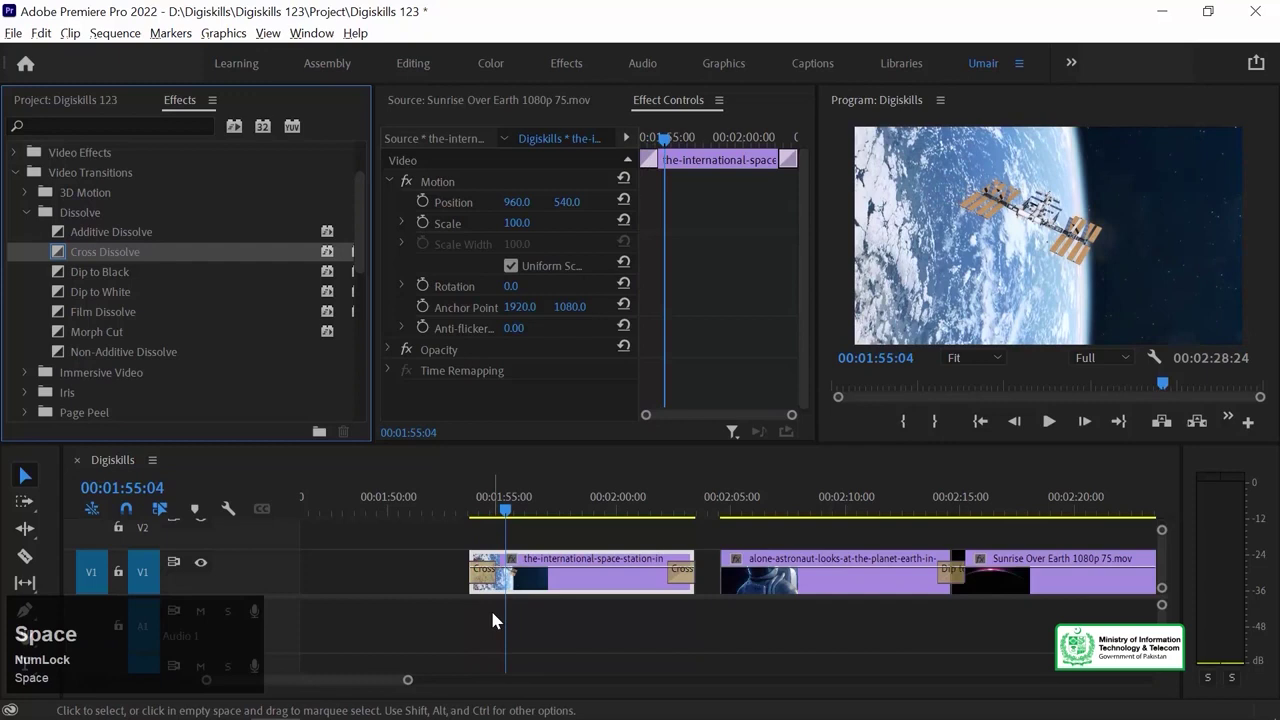
key(Up)
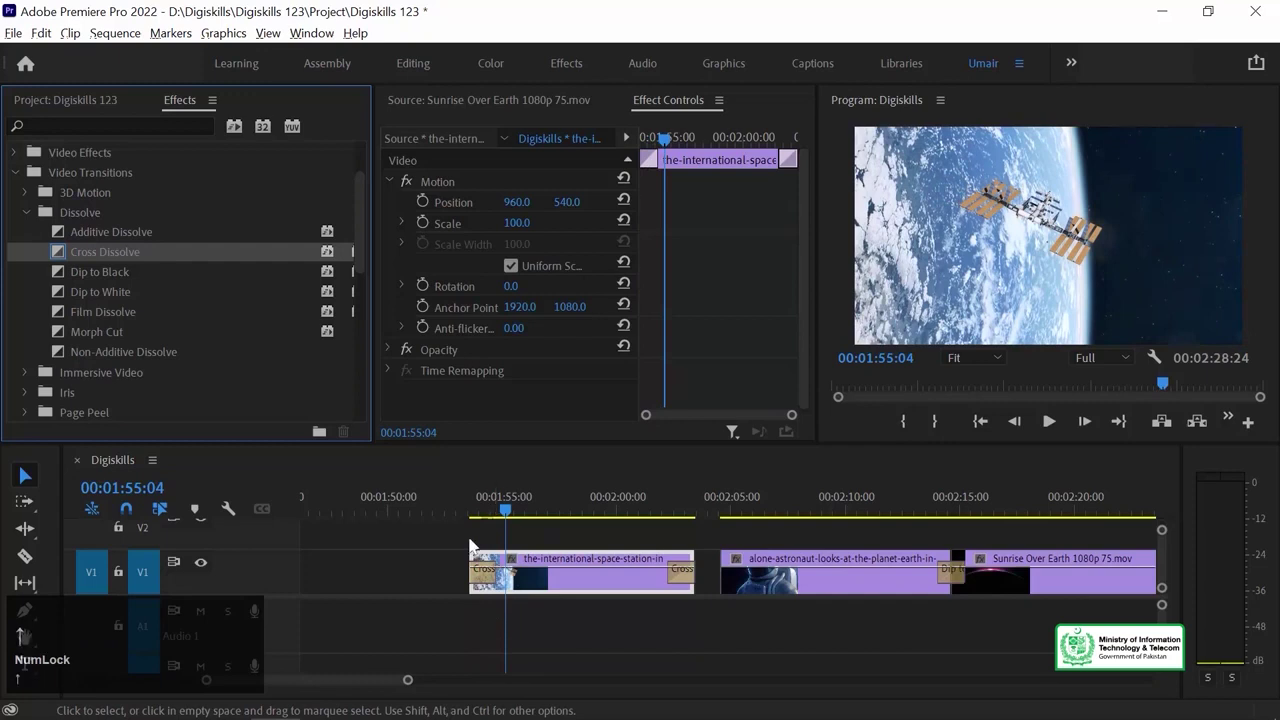
Play the clip's fade-in from its start.
click(478, 496)
key(space)
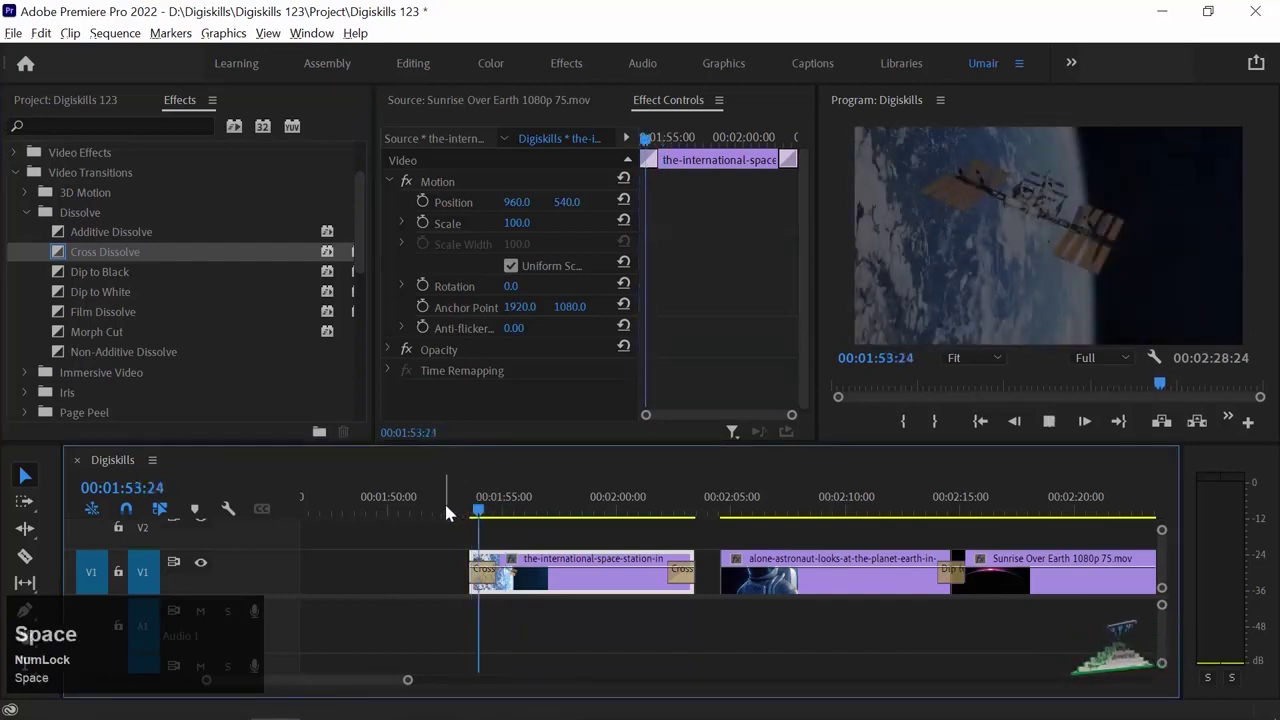
key(space)
Set the opening Cross Dissolve's duration to 00:00:01:20 and preview it.
click(488, 582)
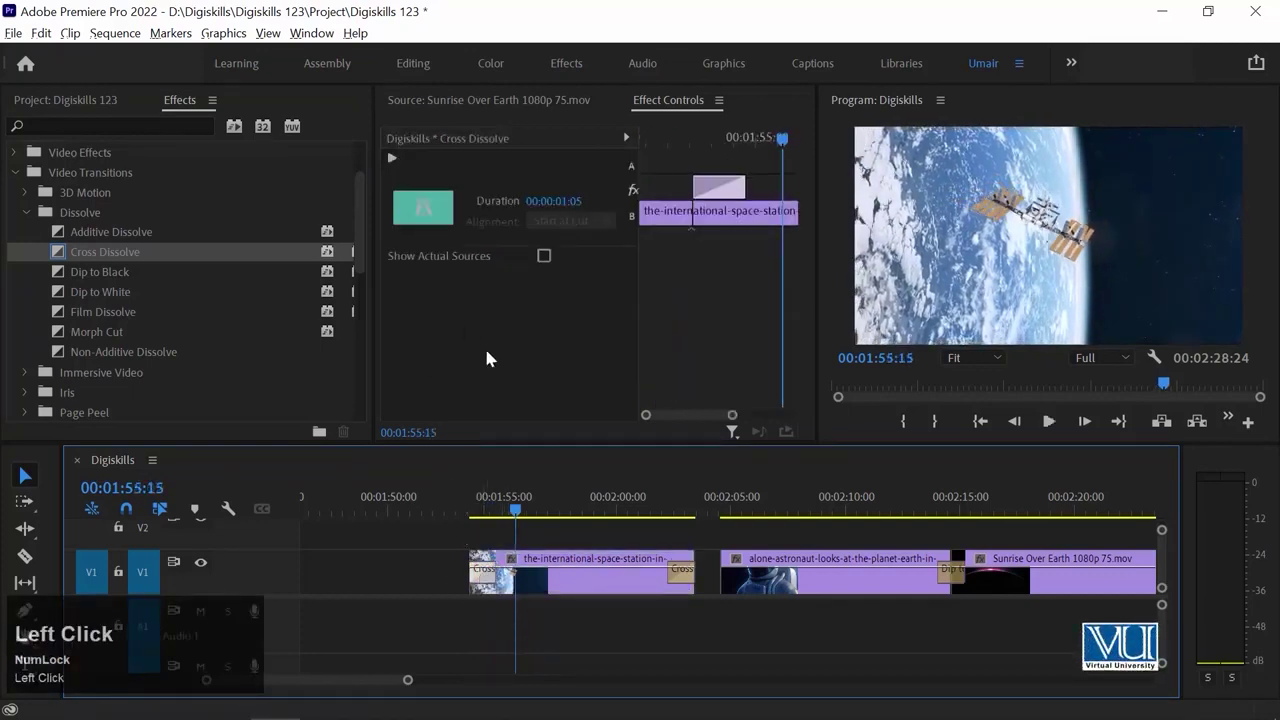
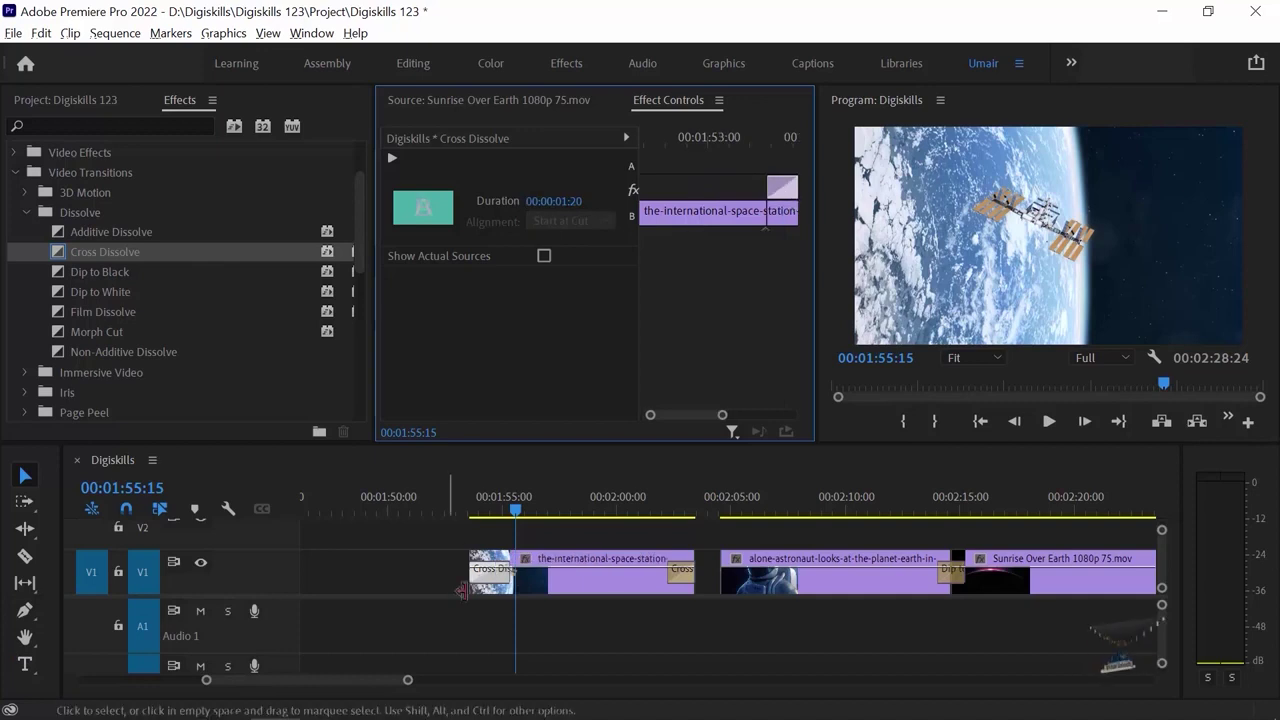
click(478, 506)
key(space)
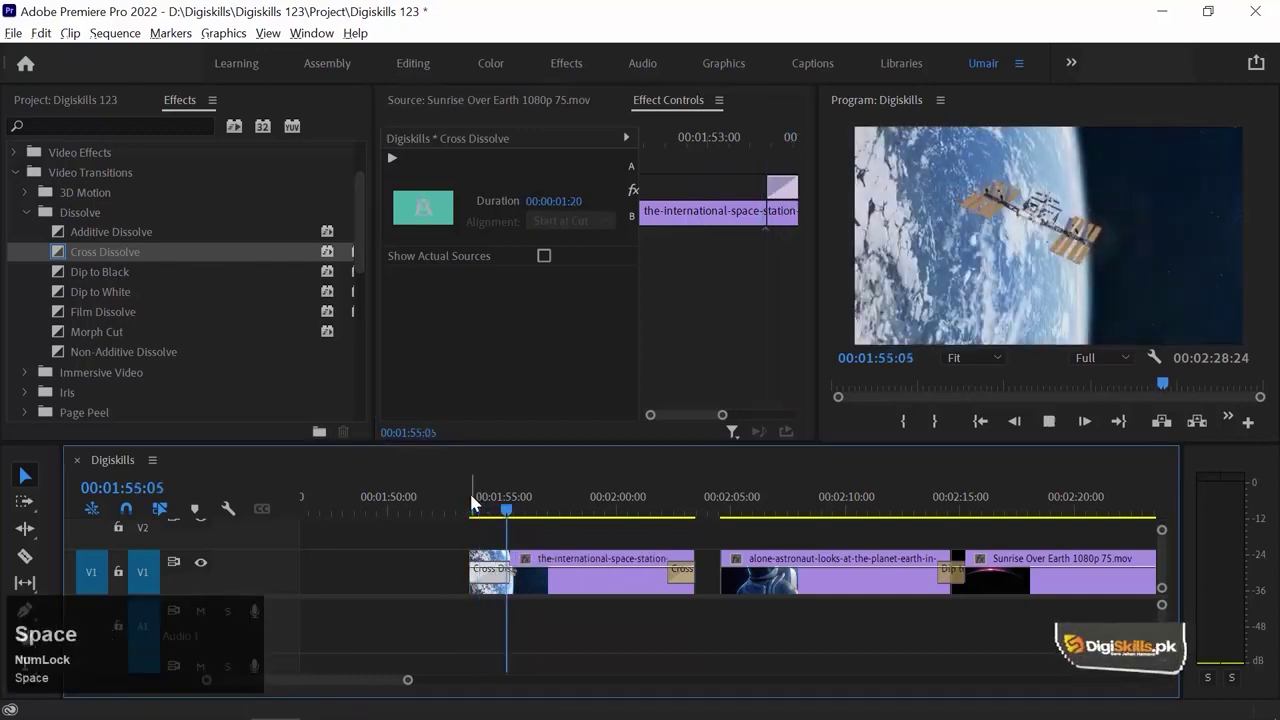